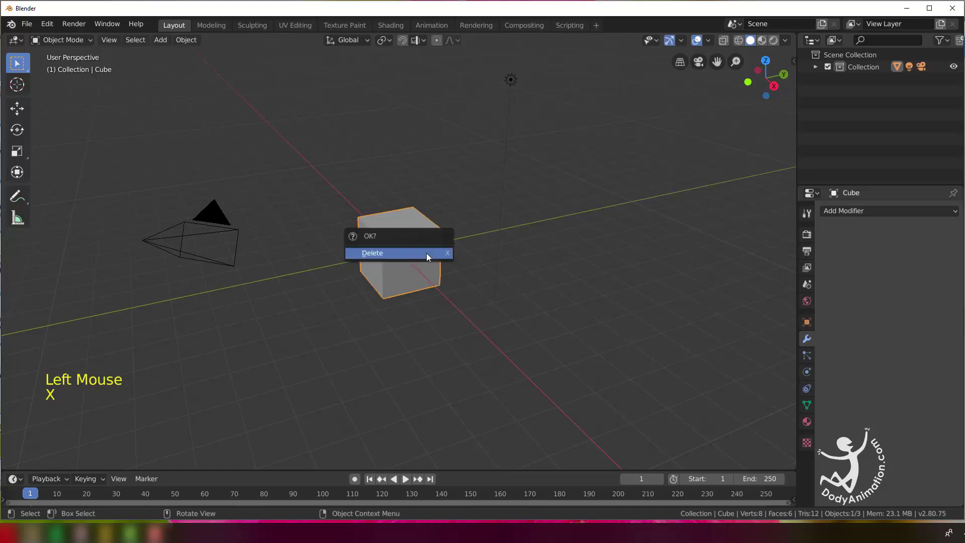
- Scroll through the menus while starting a fresh scene without the default cube
scroll("down", 3)
scroll("down", 3)
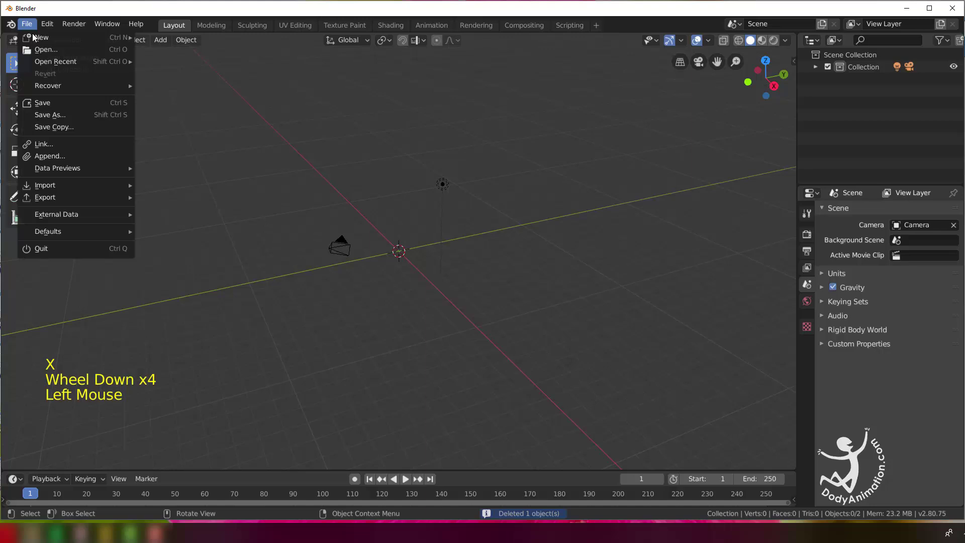
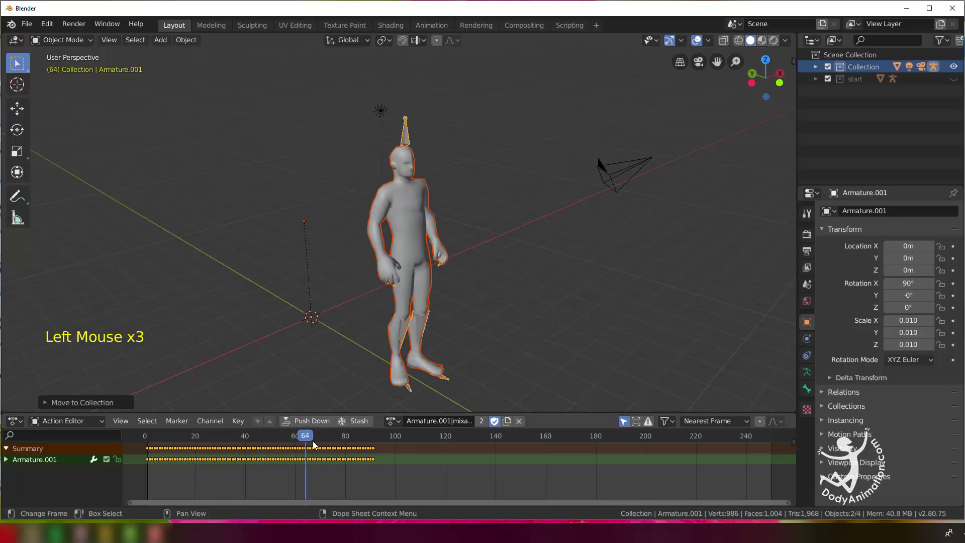
- Name the action 'stop', move the character and rig into a new 'stop' collection, and hide it
left_click(351, 129)
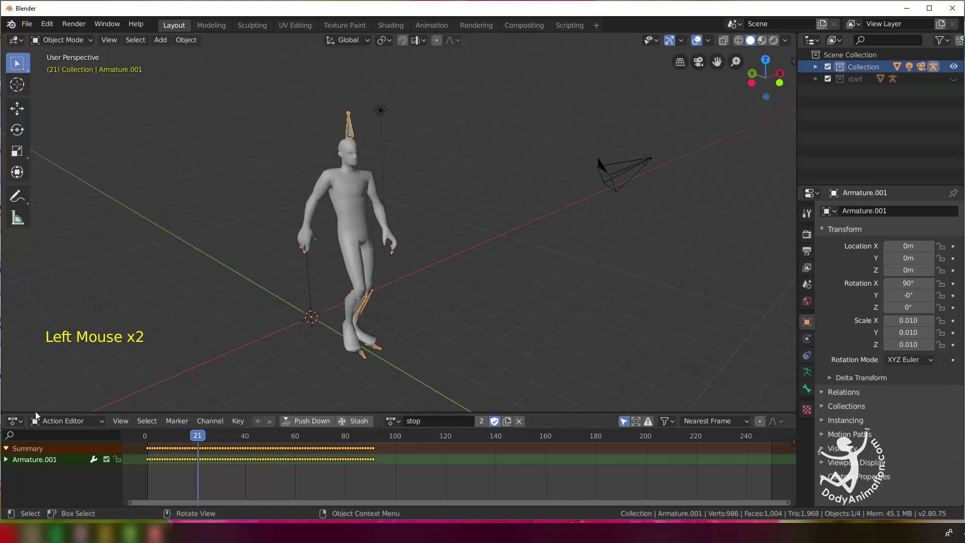
left_click(54, 425)
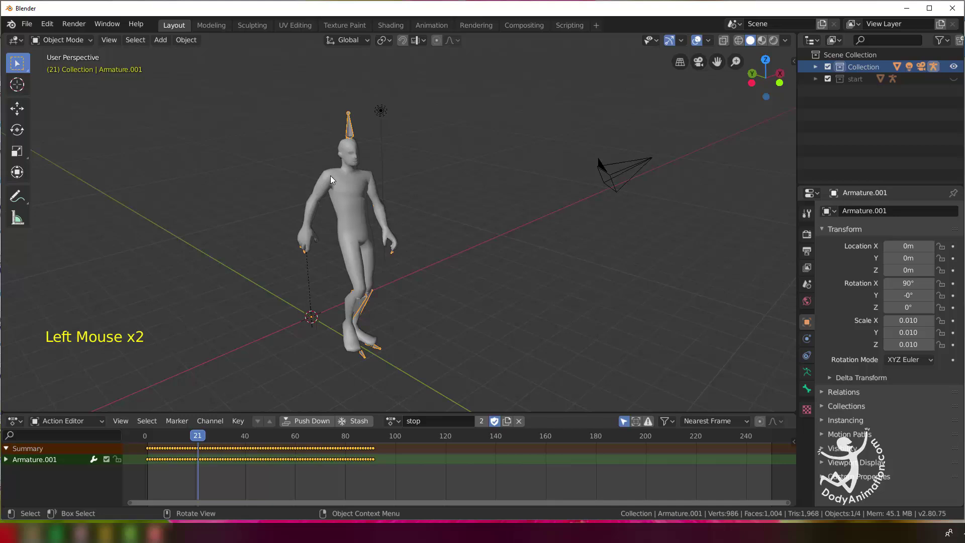
left_click(327, 177)
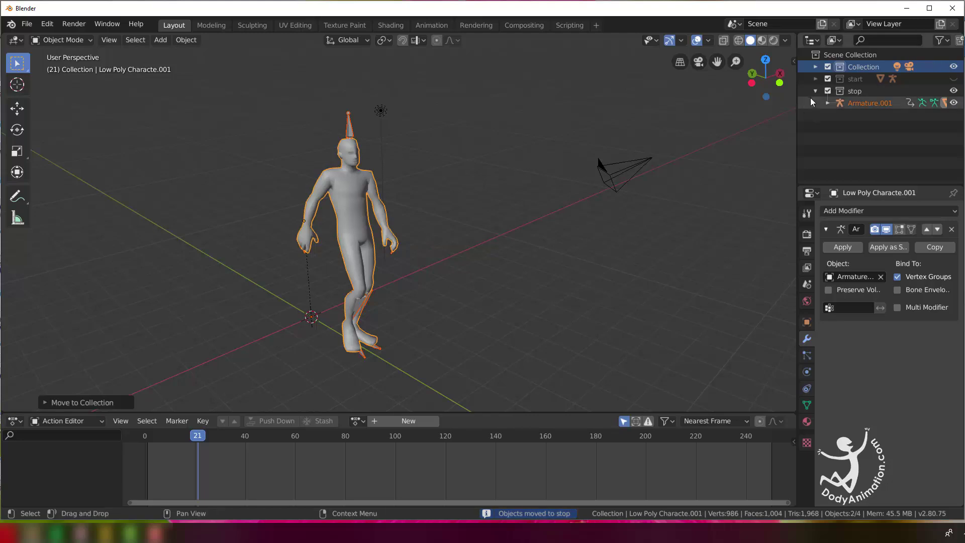
left_click(816, 94)
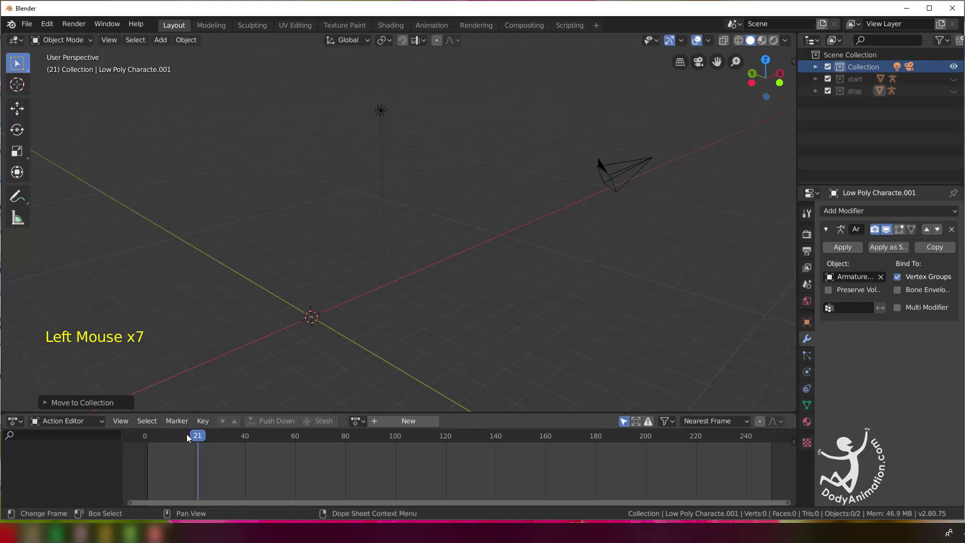
- Import the walking Mixamo character from its FBX file
left_click(28, 28)
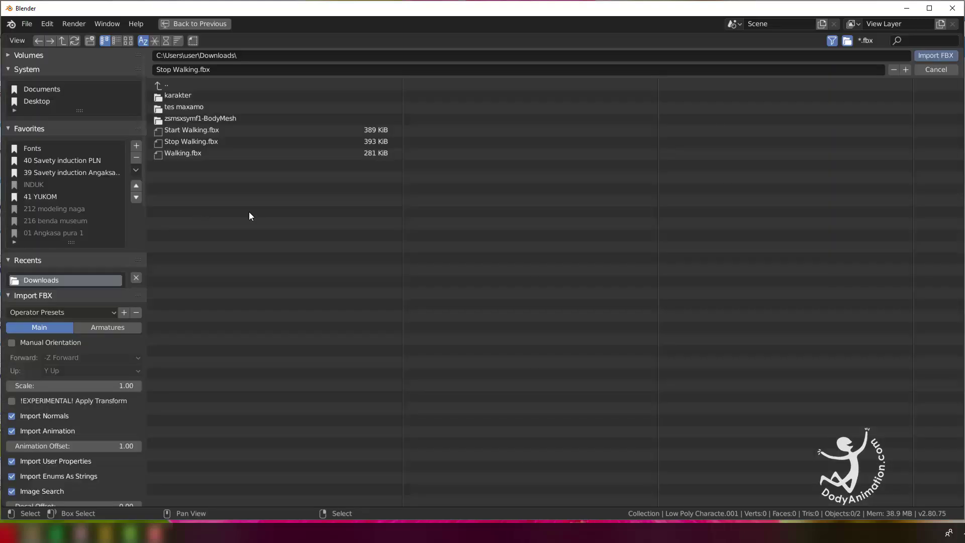
left_click(915, 63)
left_click(181, 441)
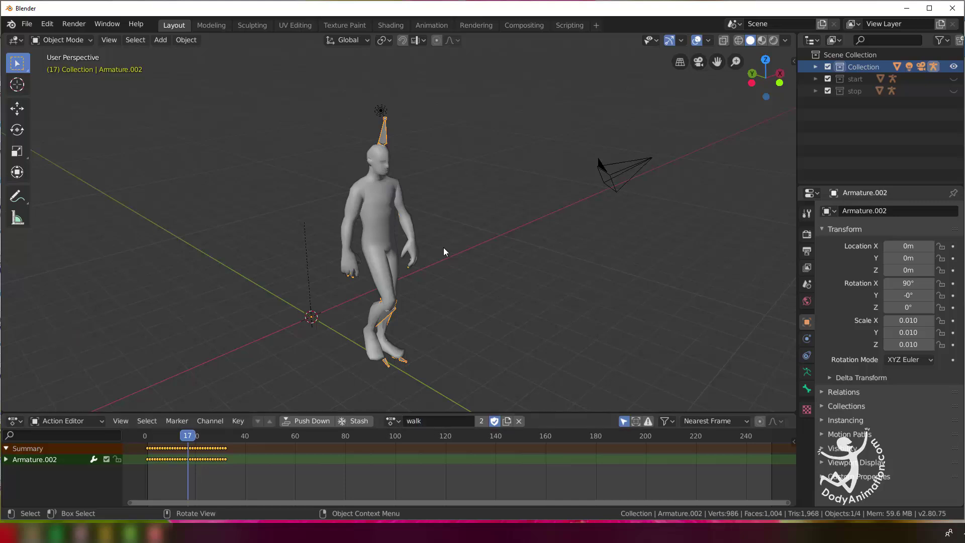
- Move the imported character into a new 'walk' collection and hide that collection
left_click(372, 199)
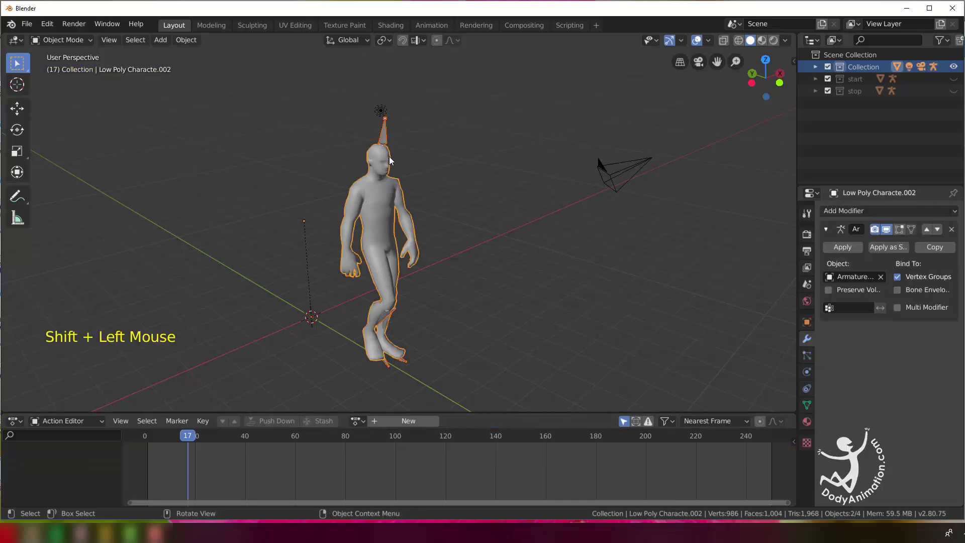
key("m")
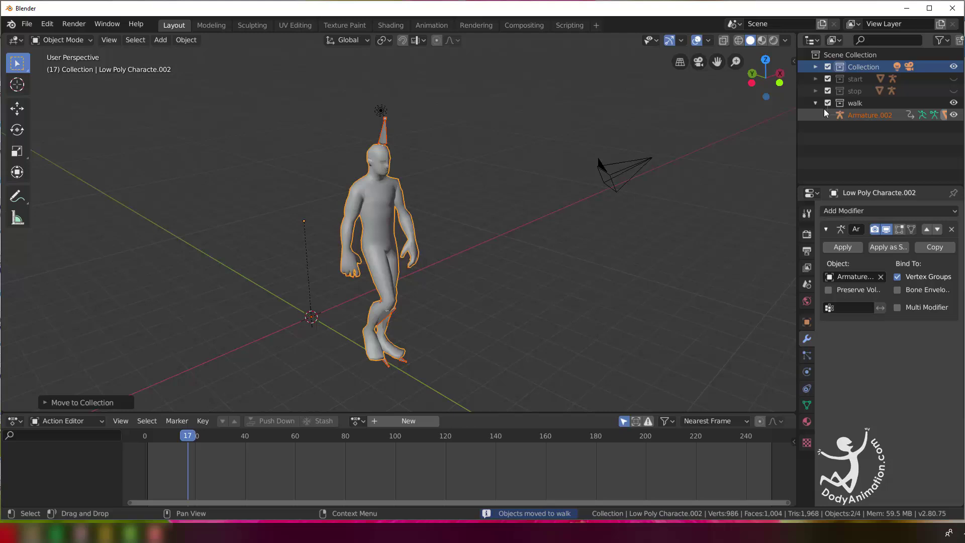
left_click(828, 108)
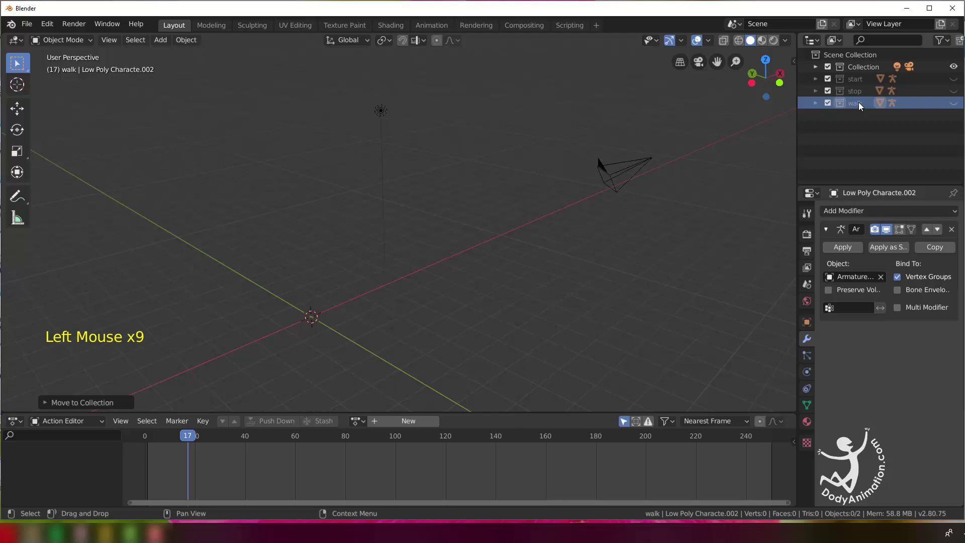
- Show the walk collection again, unlink the walk action and assign 'start' to the rig
left_click(958, 103)
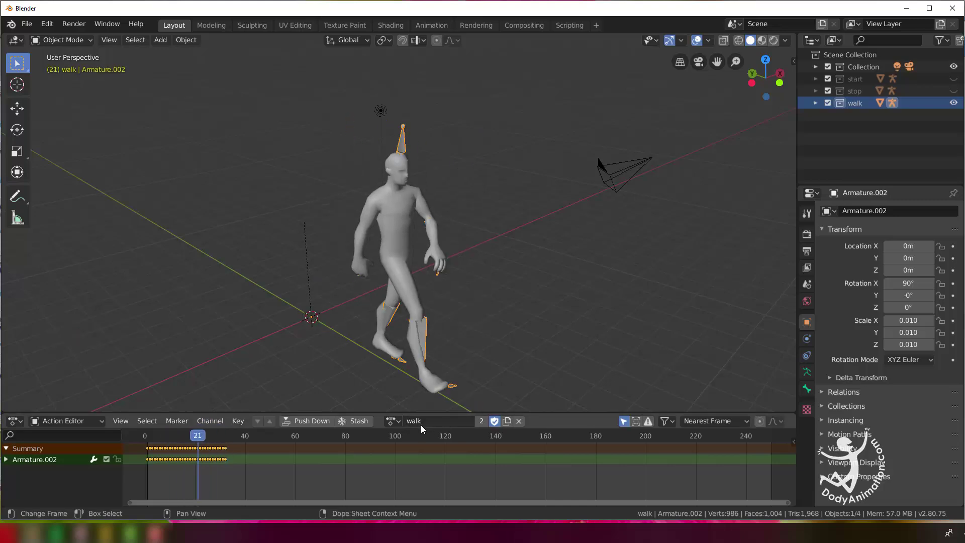
left_click(520, 426)
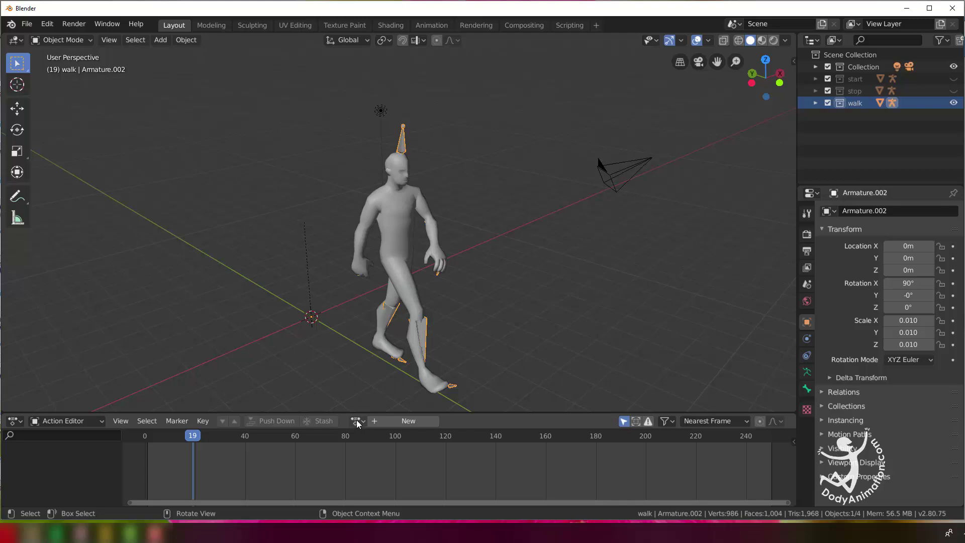
left_click(360, 423)
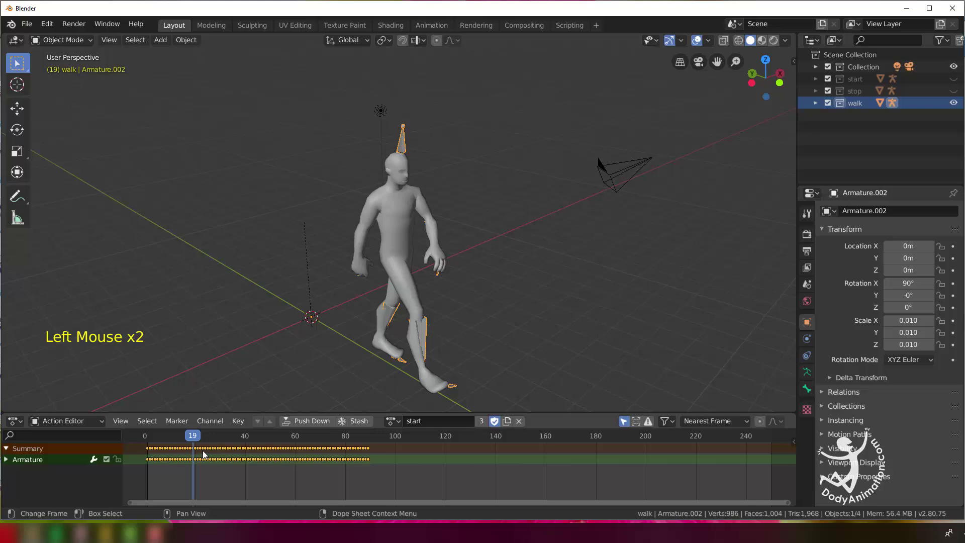
- Preview the start animation, then assign the 'stop' action to the rig instead
left_click(166, 441)
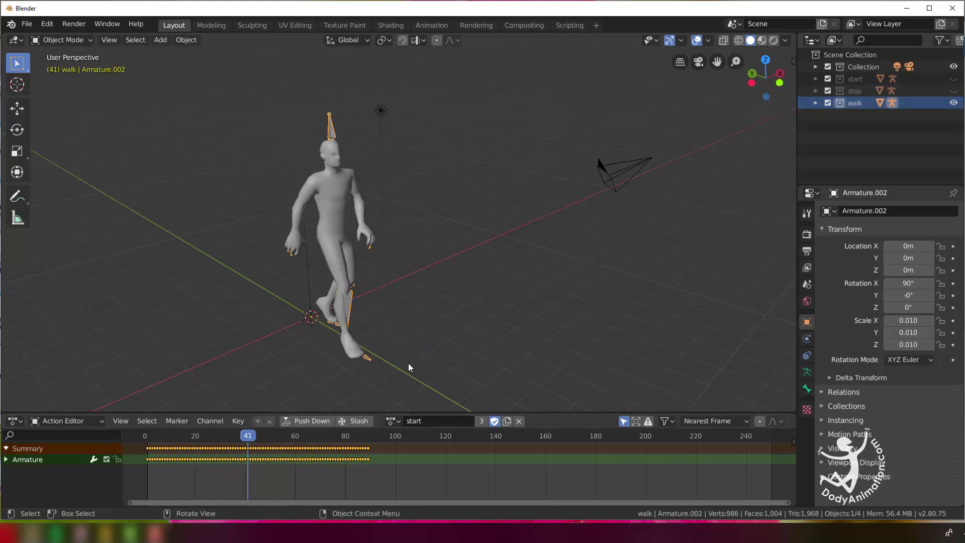
left_click(167, 441)
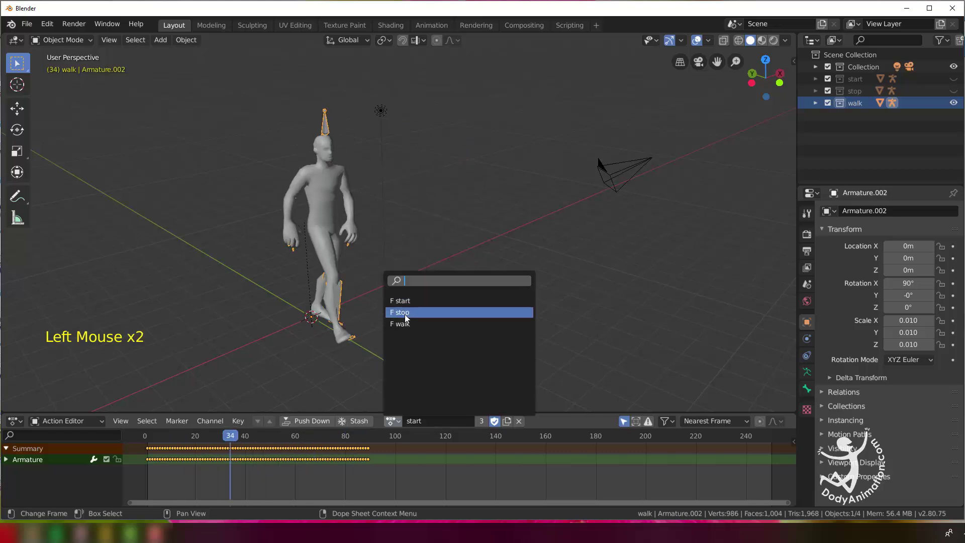
left_click(162, 439)
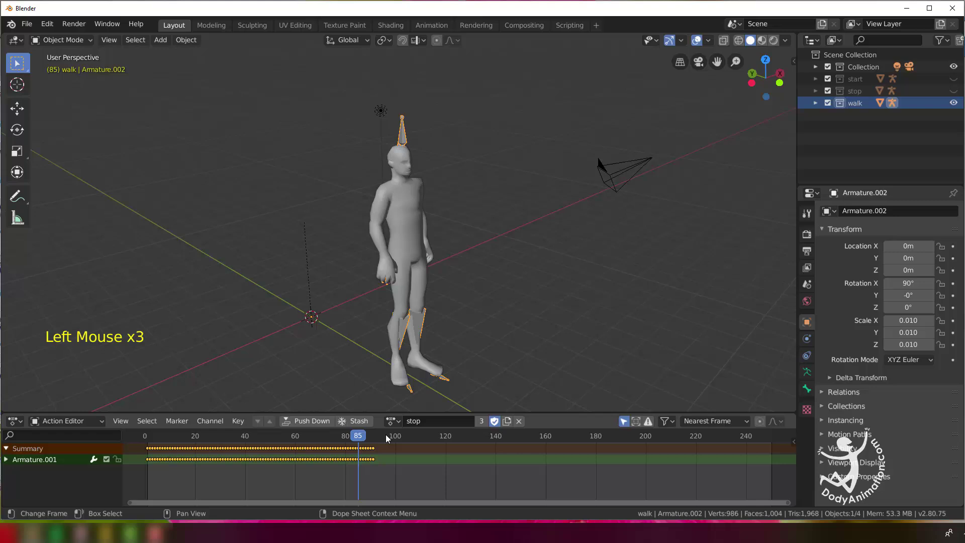
- Assign the 'walk' action back to the walking rig and adjust the view of the character
left_click(398, 426)
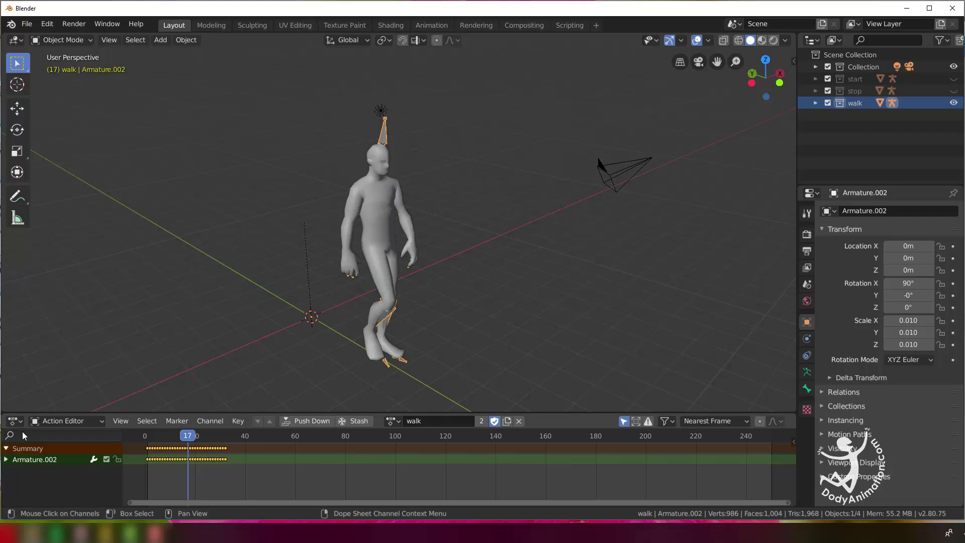
left_click(10, 425)
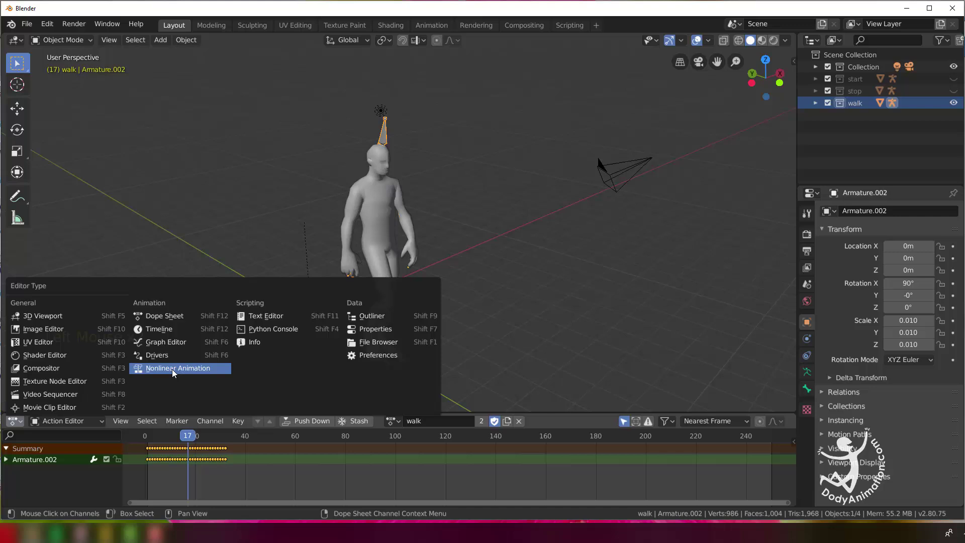
middle_click(556, 217)
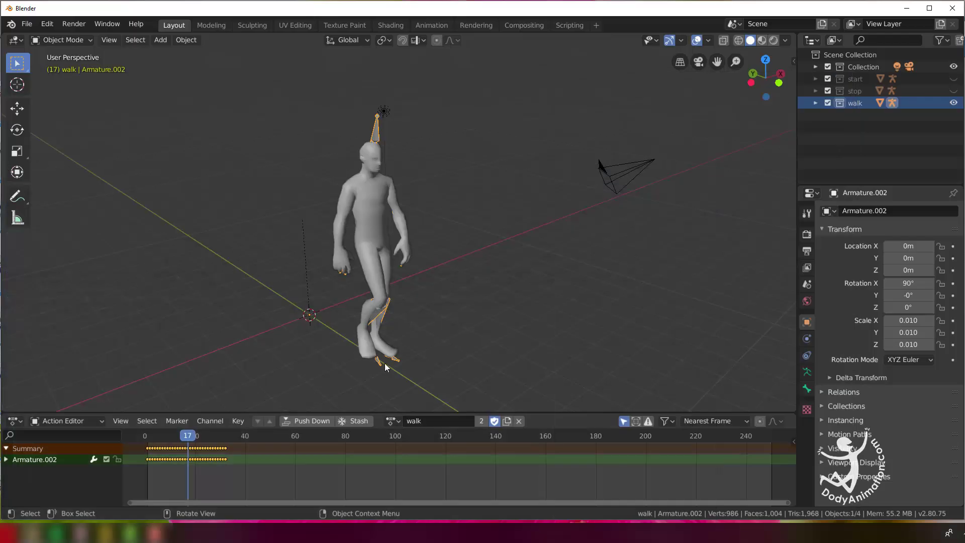
middle_click(425, 280)
- Deselect everything, step the animation a frame and recentre on the character
left_click(144, 440)
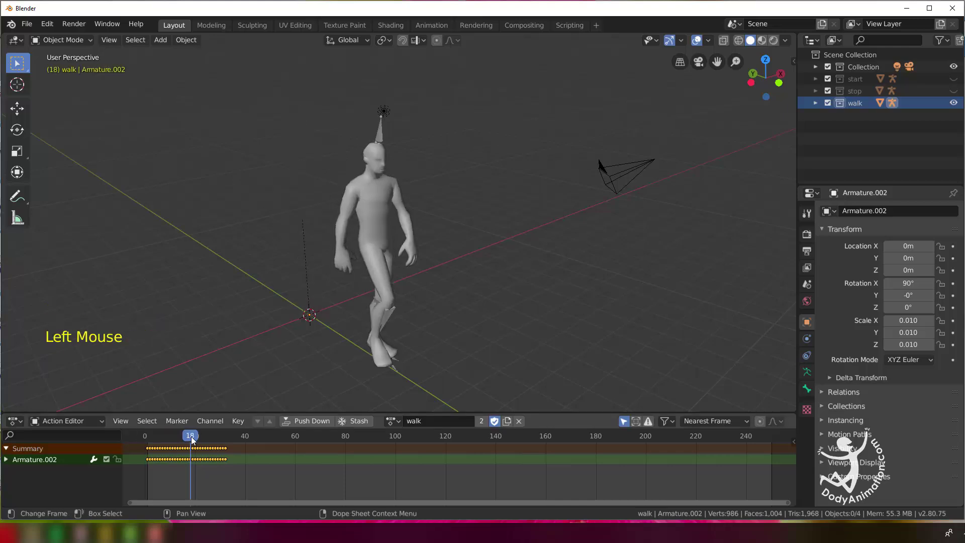
left_click(157, 437)
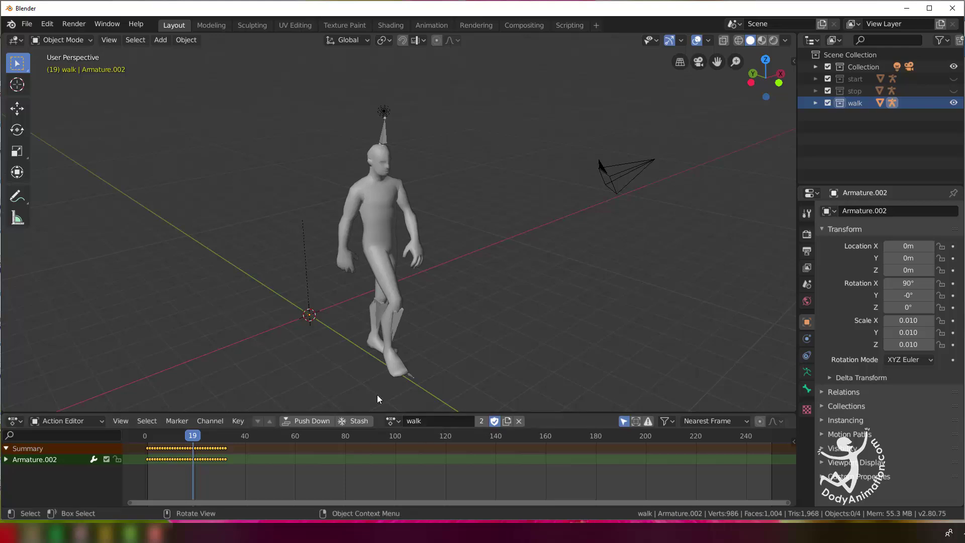
middle_click(409, 321)
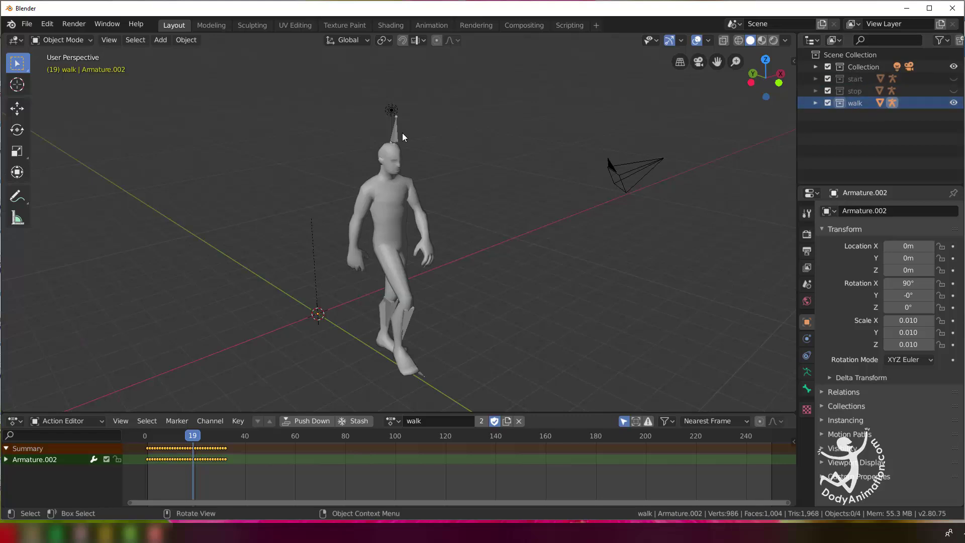
- Select the body mesh, deselect all, and bring up the area options on the 3D view border
left_click(402, 135)
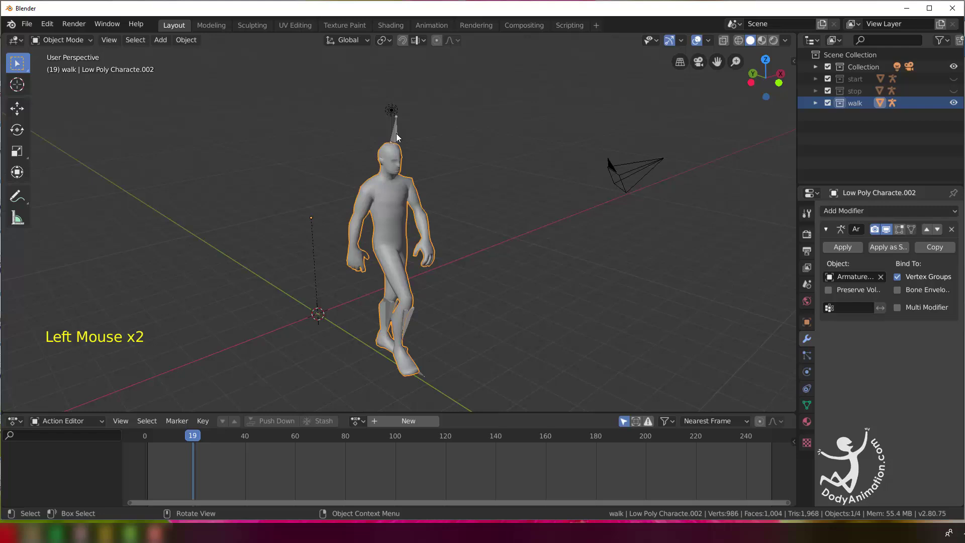
key("a")
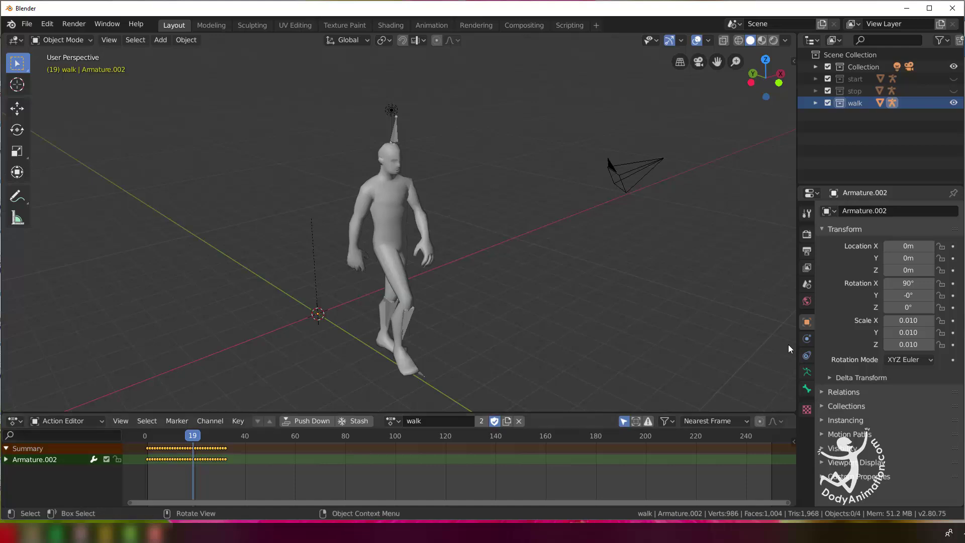
right_click(799, 341)
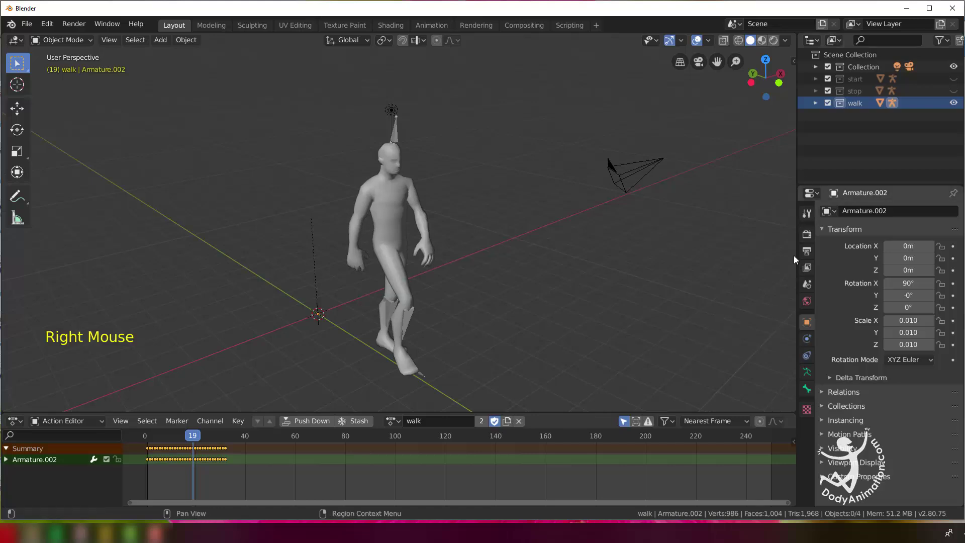
- Split the 3D view into two areas to make room for a Nonlinear Animation editor
right_click(799, 285)
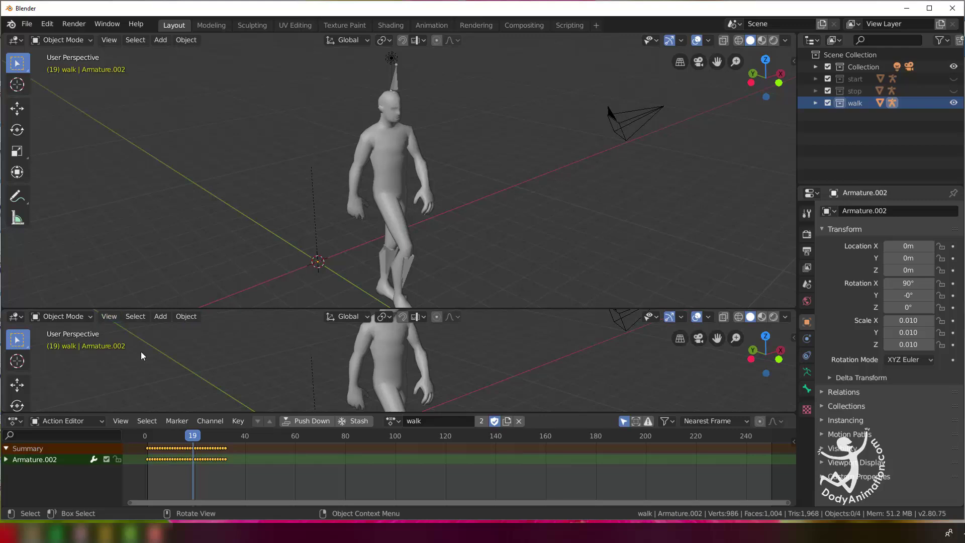
left_click(18, 322)
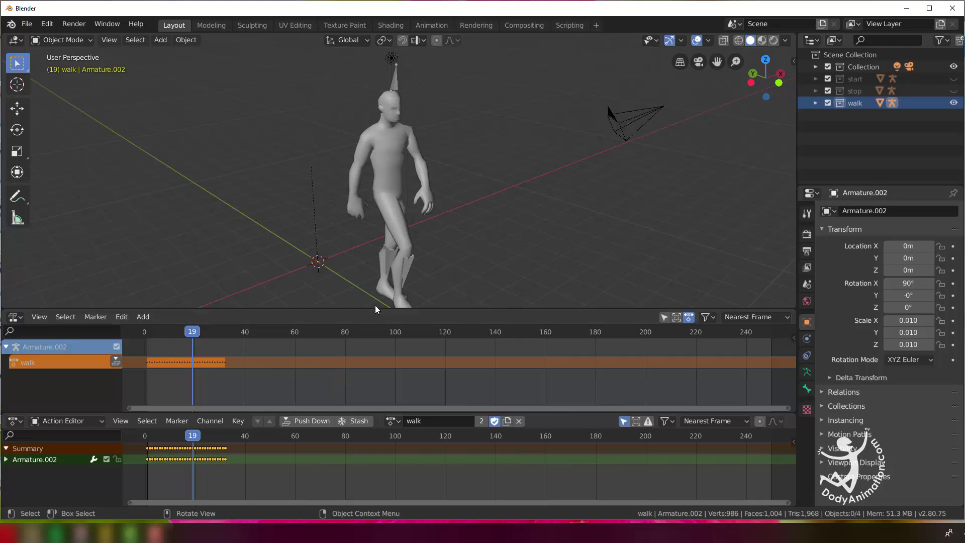
right_click(373, 303)
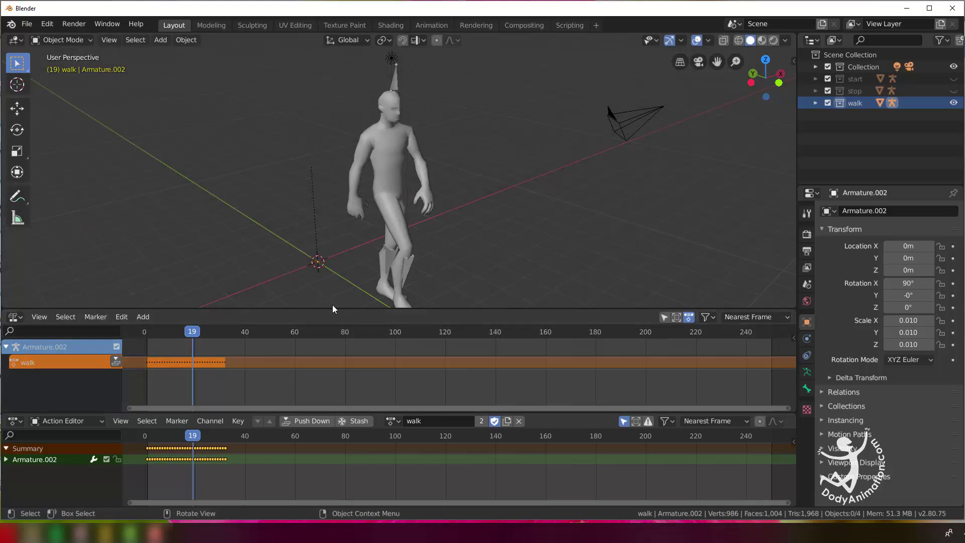
- Select the walking character's Armature.002 channel in the NLA editor
left_click(614, 116)
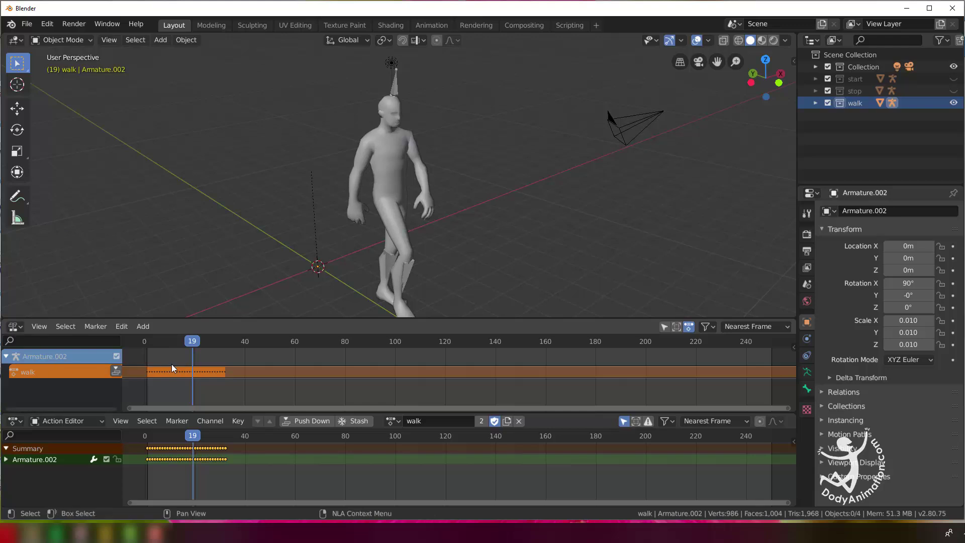
left_click(183, 376)
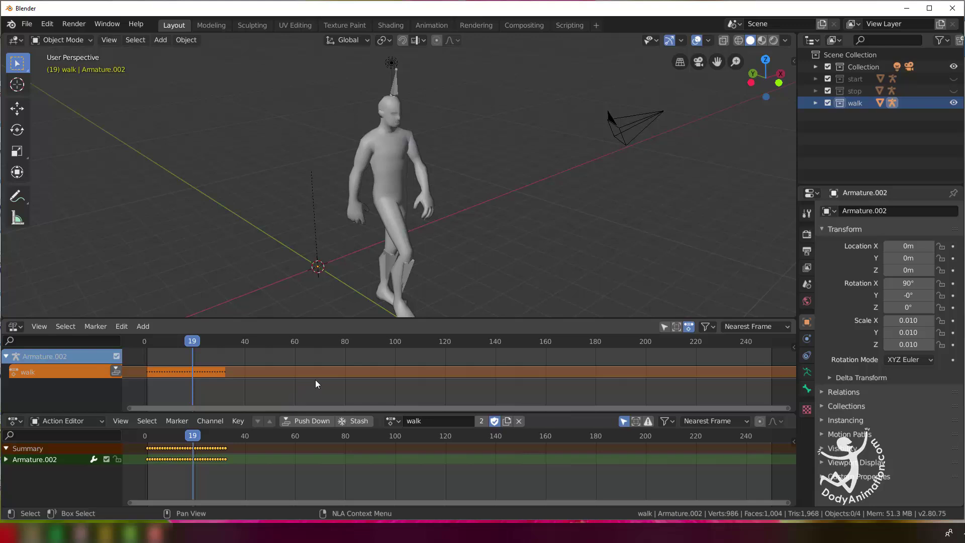
left_click(400, 91)
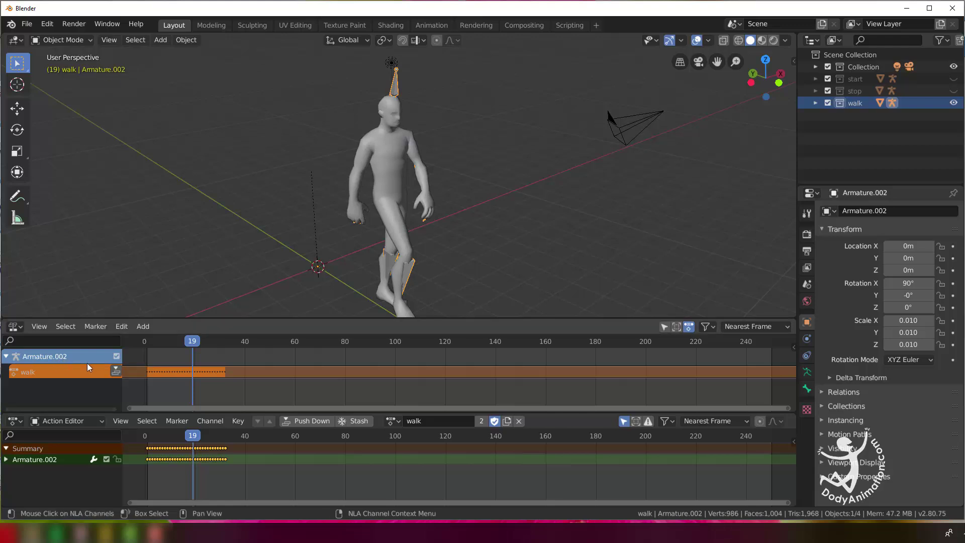
- Push the walk action down into an NLA strip and scrub to early and later frames
left_click(120, 376)
left_click(178, 393)
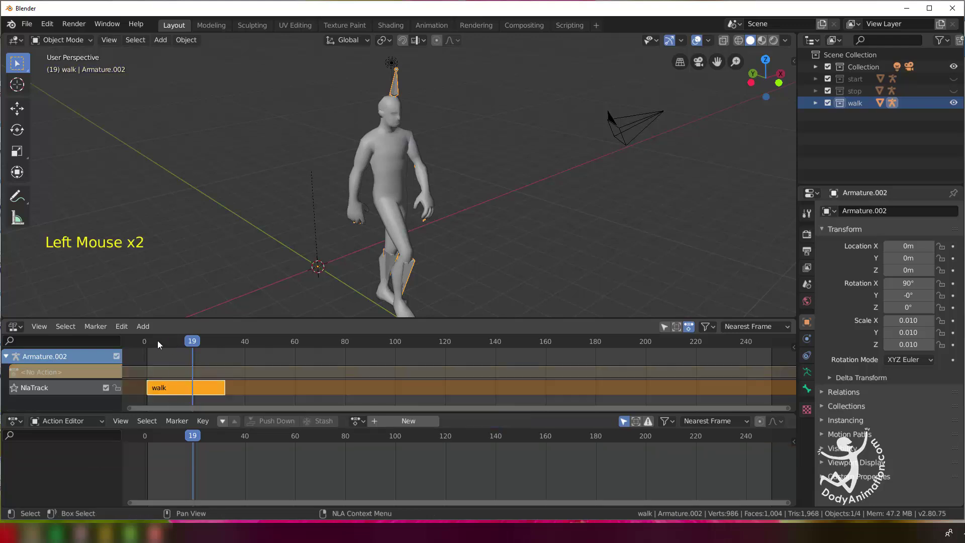
left_click(185, 392)
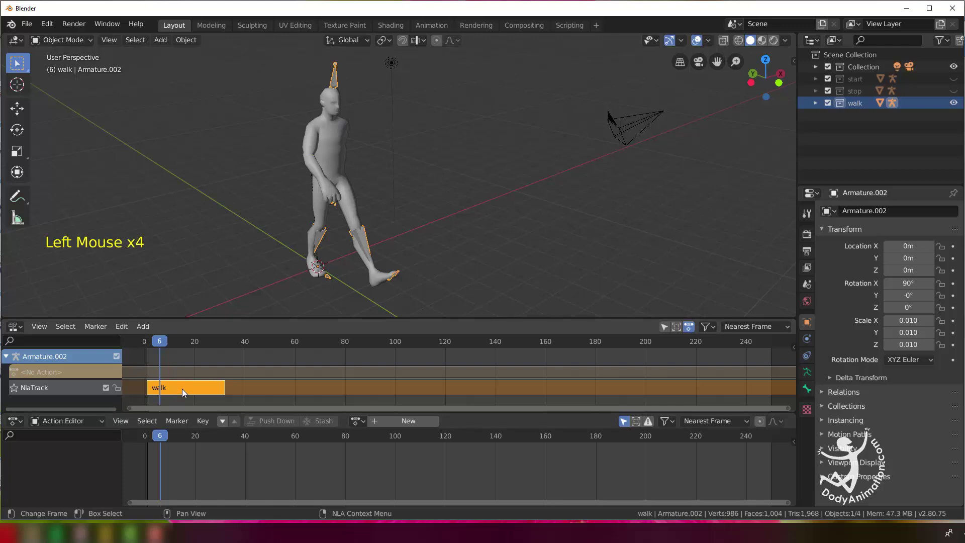
key("g")
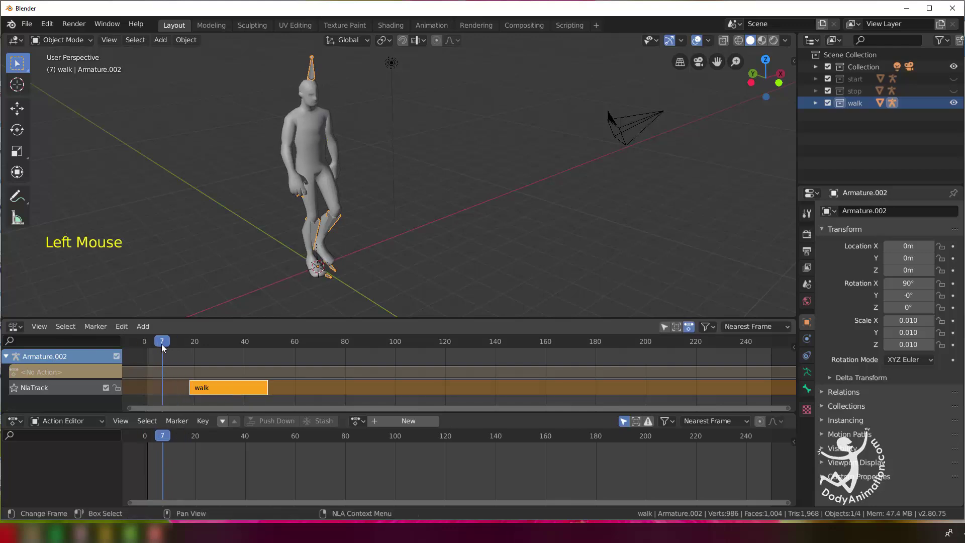
left_click(173, 346)
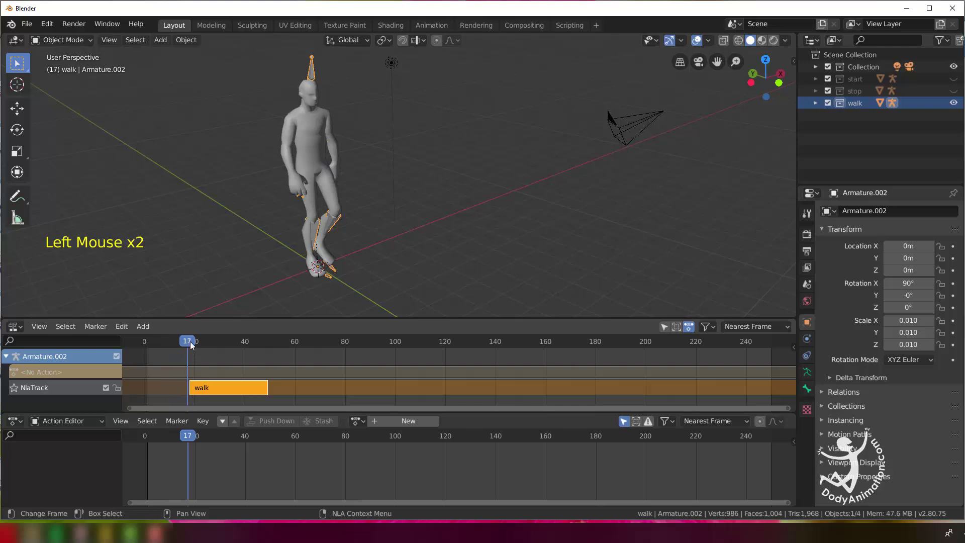
left_click(201, 348)
- Nudge the timing with G, select the walk strip and start moving it along the timeline
key("g")
left_click(289, 349)
key("g")
left_click(174, 343)
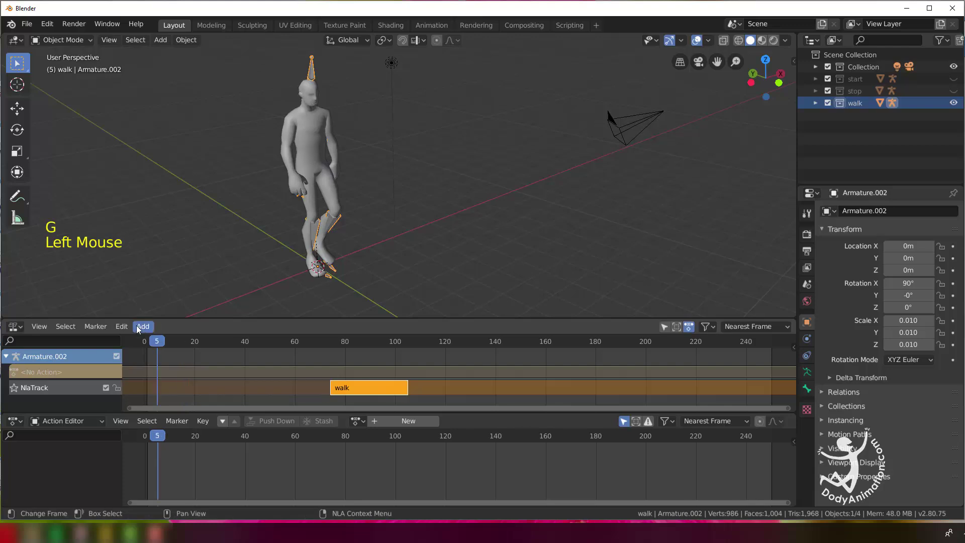
left_click(144, 331)
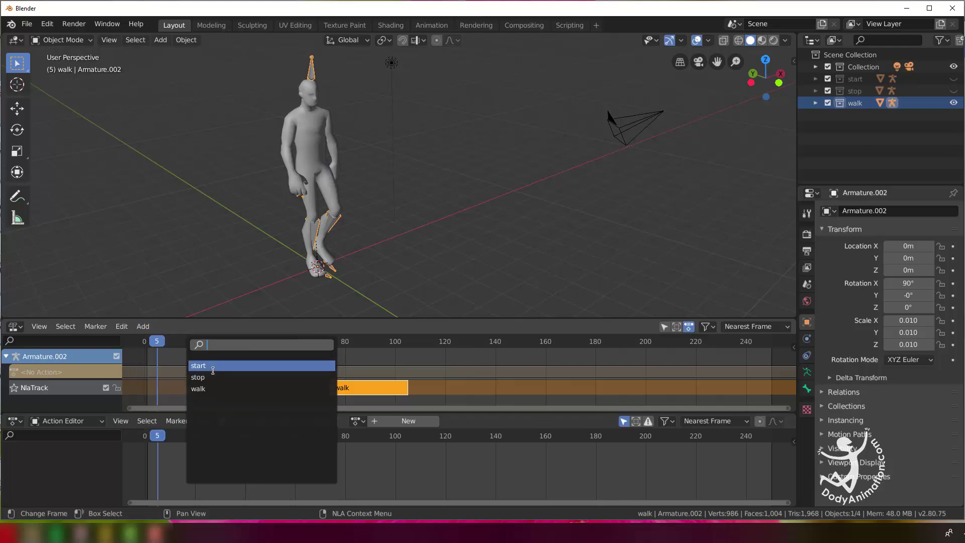
left_click(190, 391)
key("g")
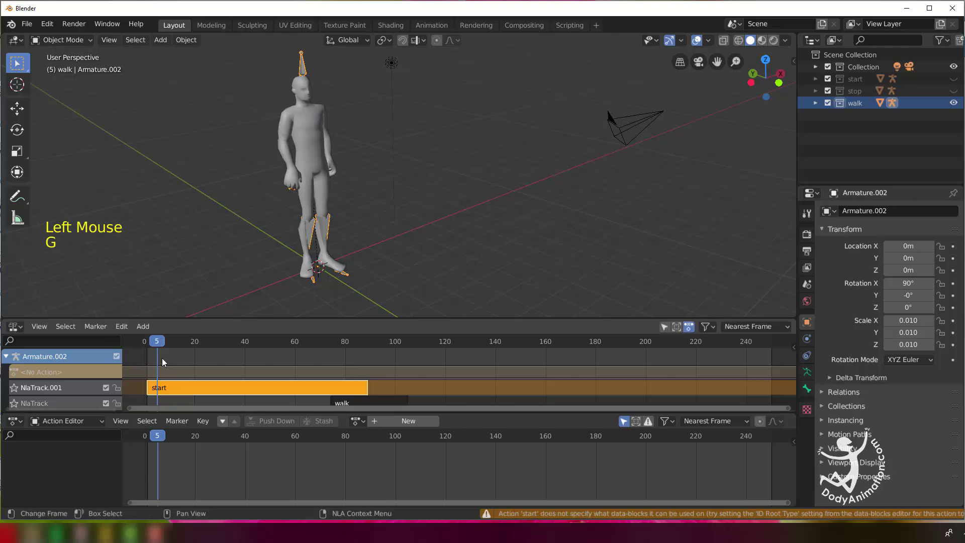
- Scrub from frame 101, select the walk strip and move it so it ends at frame 120
left_click(148, 346)
middle_click(404, 377)
left_click(313, 345)
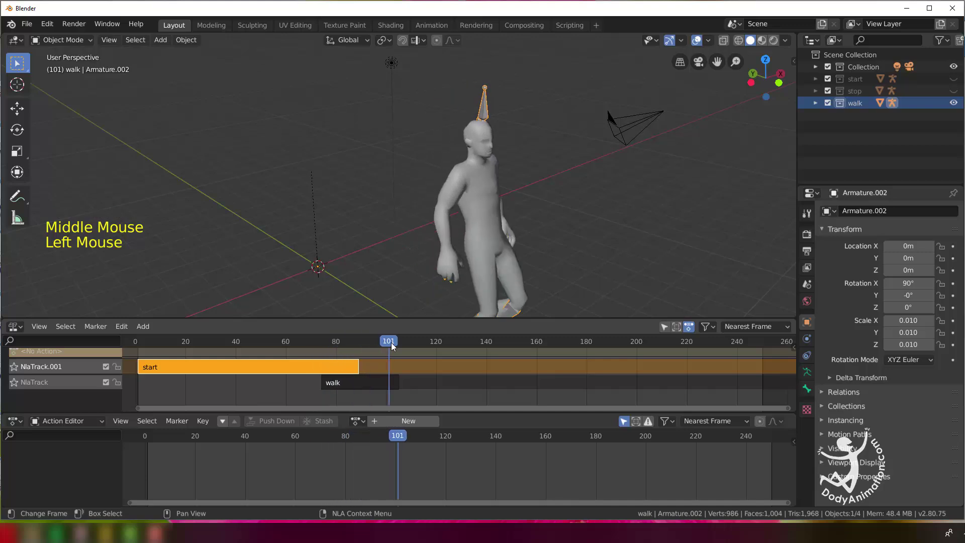
middle_click(278, 397)
left_click(376, 396)
key("g")
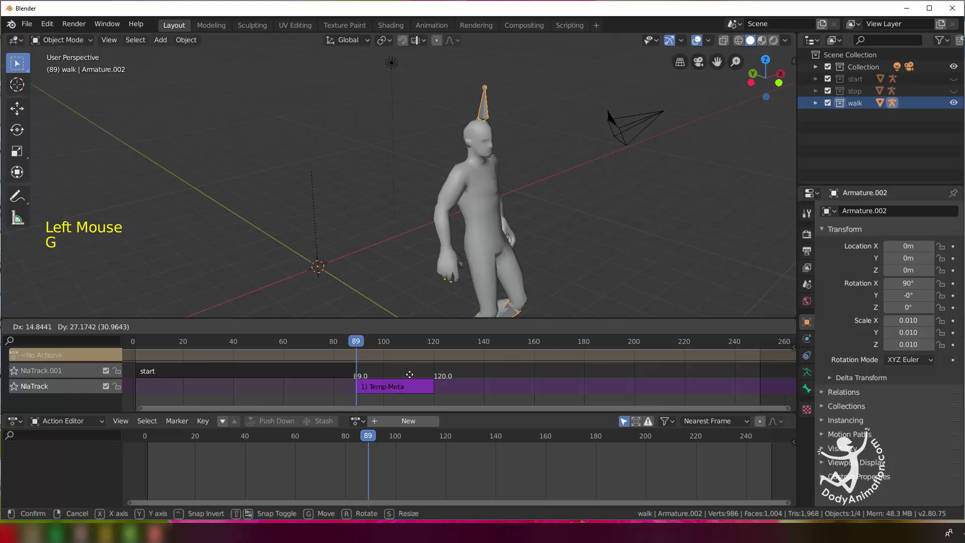
left_click(347, 348)
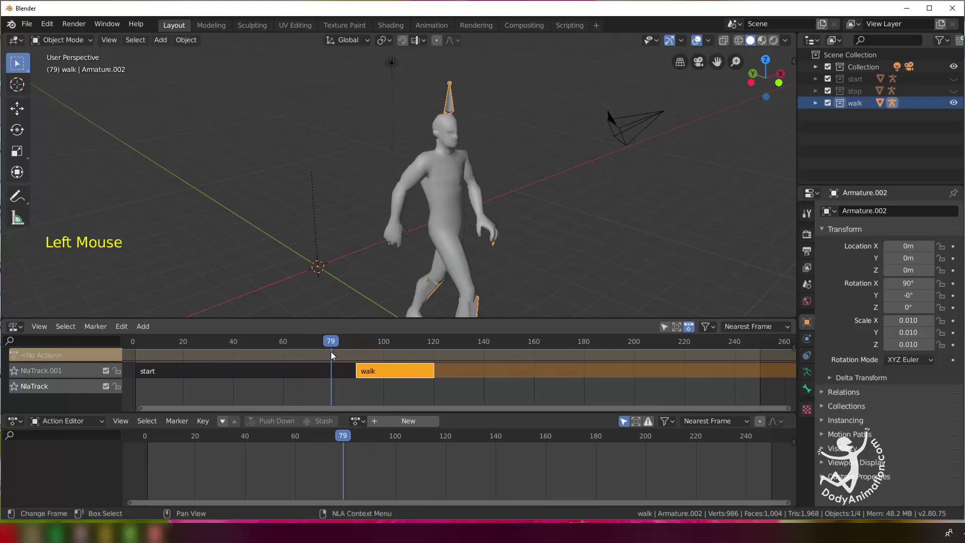
- Orbit around the character and check the walk at frames 83, 105, 87, 97 and 115
middle_click(470, 237)
scroll("down", 3)
middle_click(423, 247)
left_click(156, 346)
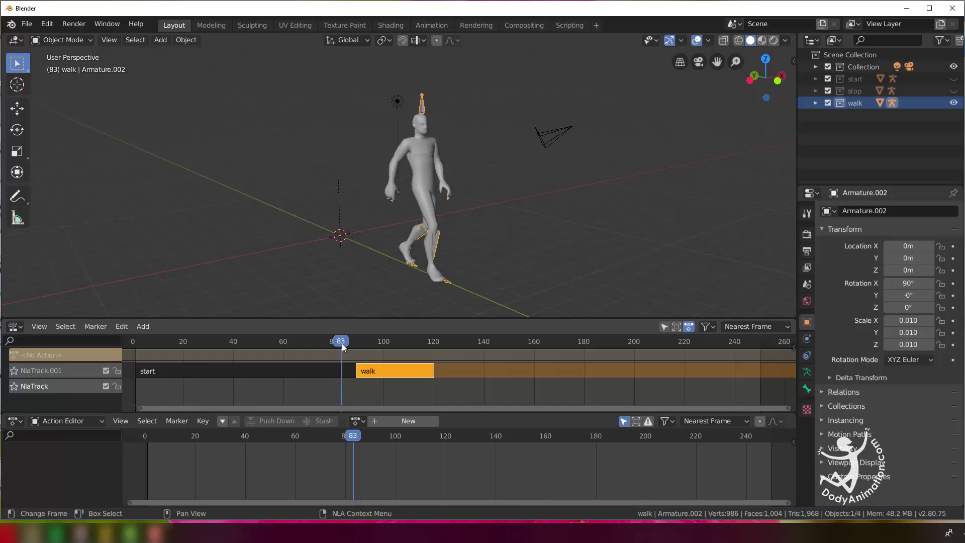
middle_click(410, 272)
middle_click(410, 267)
left_click(371, 346)
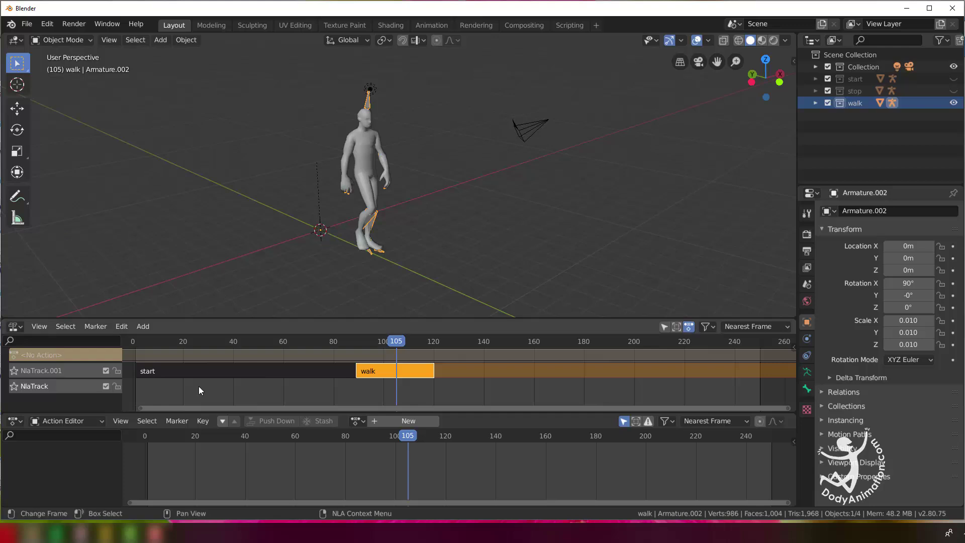
left_click(144, 344)
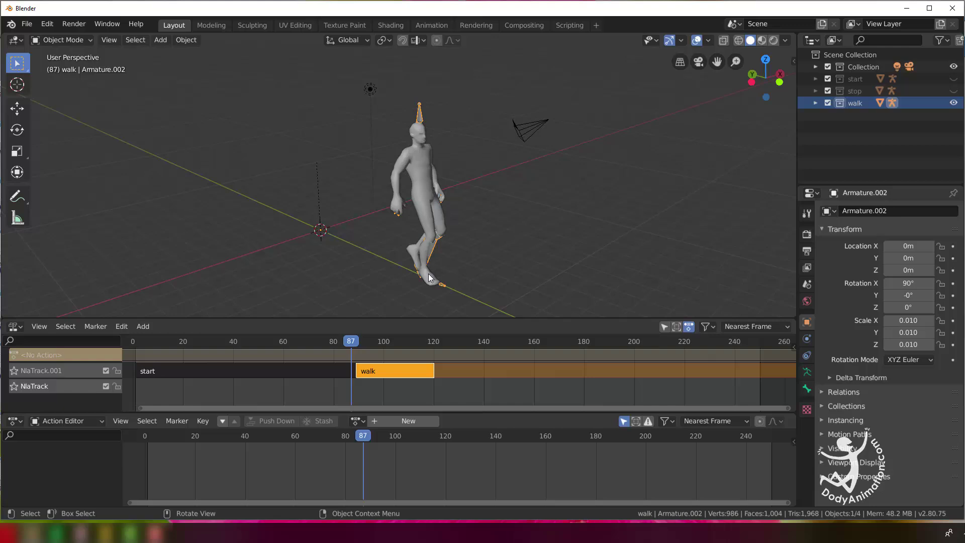
left_click(360, 346)
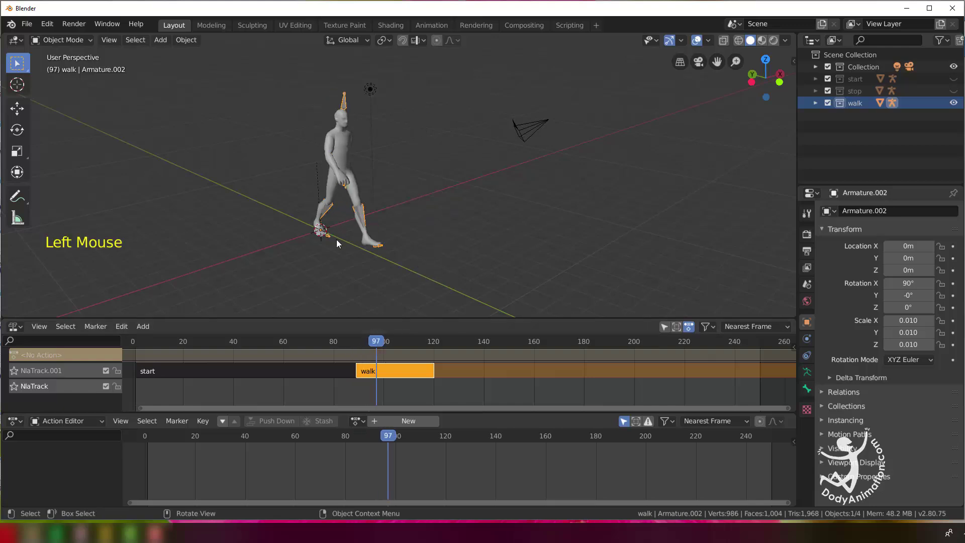
left_click(380, 345)
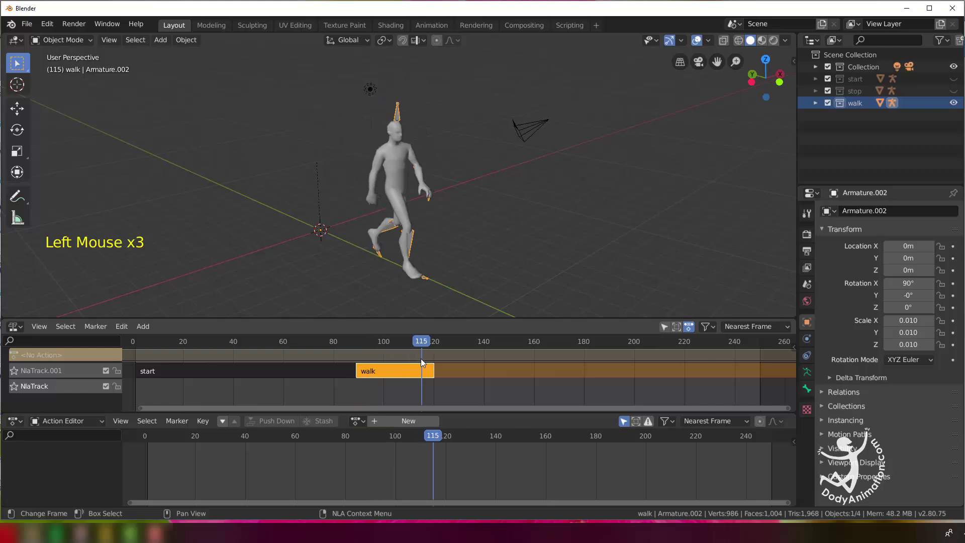
left_click(422, 371)
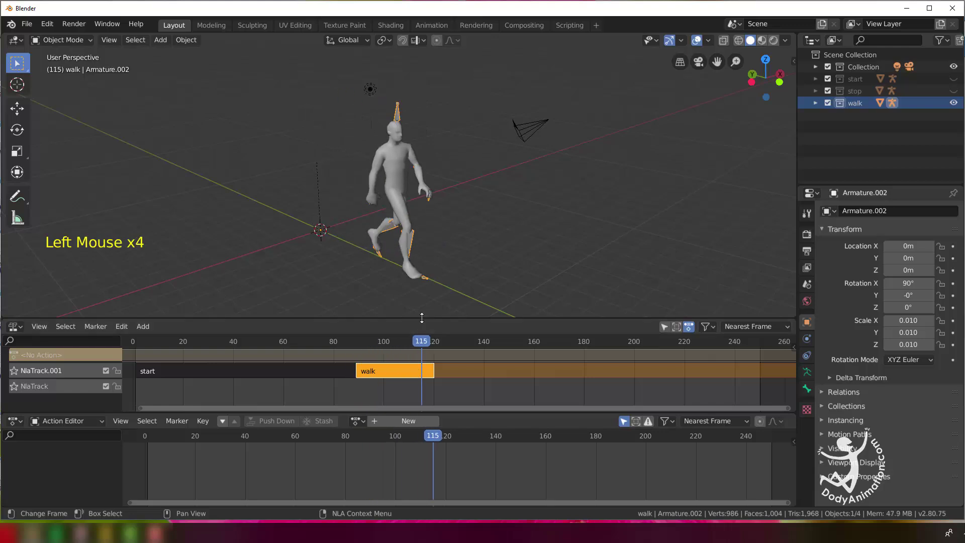
- Show the NLA sidebar with the Active Track NlaTrack.001 and walk strip panels
left_click(422, 310)
middle_click(468, 350)
key("n")
key("n")
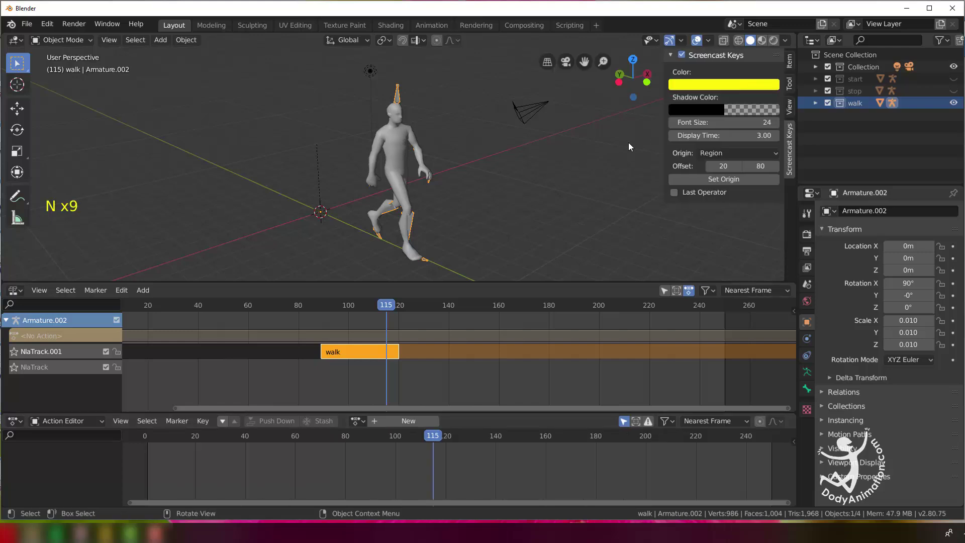
key("n")
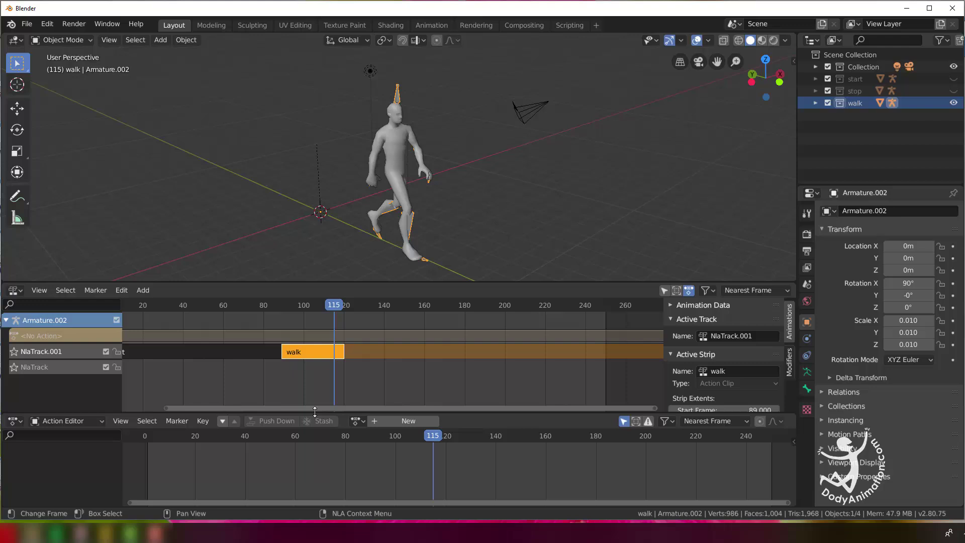
- Set the walk strip's Action Clip Repeat to 3 in the NLA Strip sidebar
left_click(317, 406)
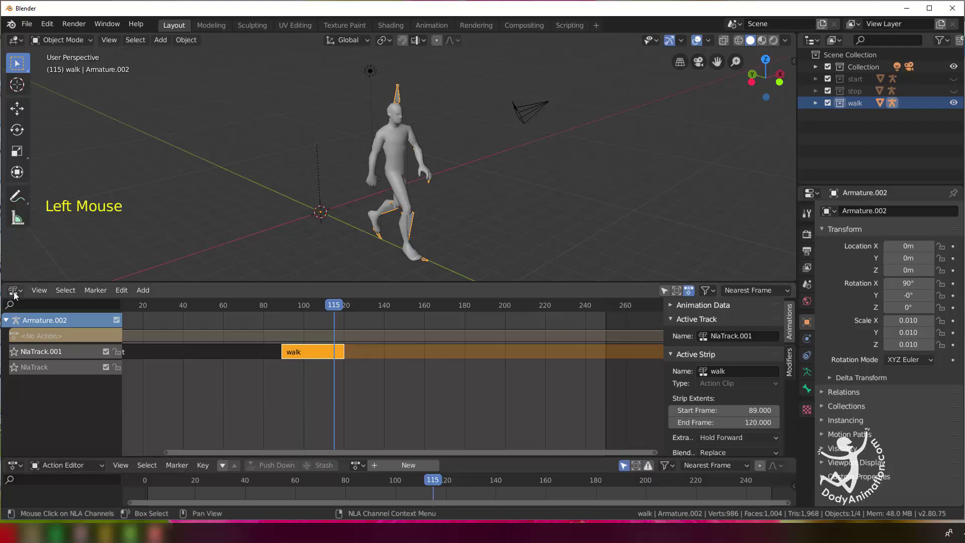
left_click(304, 353)
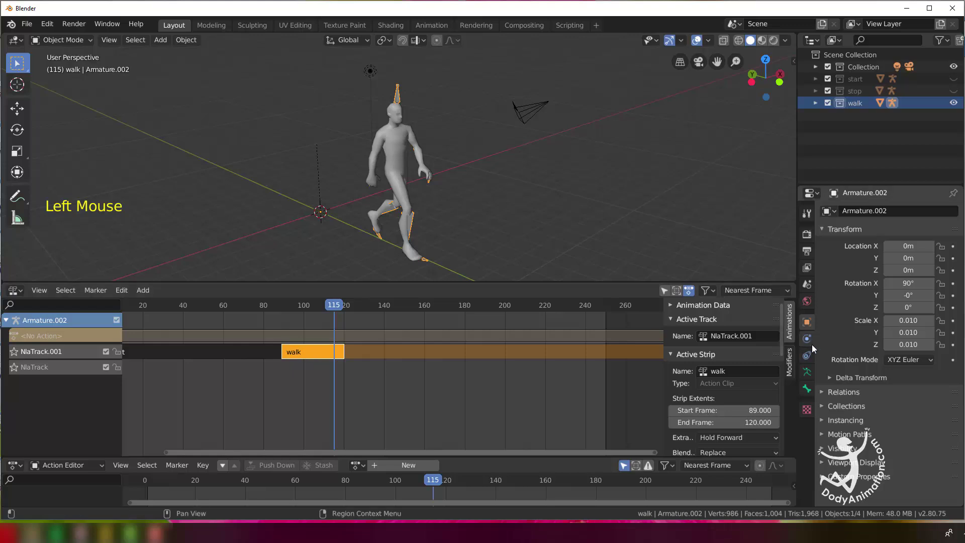
left_click(784, 351)
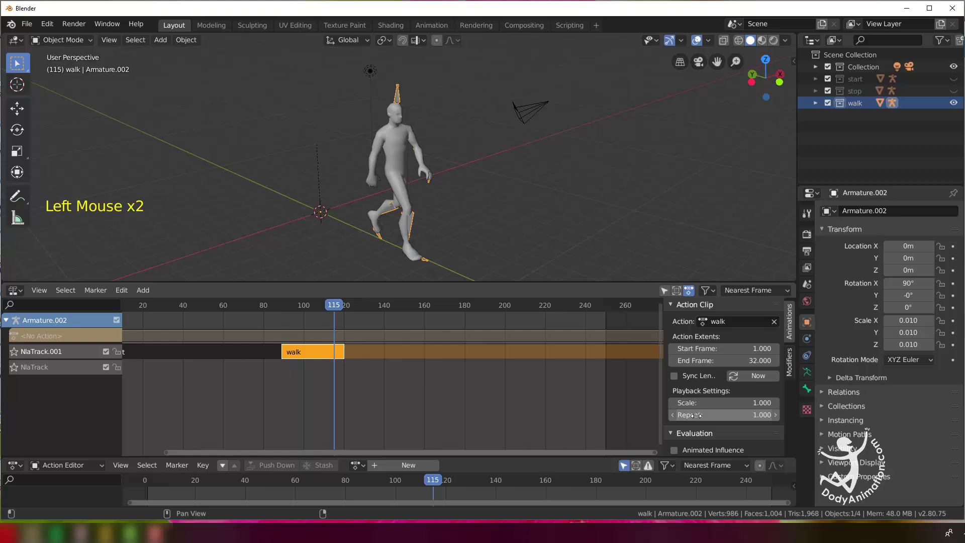
left_click(743, 407)
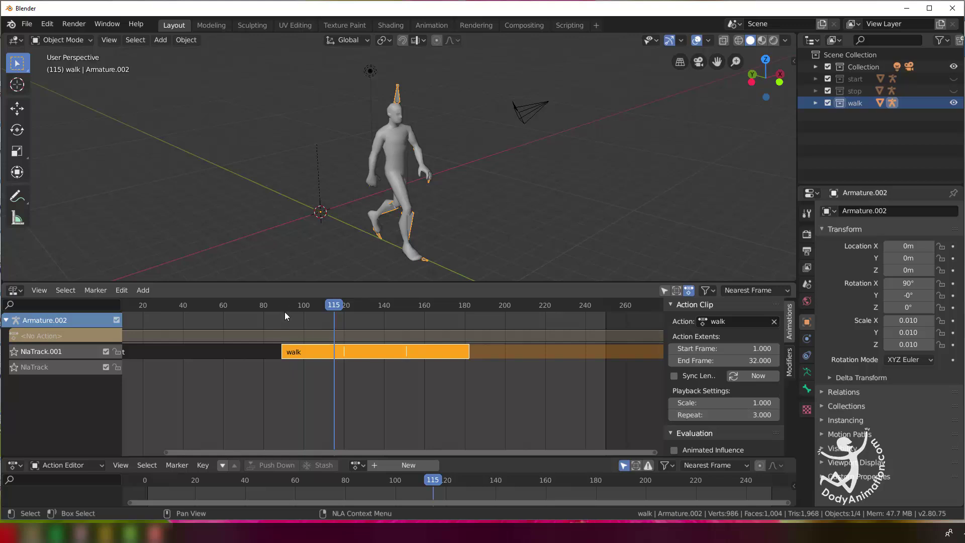
- Scrub through frames 118, 172, 178, 181 and 188 to preview the repeated walk
left_click(299, 307)
left_click(329, 308)
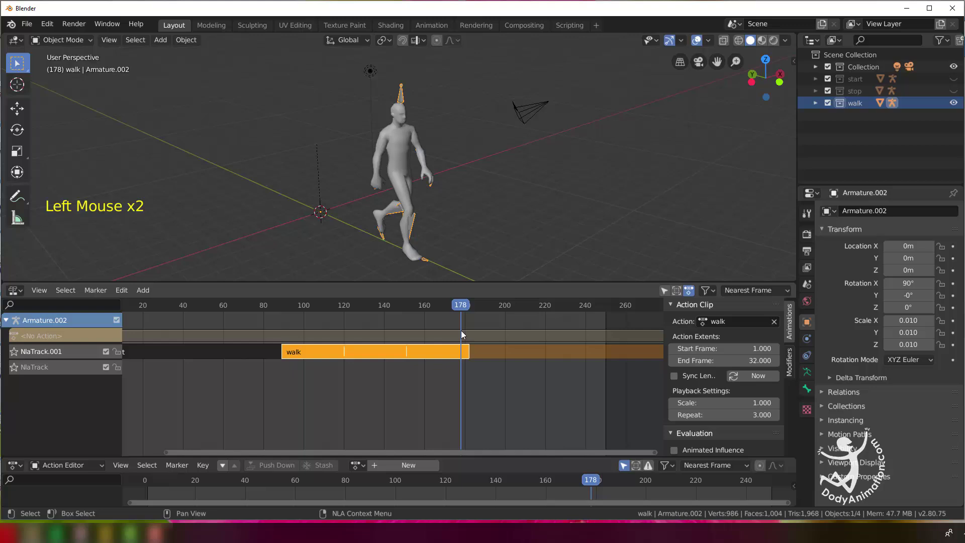
left_click(305, 308)
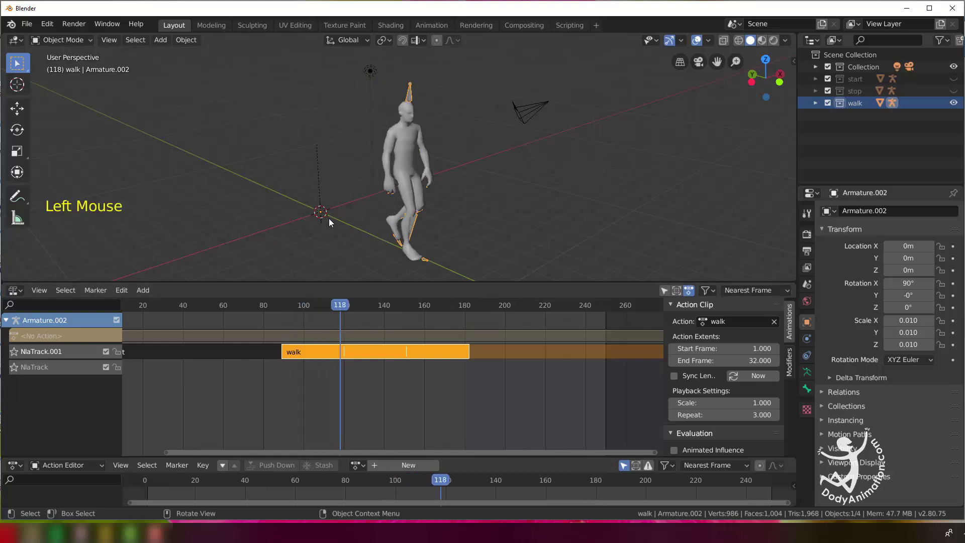
left_click(354, 312)
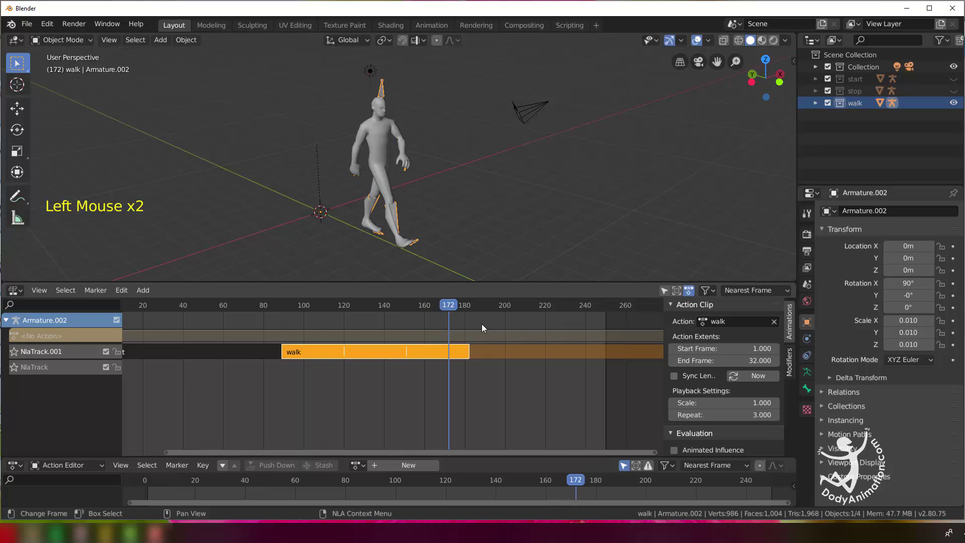
left_click(470, 307)
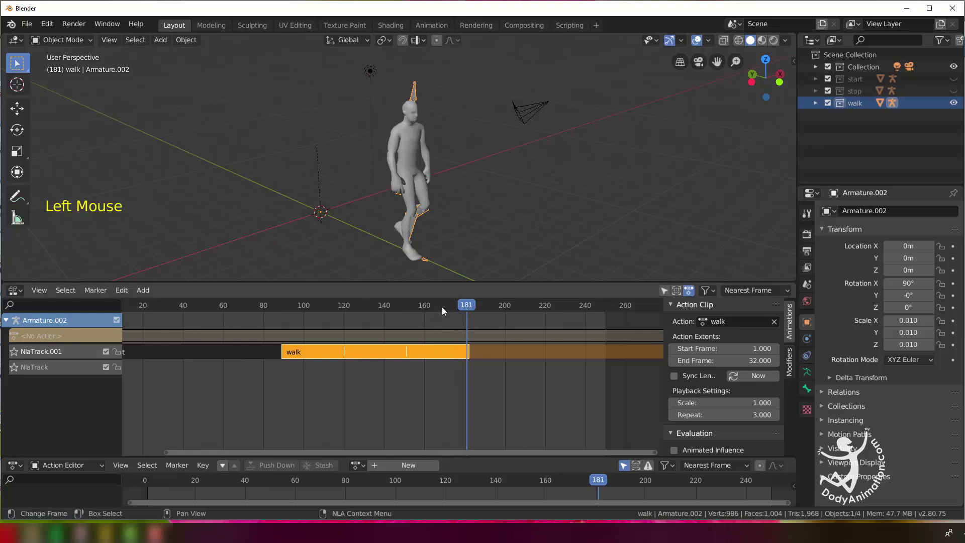
left_click(483, 306)
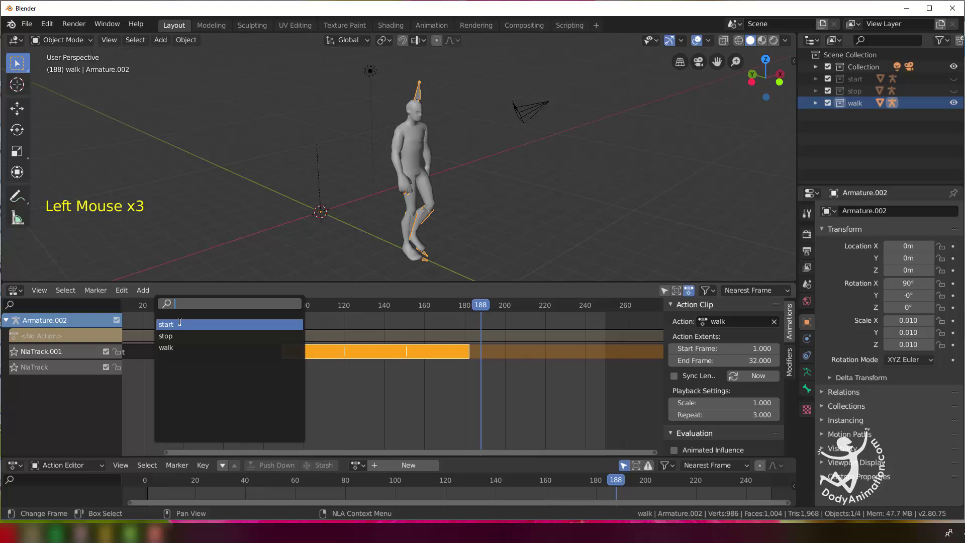
- Shift the stop strip onto NlaTrack.001 after the walk and show the Output settings (1920×1080, frames 1–272, 30 fps)
left_click(509, 351)
key("g")
scroll("down", 3)
middle_click(565, 380)
left_click(422, 311)
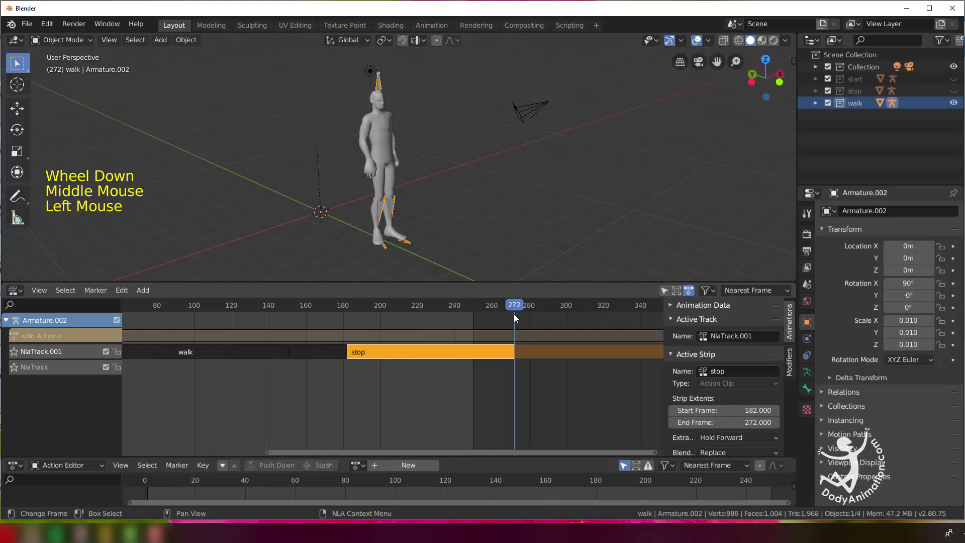
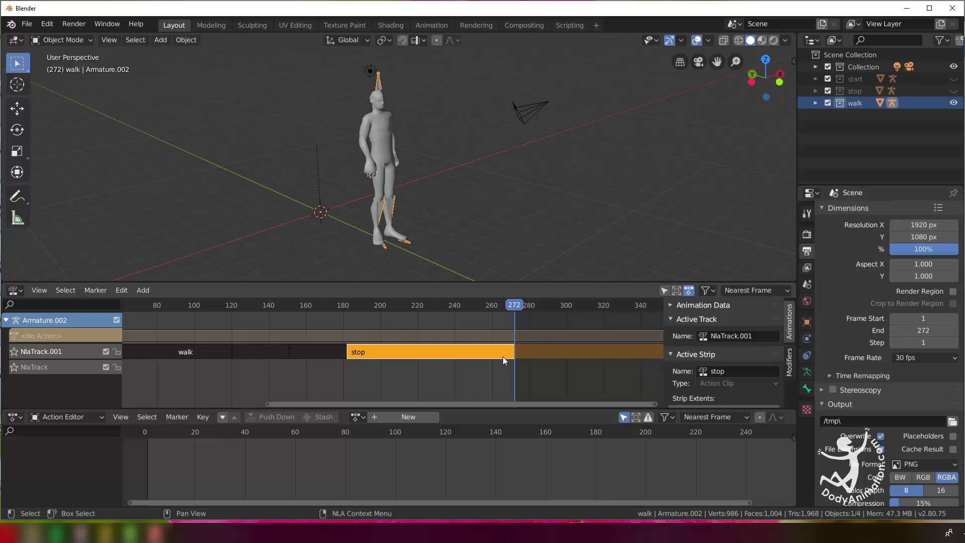
middle_click(338, 361)
scroll("down", 3)
left_click(210, 310)
scroll("down", 3)
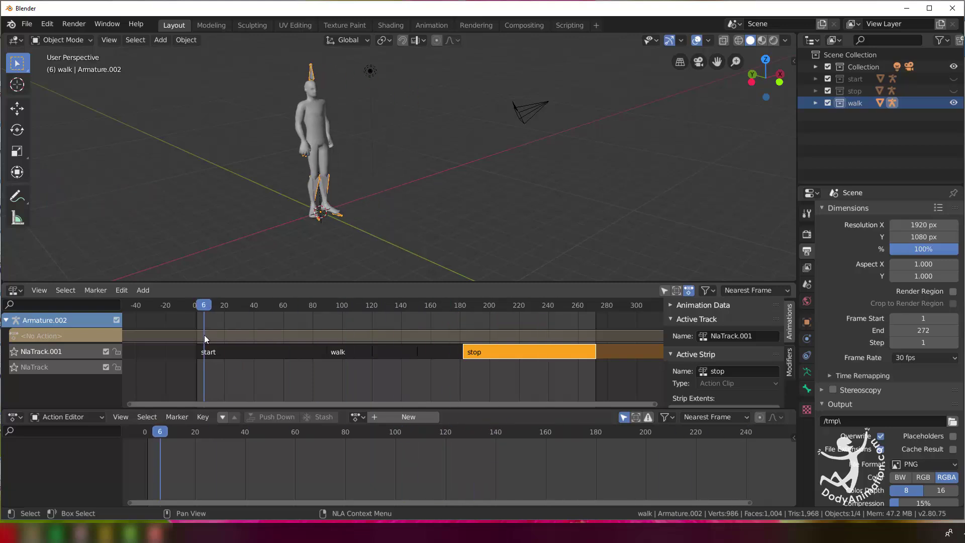
middle_click(376, 177)
scroll("up", 3)
middle_click(355, 199)
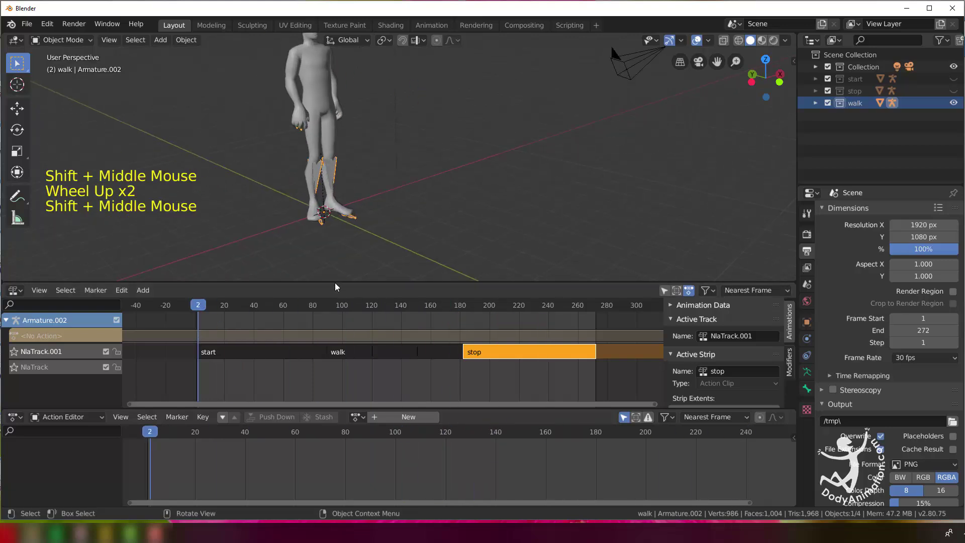
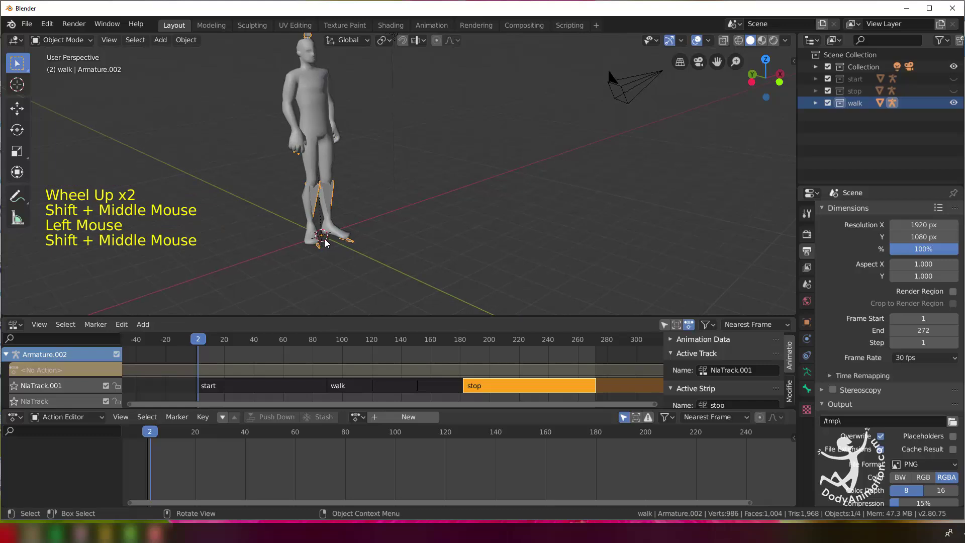
scroll("down", 3)
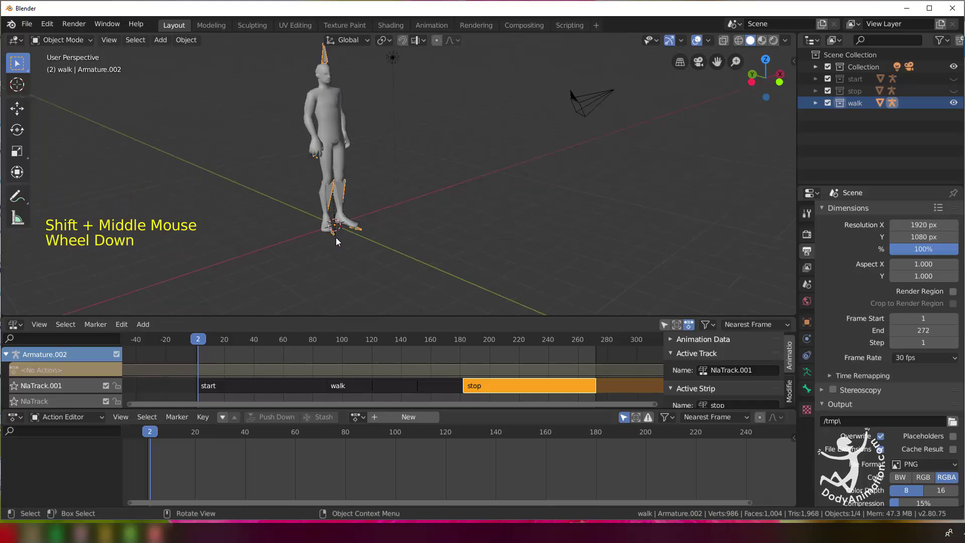
left_click(264, 343)
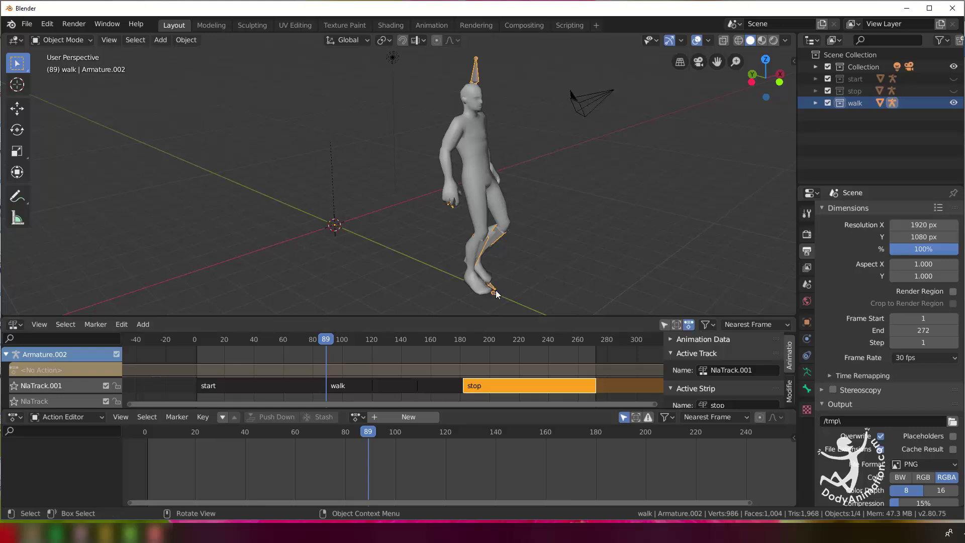
left_click(305, 347)
middle_click(395, 241)
left_click(859, 73)
left_click(860, 71)
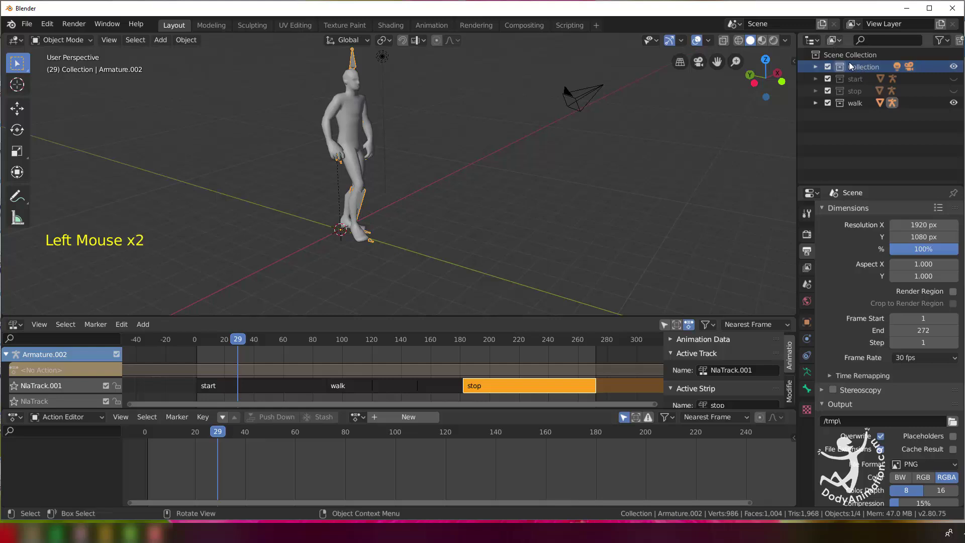
- Make Collection active and add an Empty (Plain Axes) to the scene
left_click(860, 69)
left_click(864, 66)
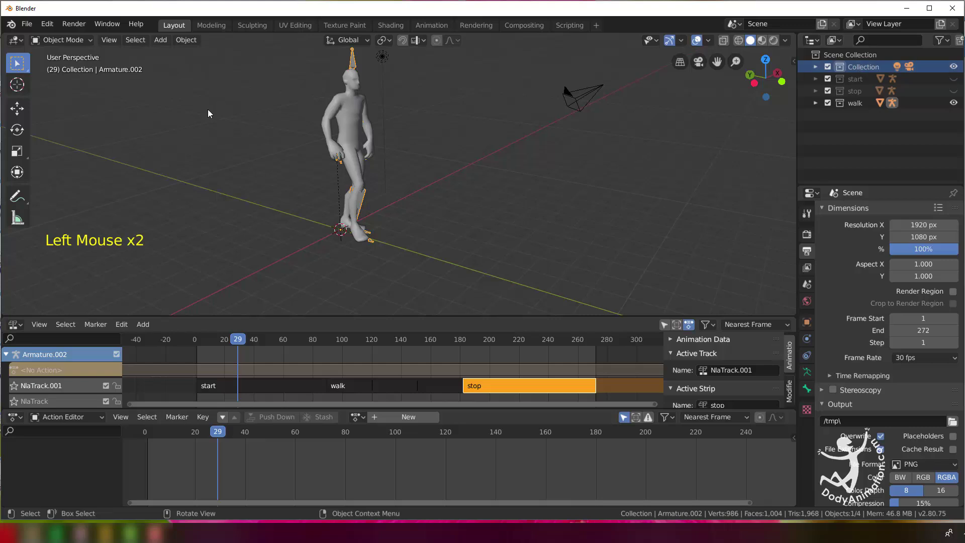
left_click(164, 44)
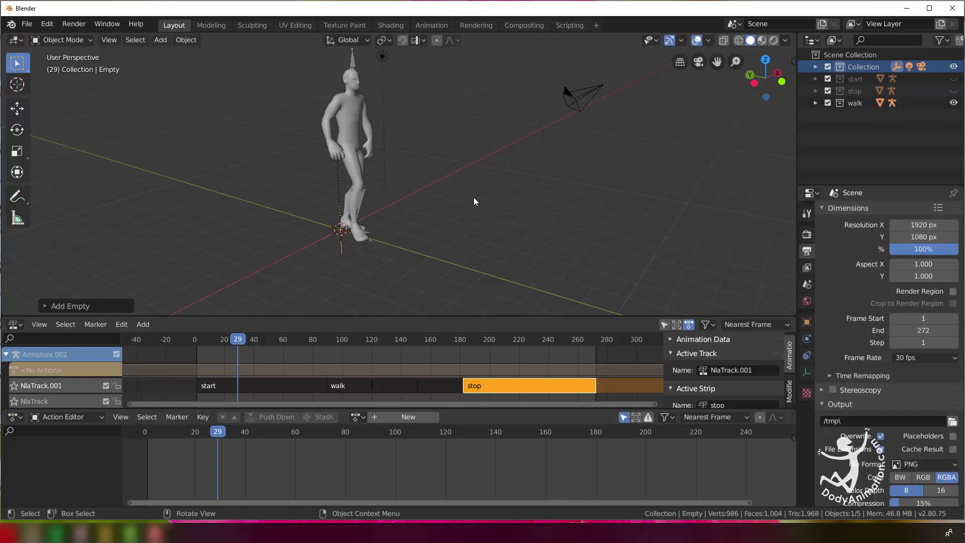
scroll("up", 3)
key("a")
- Reframe the view toward the character's feet and return the timeline to frame 1
scroll("up", 3)
middle_click(361, 232)
left_click(342, 252)
middle_click(362, 243)
scroll("down", 3)
left_click(230, 345)
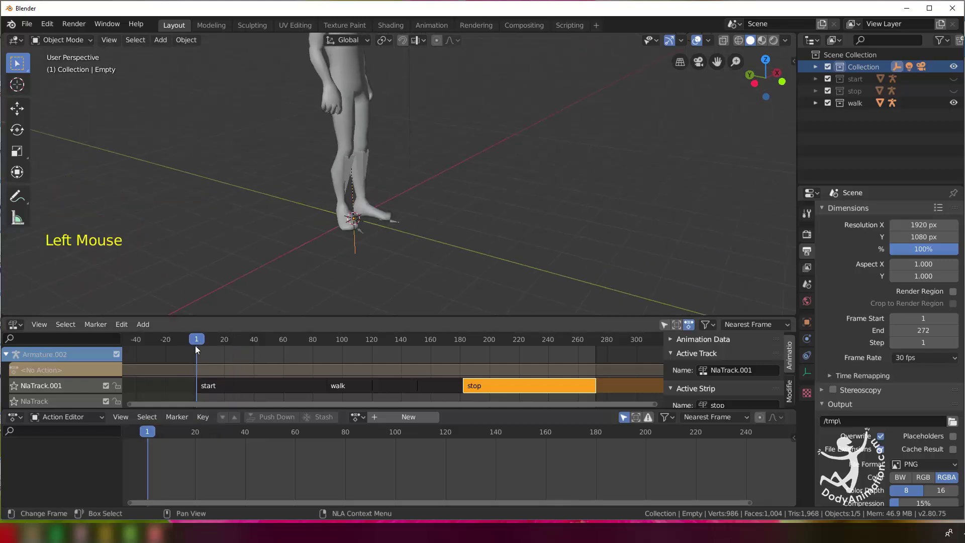
left_click(15, 421)
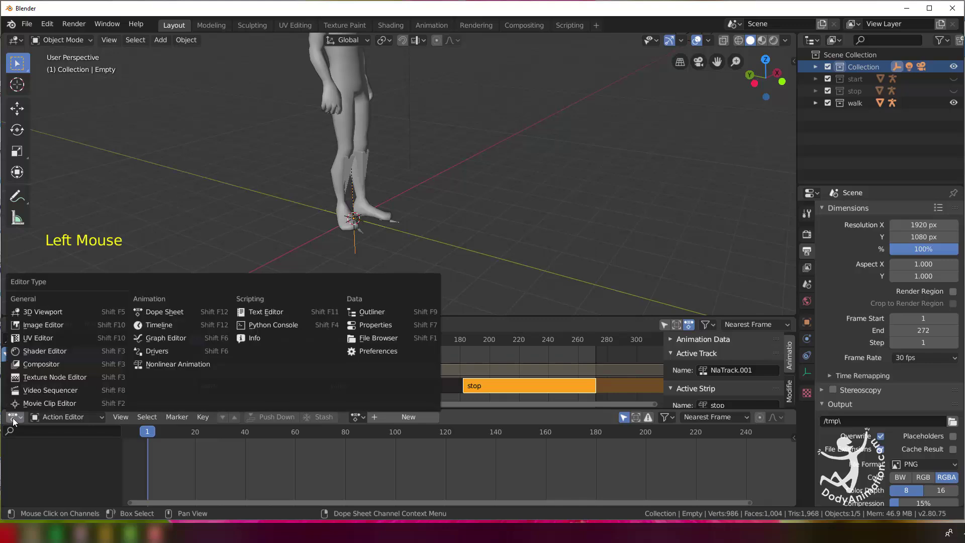
- Turn the bottom editor into a Timeline, zoom onto the feet and select Armature.002
left_click(22, 420)
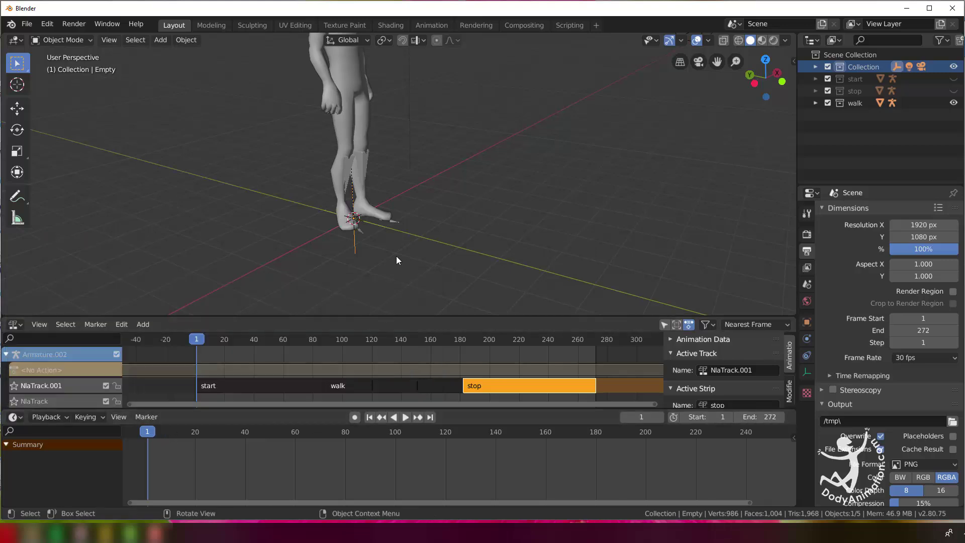
scroll("down", 3)
key("a")
left_click(430, 208)
scroll("up", 3)
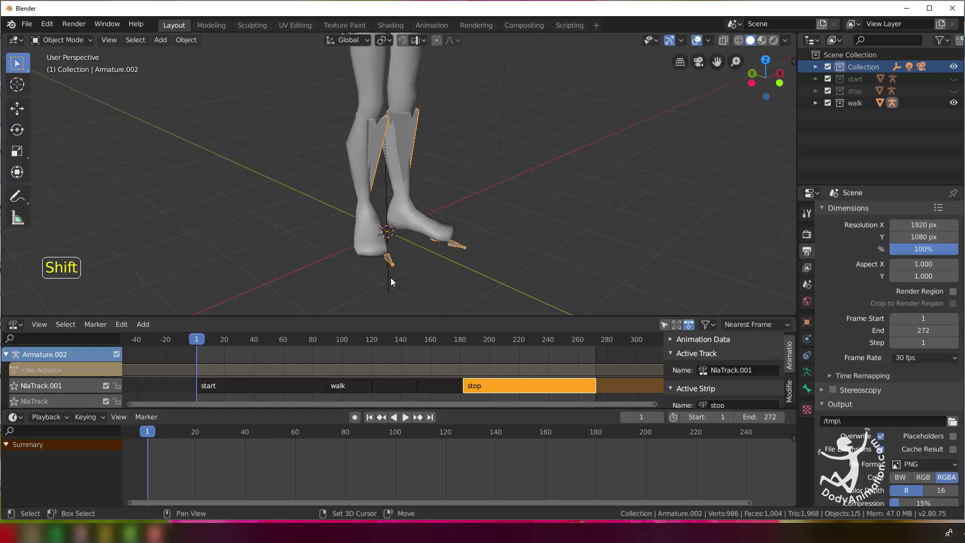
- Parent Armature.002 to the Empty with Object (Keep Transform) via Ctrl+P
left_click(391, 276)
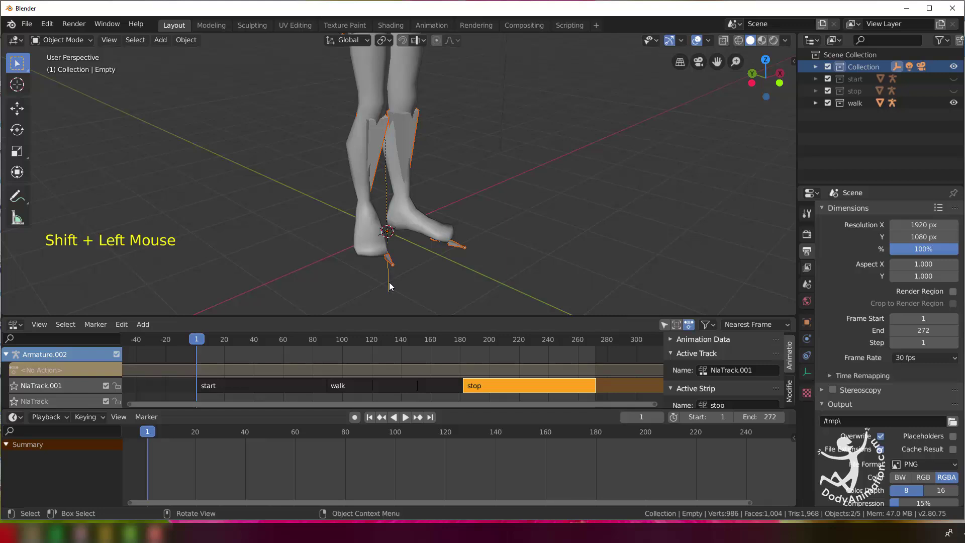
middle_click(412, 276)
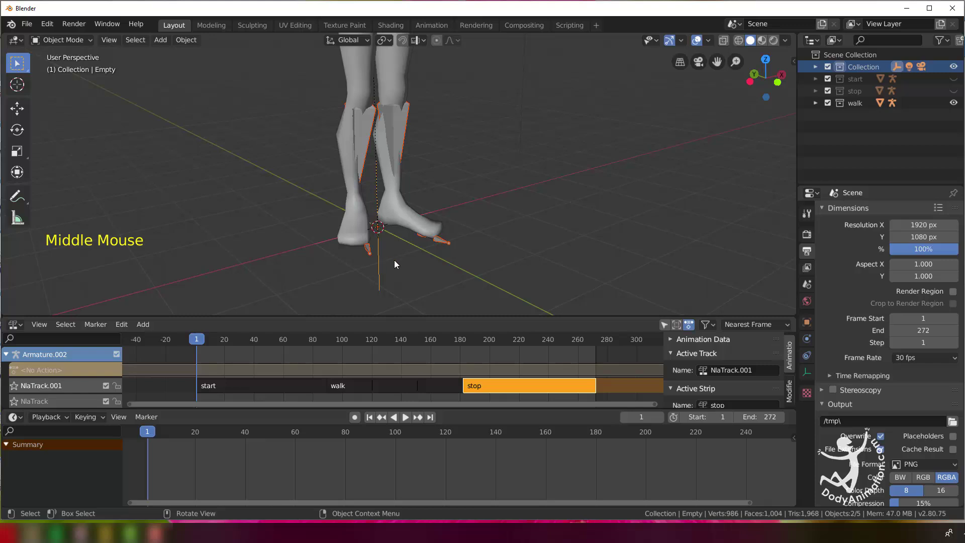
middle_click(397, 264)
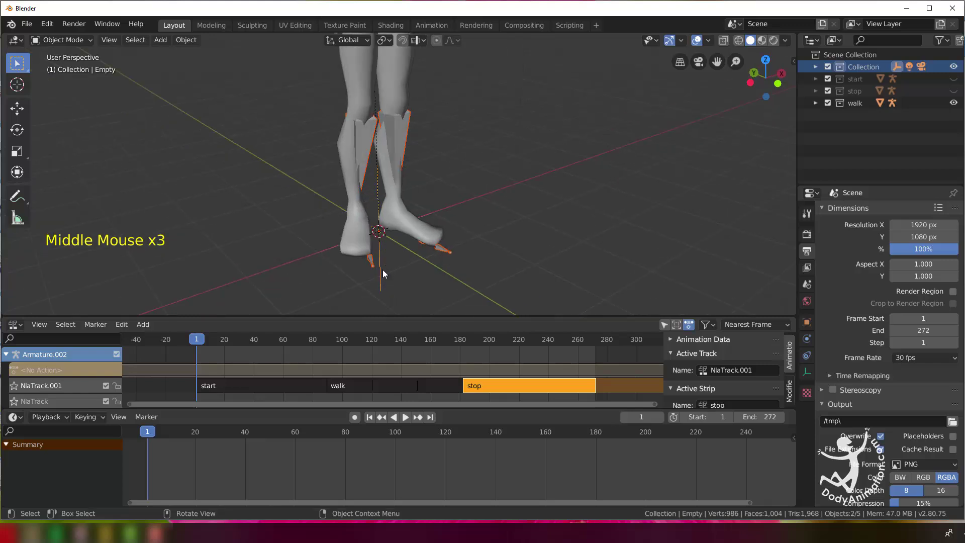
key("ctrl+p")
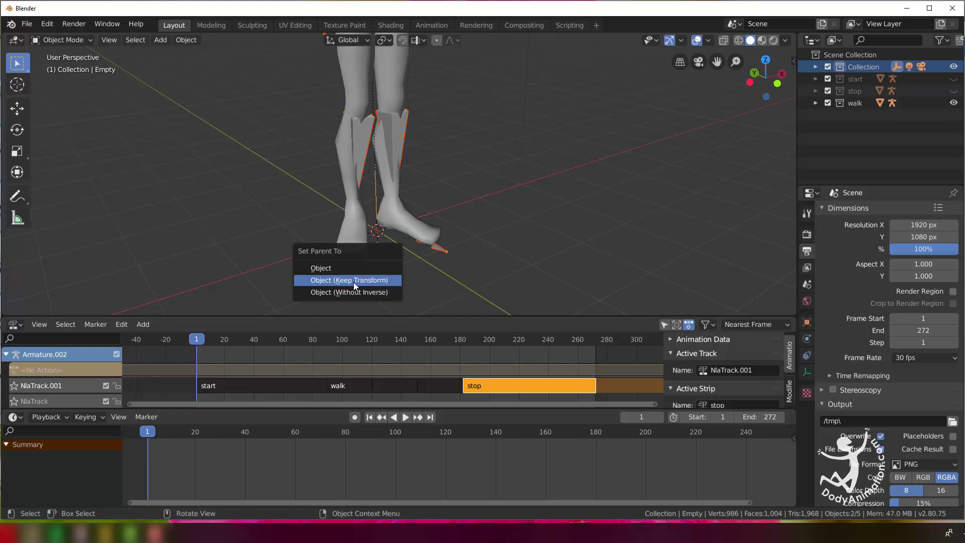
scroll("down", 3)
left_click(391, 254)
middle_click(421, 229)
middle_click(423, 242)
scroll("down", 3)
scroll("down", 3)
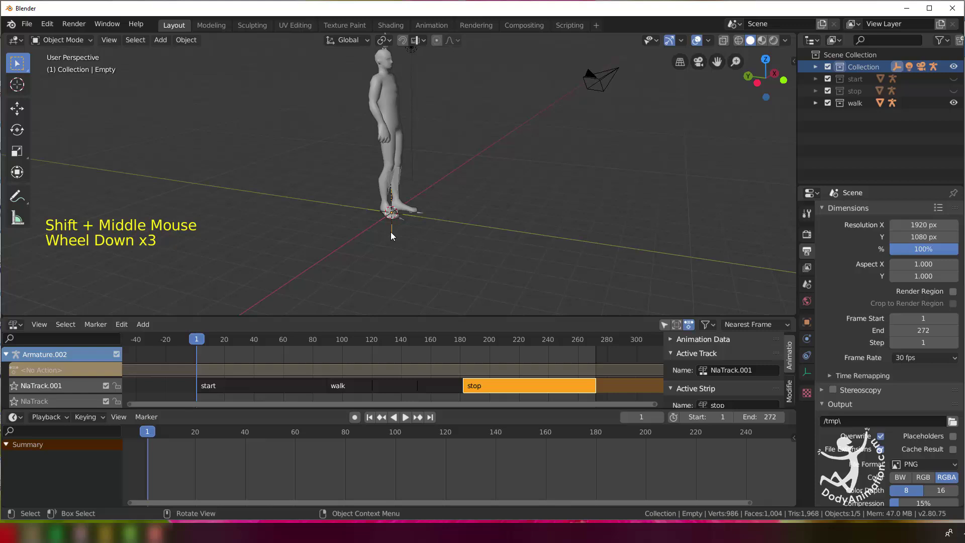
- Select the Empty and move it under the character's feet
left_click(24, 116)
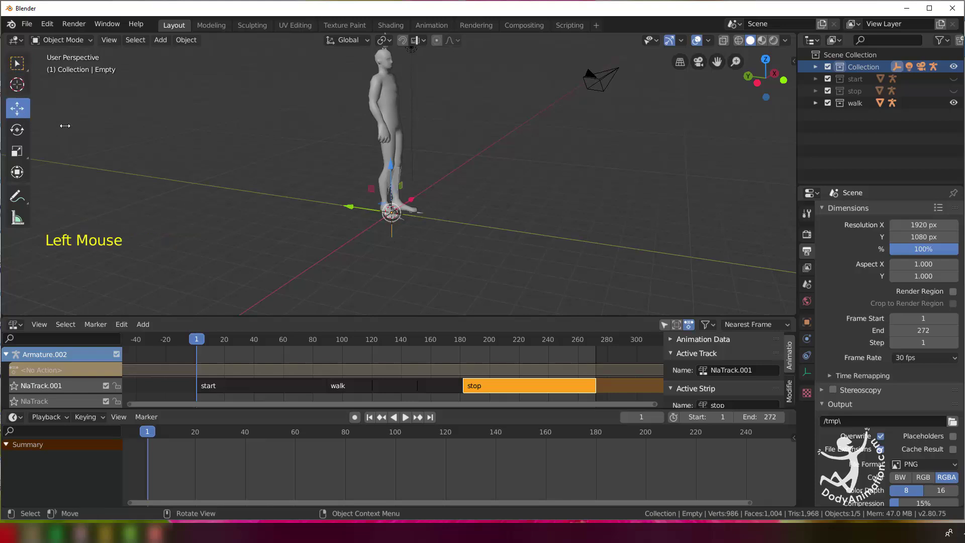
middle_click(392, 231)
left_click(365, 210)
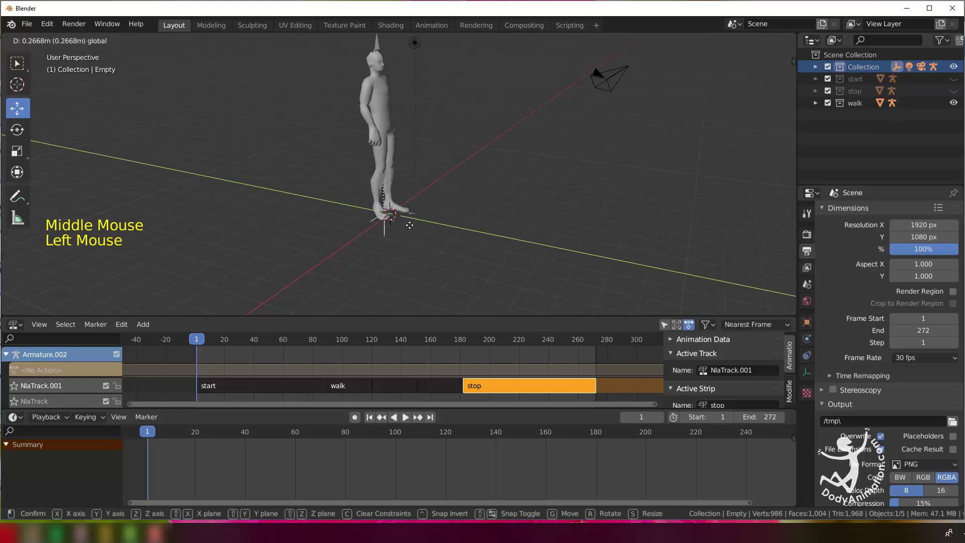
middle_click(460, 218)
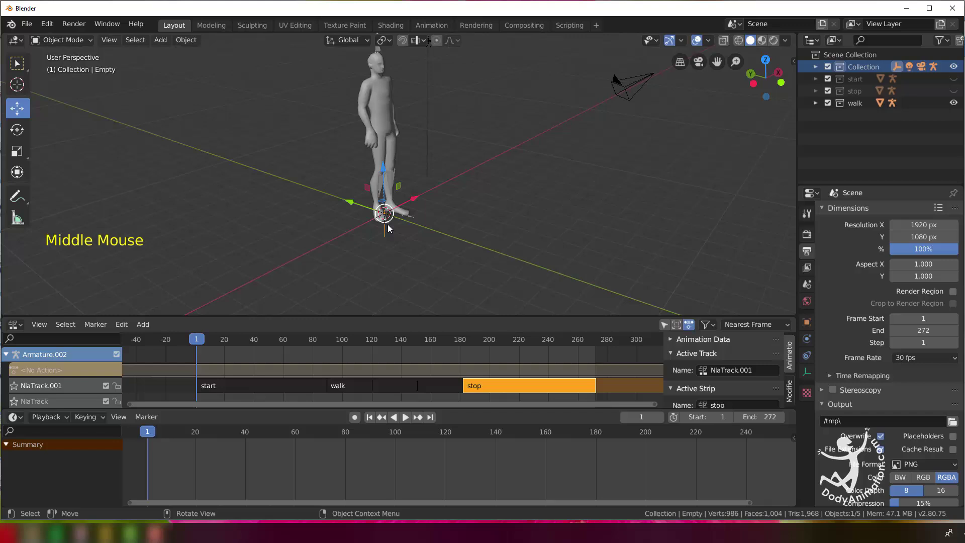
scroll("up", 3)
scroll("down", 3)
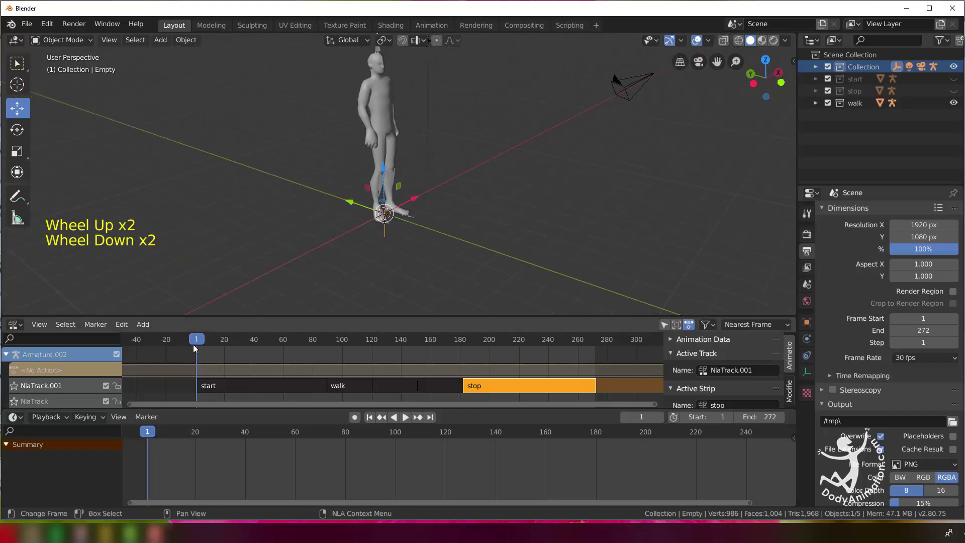
- Insert a location/rotation keyframe on the Empty at frame 1
left_click(155, 430)
scroll("down", 3)
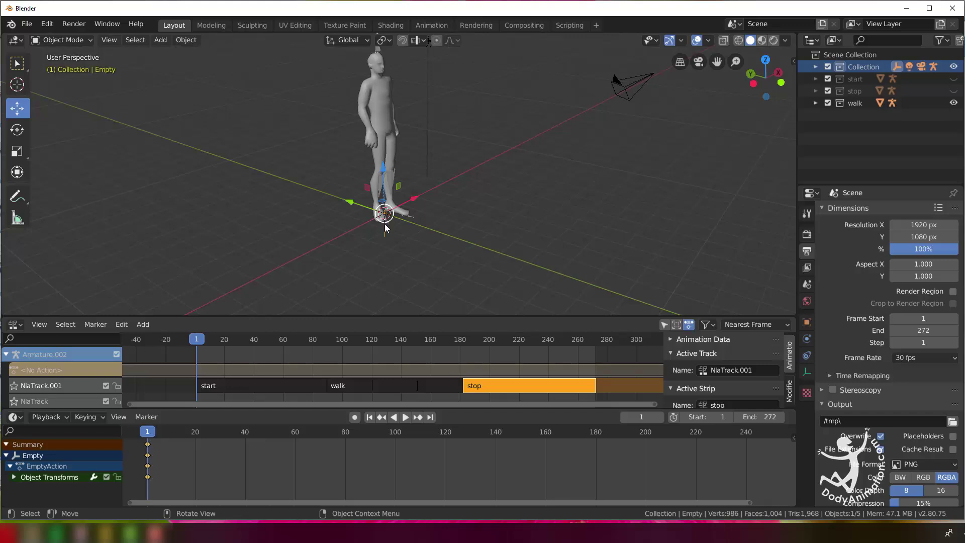
left_click(152, 434)
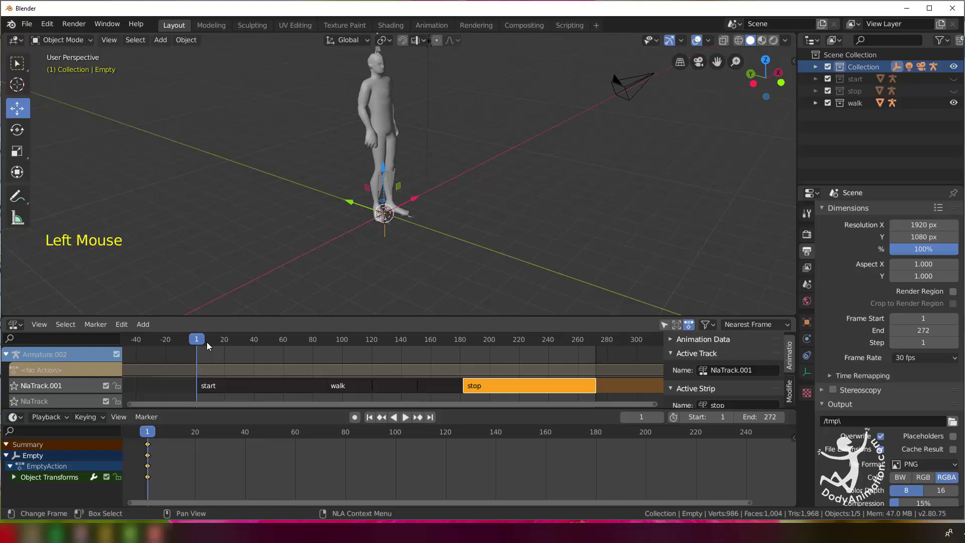
left_click(206, 342)
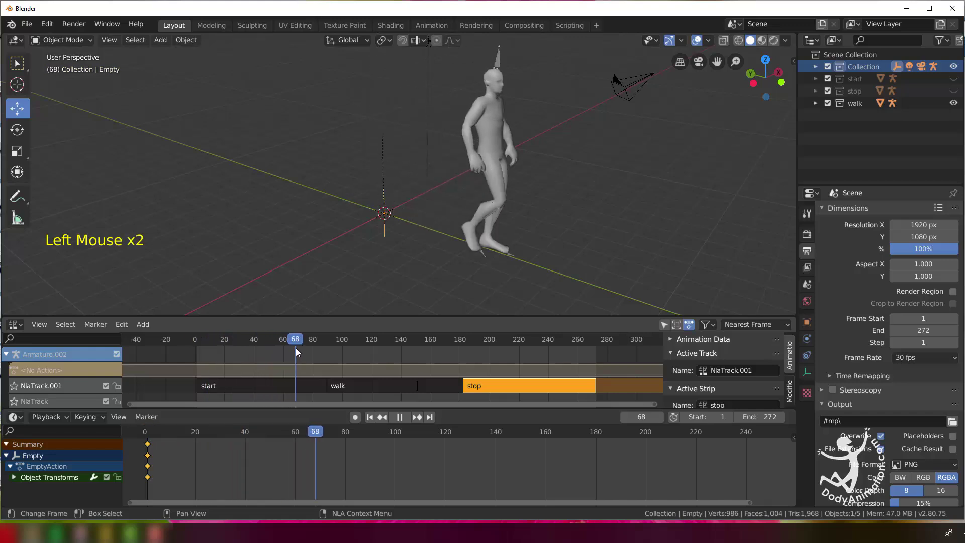
left_click(324, 389)
left_click(357, 391)
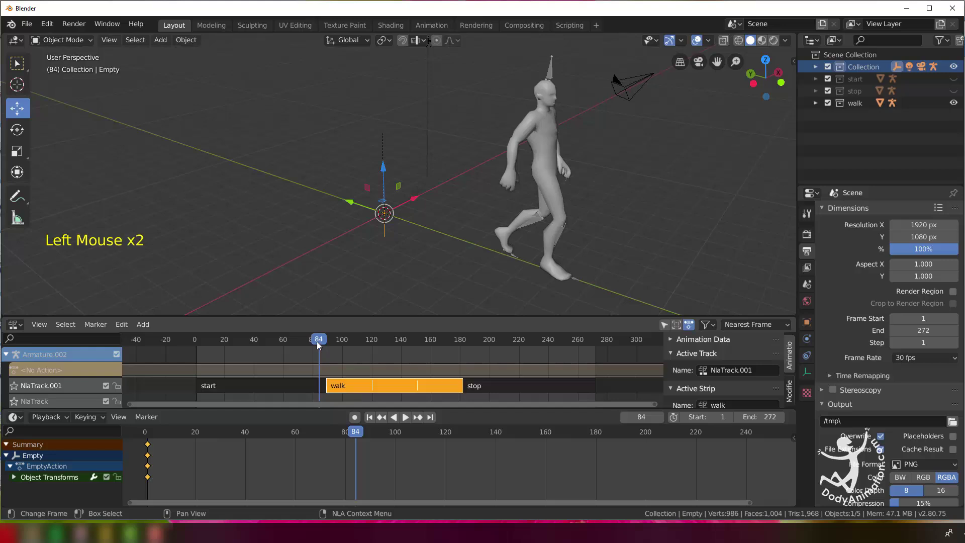
scroll("up", 3)
scroll("up", 3)
middle_click(564, 255)
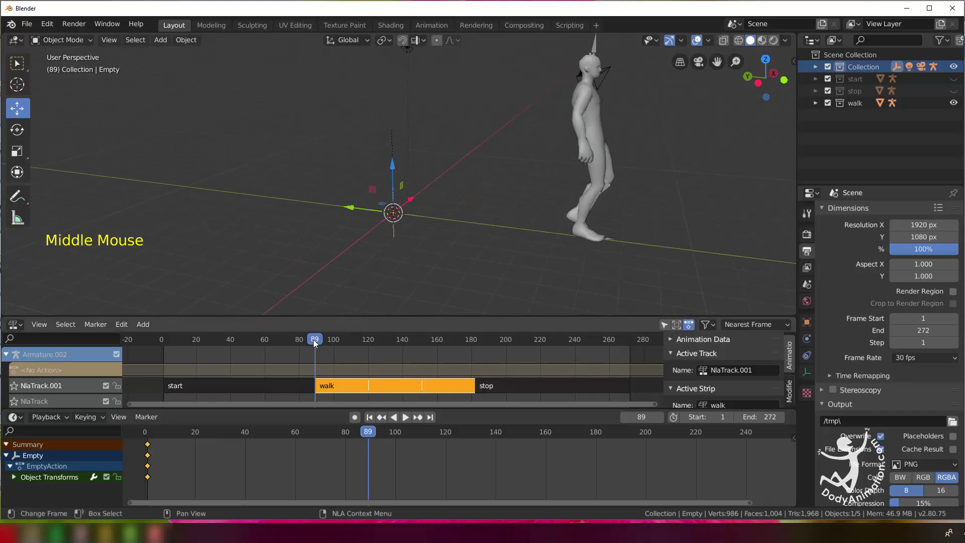
left_click(317, 343)
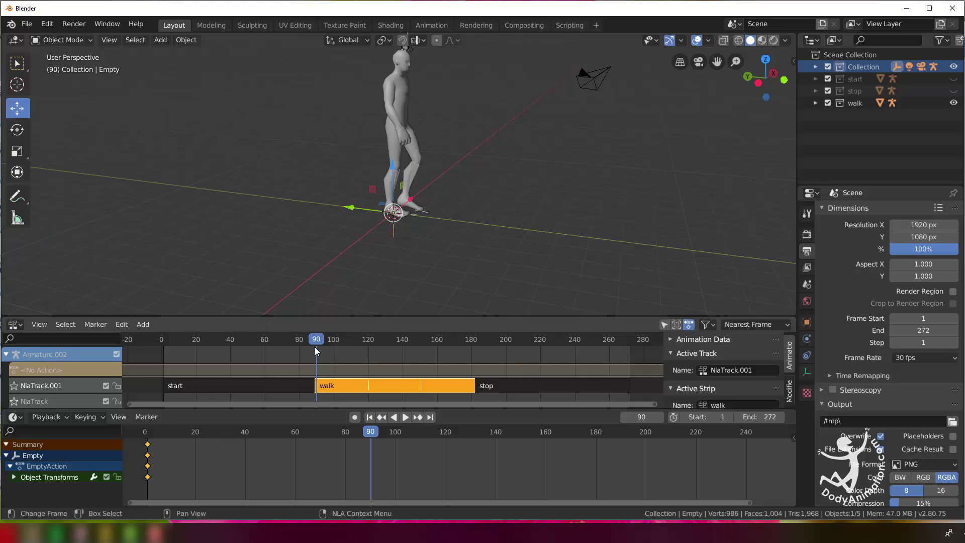
left_click(316, 343)
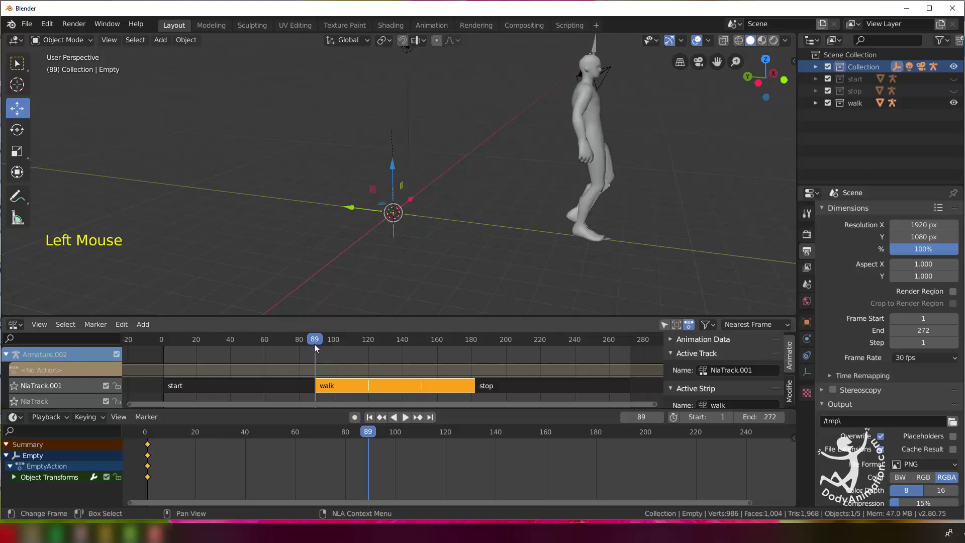
middle_click(620, 170)
middle_click(713, 150)
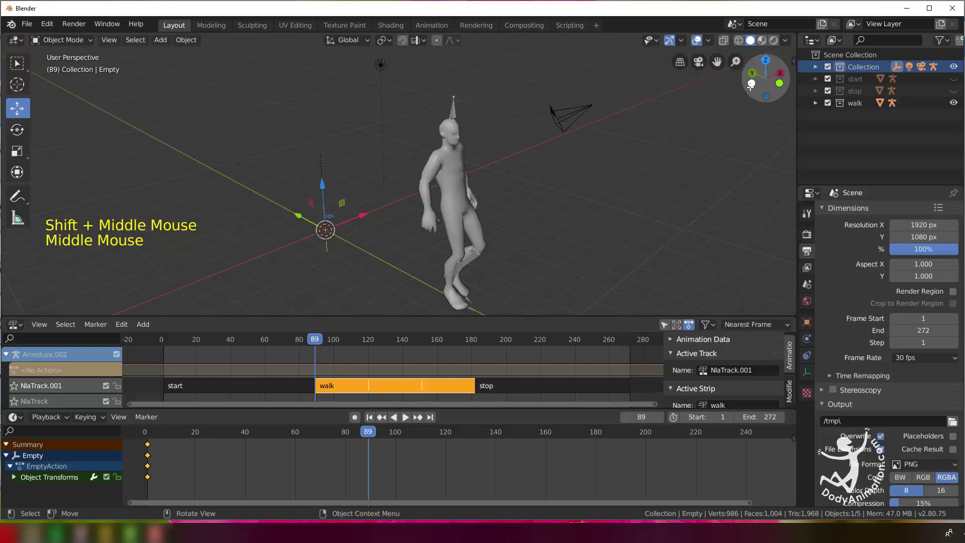
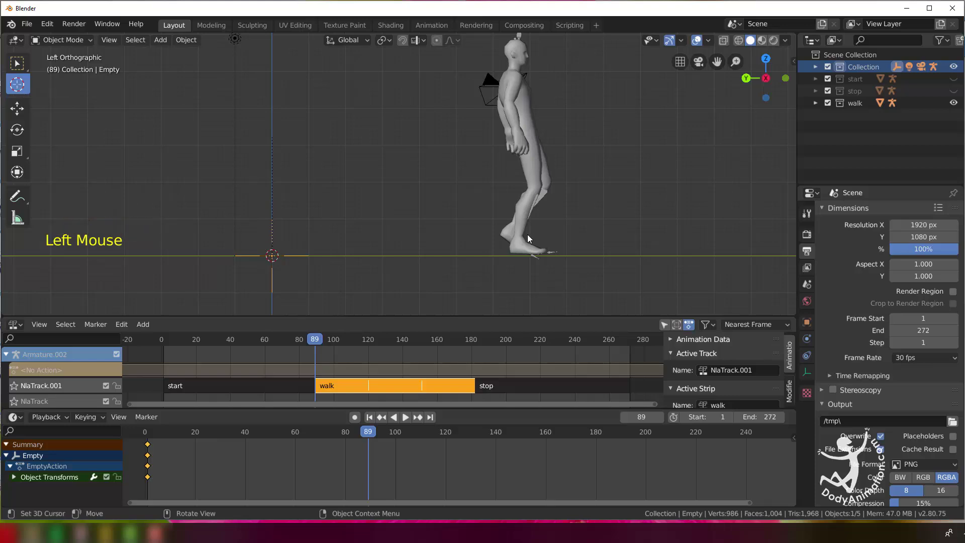
- Mark the planted foot with the 3D cursor, move the Empty to it at frame 90, key its location, return to frame 1
left_click(527, 260)
left_click(16, 111)
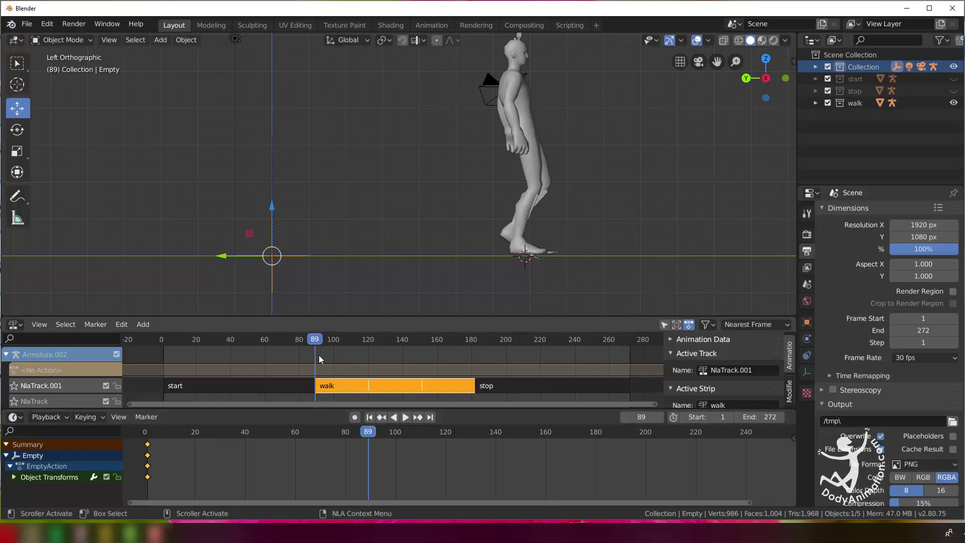
left_click(319, 345)
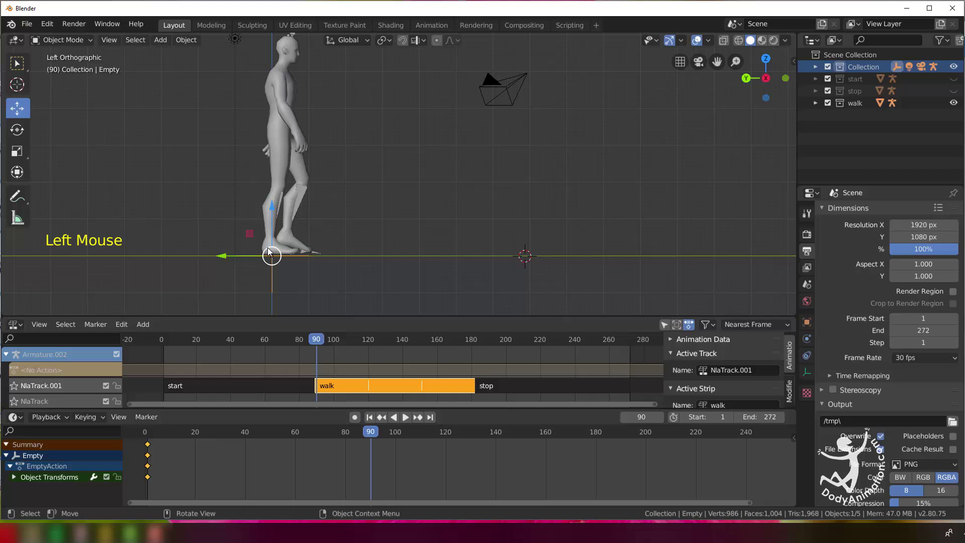
left_click(236, 259)
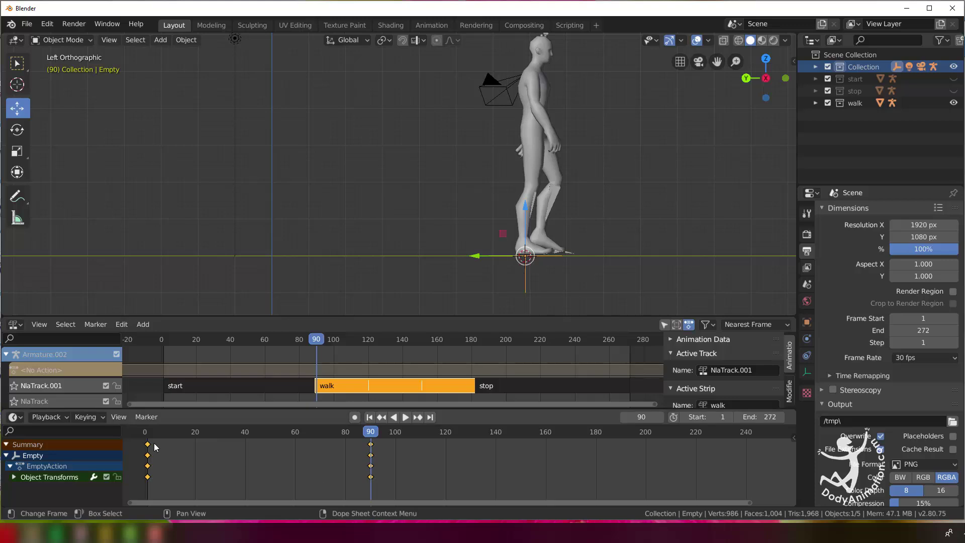
left_click(158, 435)
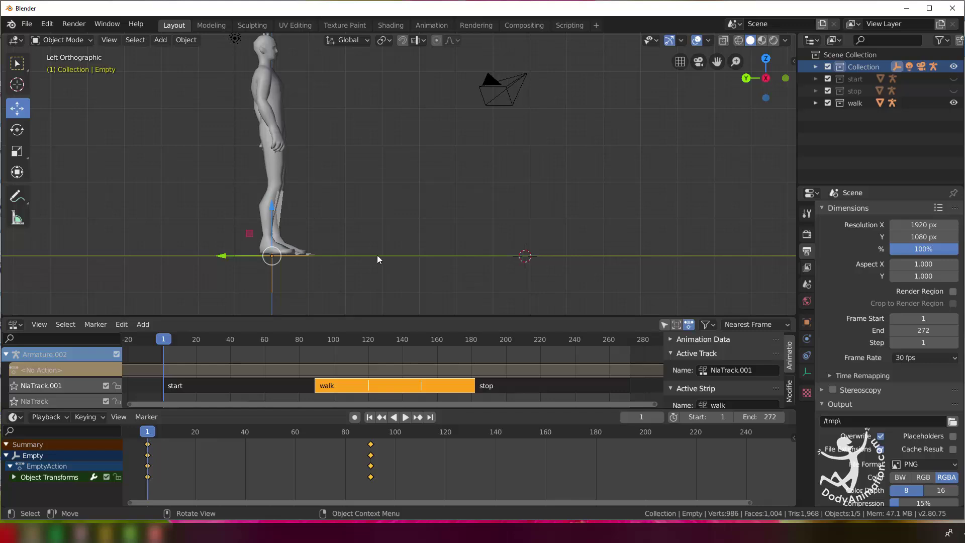
- Orbit back to perspective and switch the bottom panel to the Graph Editor showing the Empty's curves
middle_click(406, 254)
scroll("down", 3)
scroll("down", 3)
middle_click(391, 246)
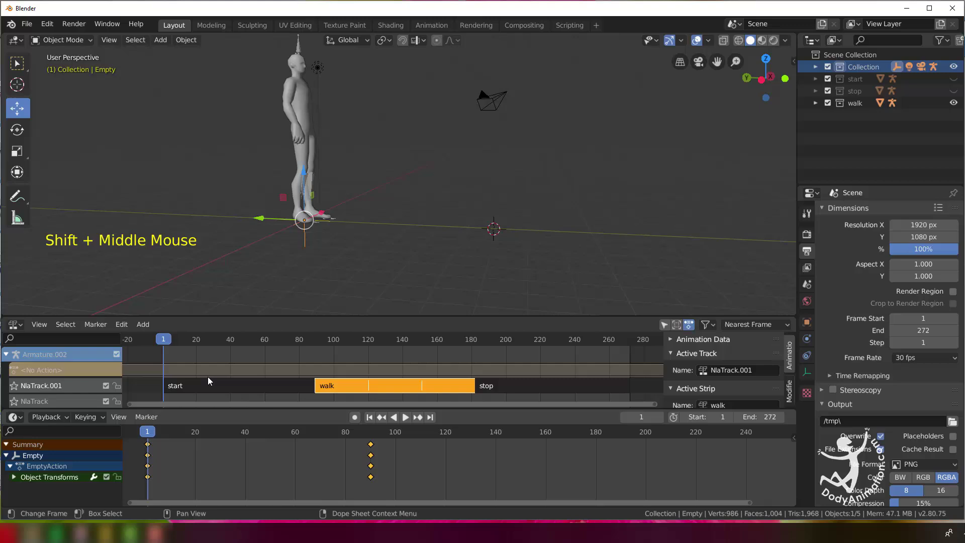
left_click(166, 431)
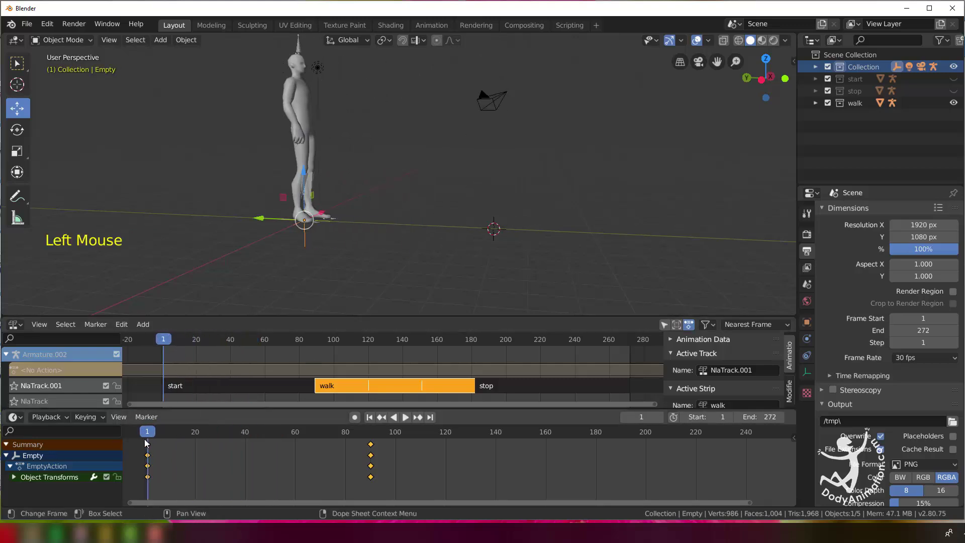
left_click(20, 419)
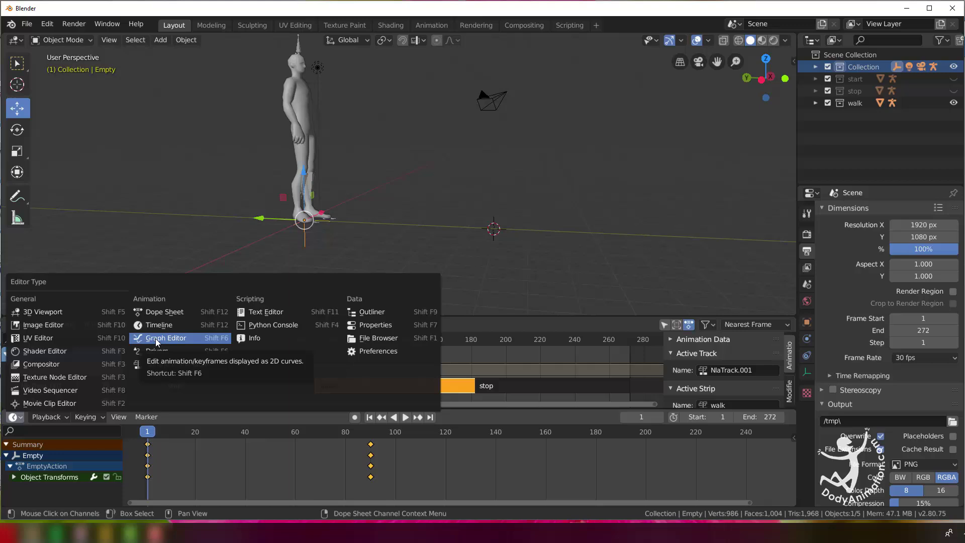
middle_click(331, 469)
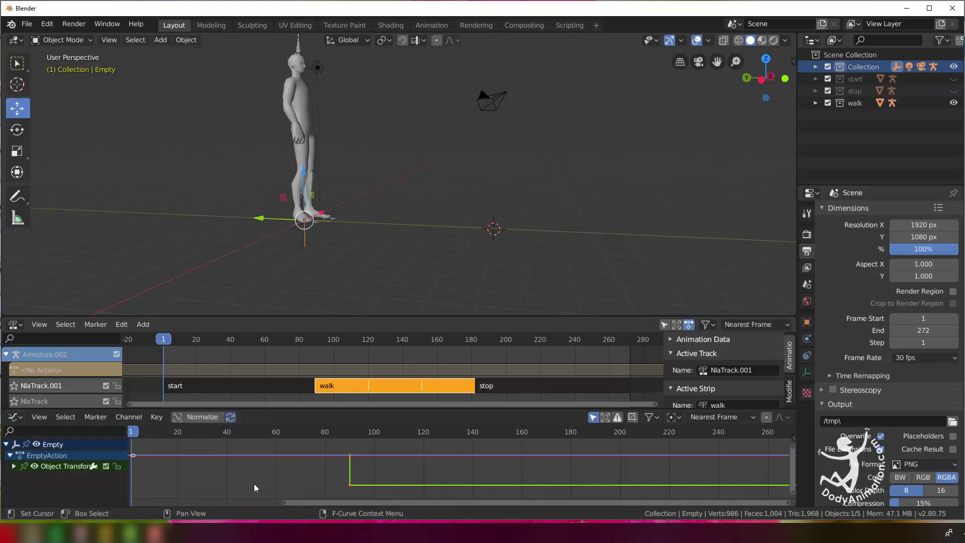
- Inspect the Empty's F-curves at frame 74, then switch the bottom panel back to the Dope Sheet
left_click(142, 433)
left_click(209, 437)
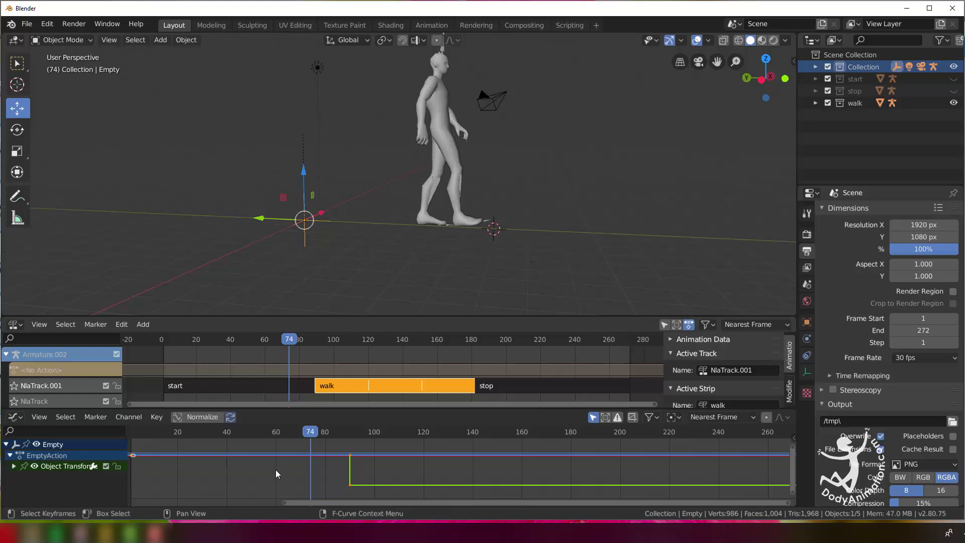
key("q")
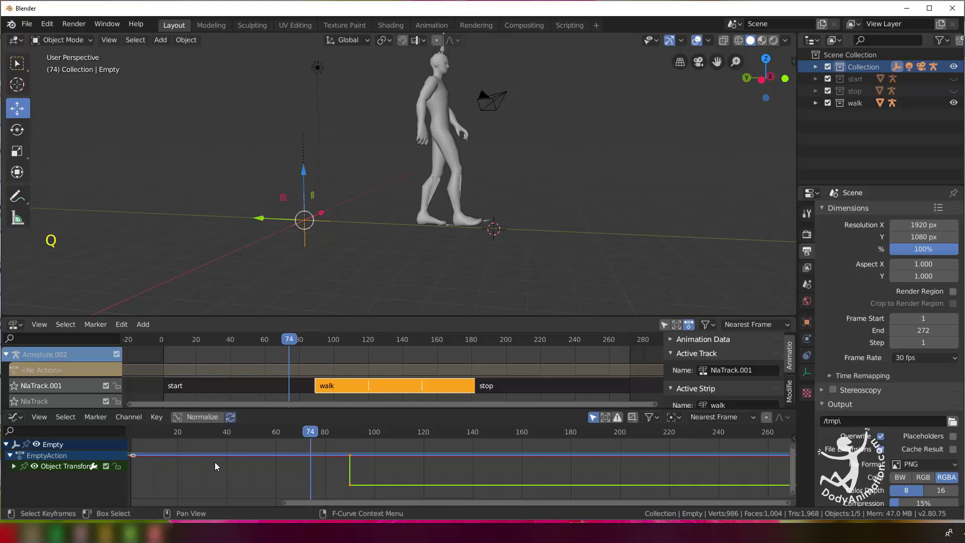
left_click(15, 419)
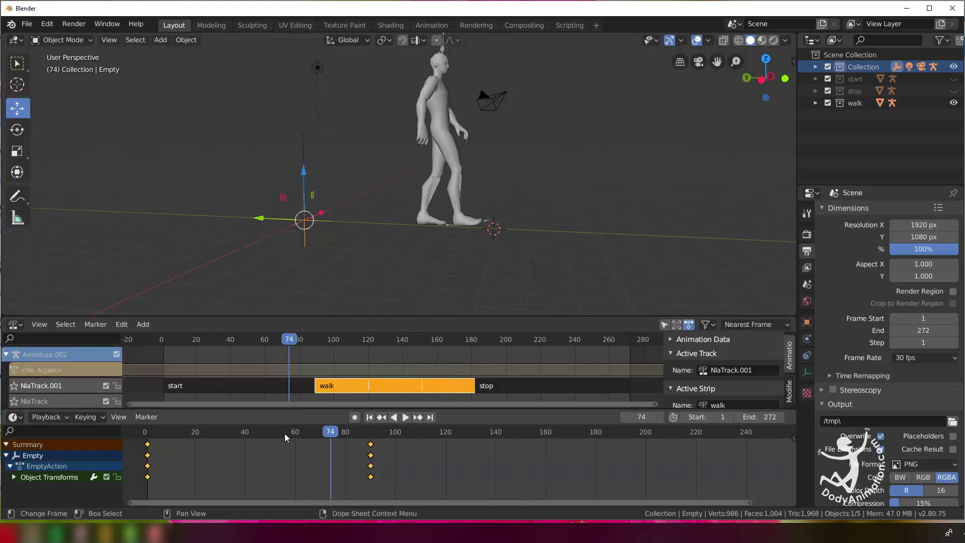
- At frame 119 set the 3D cursor on the planted foot, snap the Empty there at frame 120 and key its location
middle_click(389, 451)
scroll("down", 3)
left_click(335, 435)
scroll("down", 3)
scroll("up", 3)
left_click(363, 341)
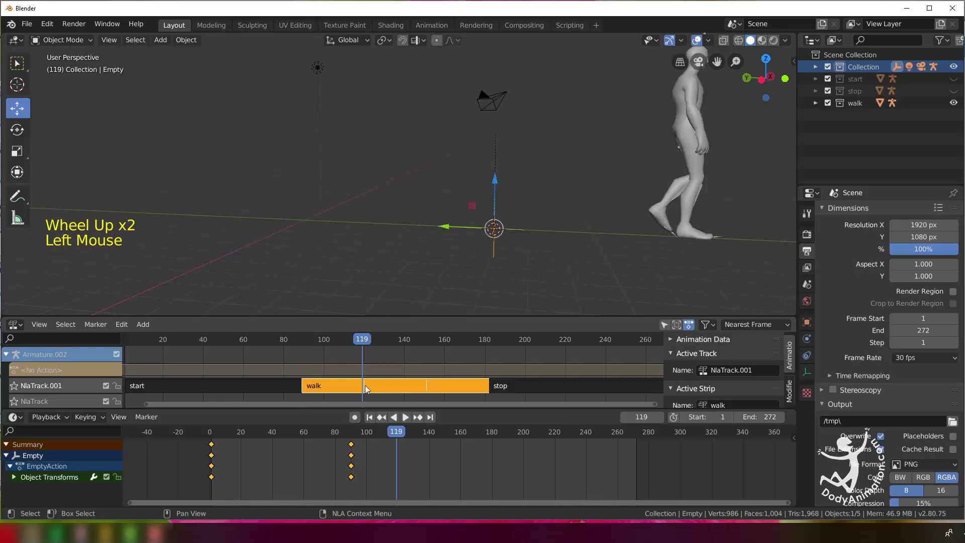
left_click(358, 390)
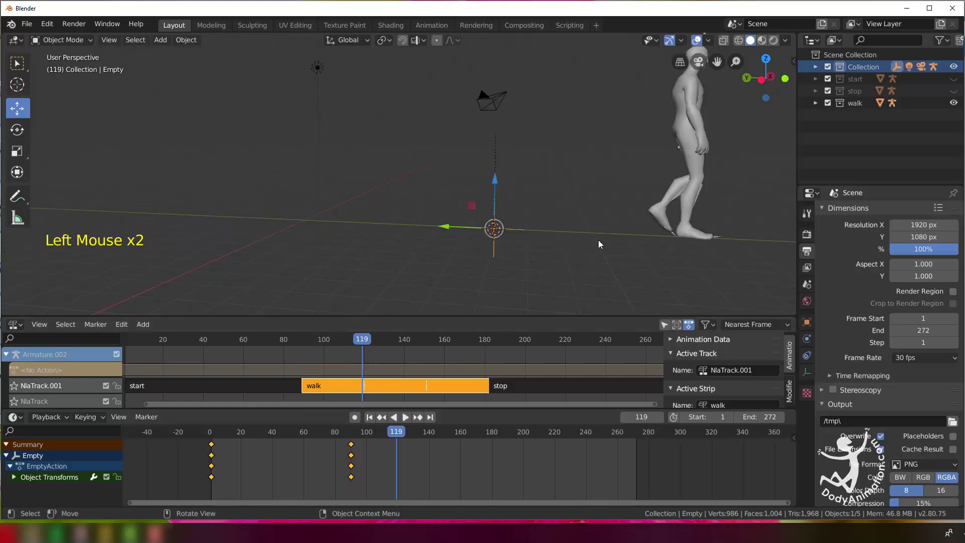
middle_click(620, 224)
middle_click(690, 139)
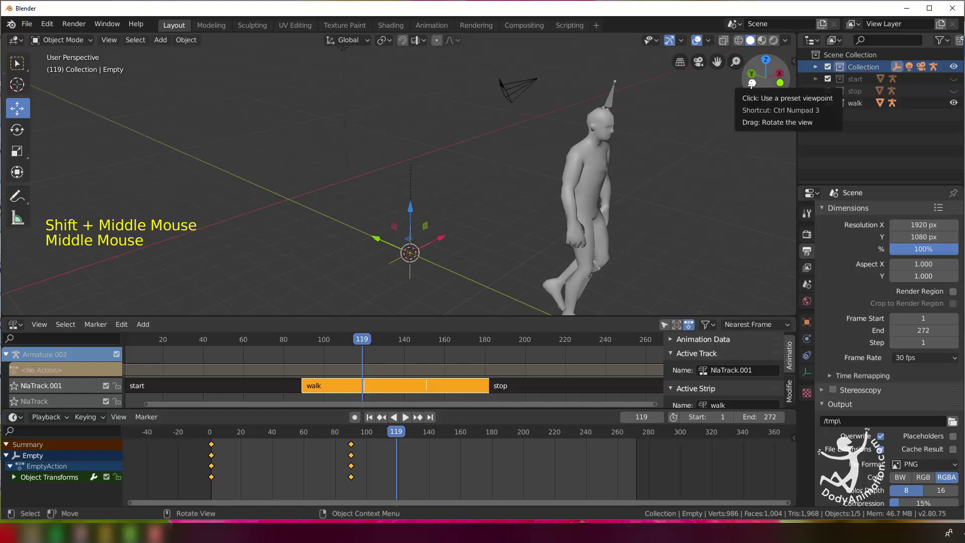
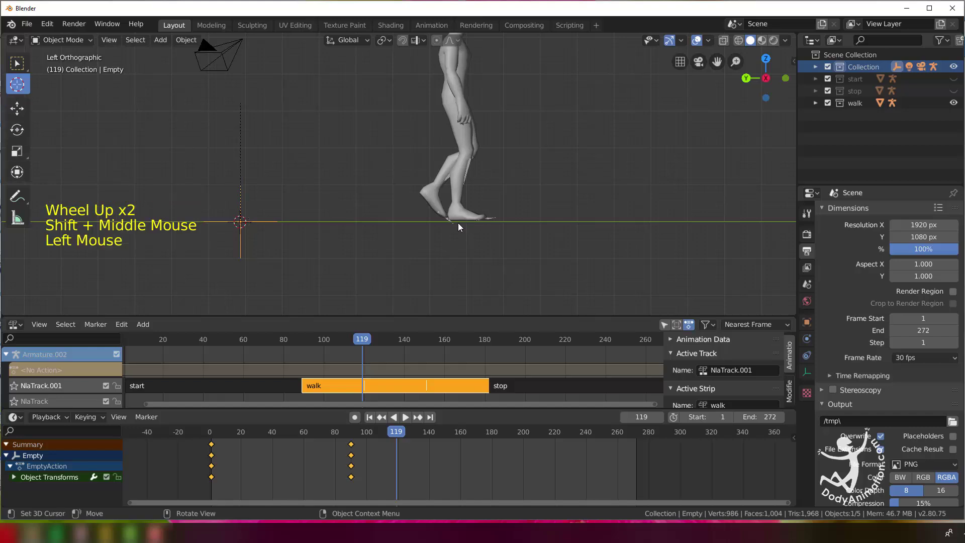
left_click(463, 224)
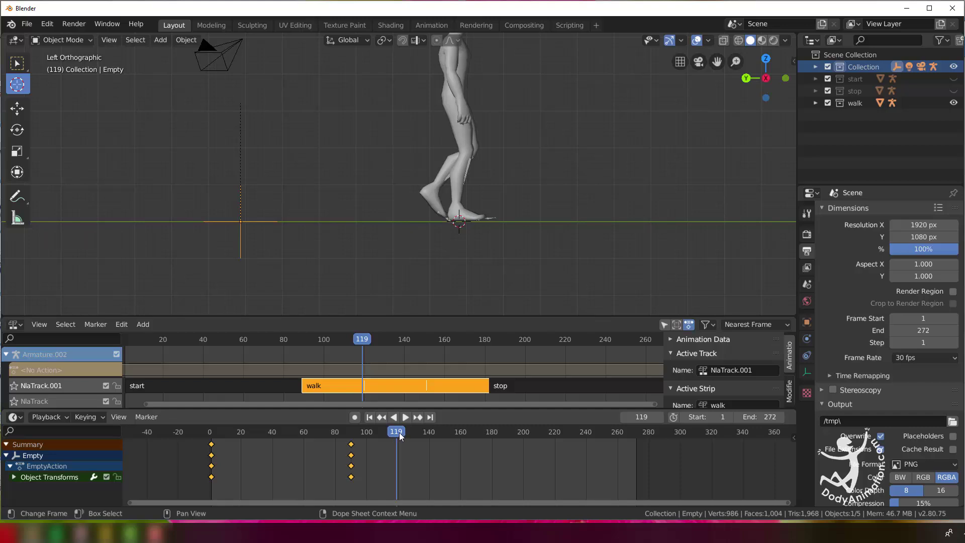
left_click(403, 435)
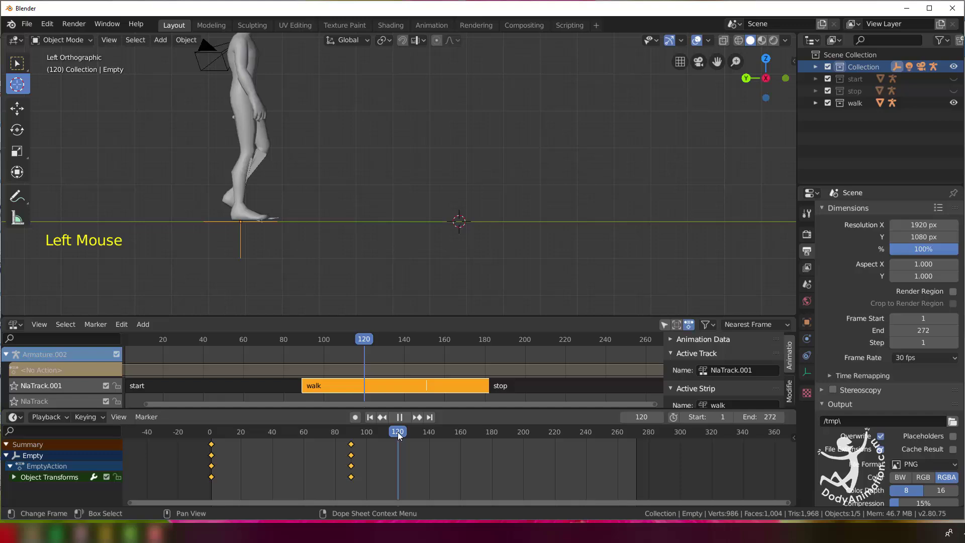
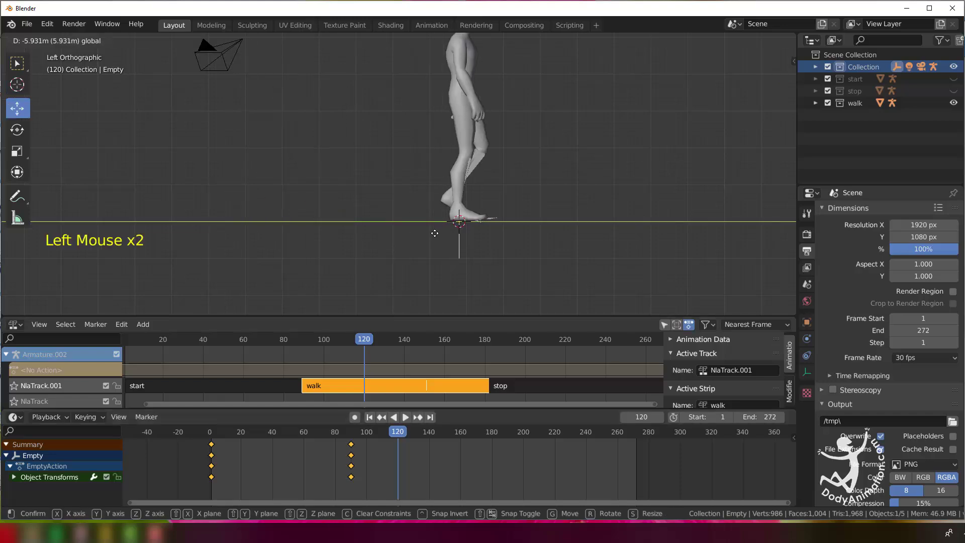
key("i")
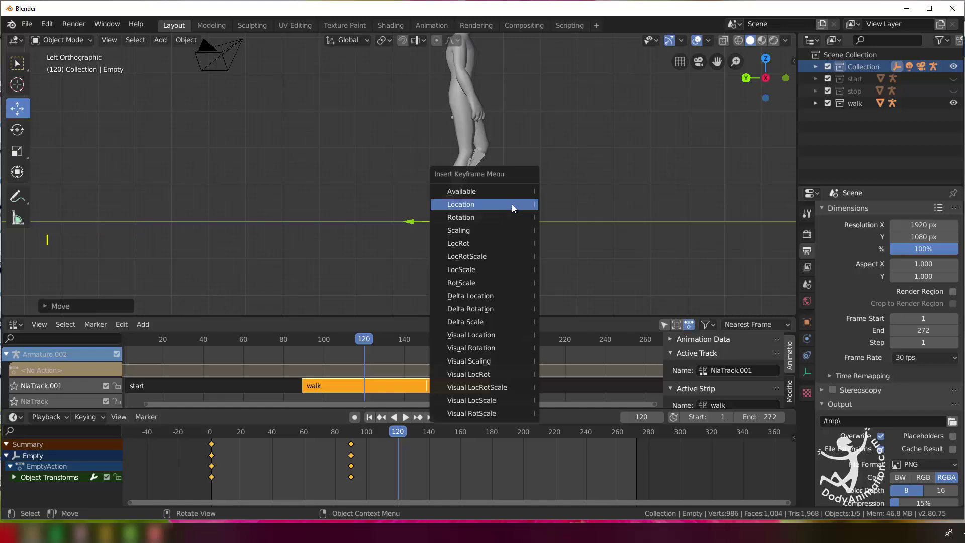
left_click(349, 438)
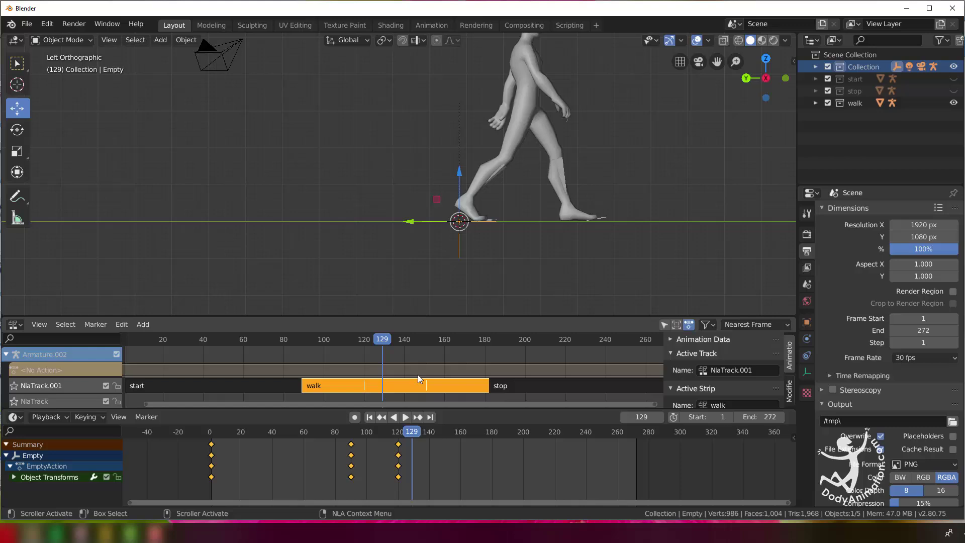
- Repeat at frame 150: cursor on the foot, move the Empty to it at frame 151 and key its location
left_click(422, 340)
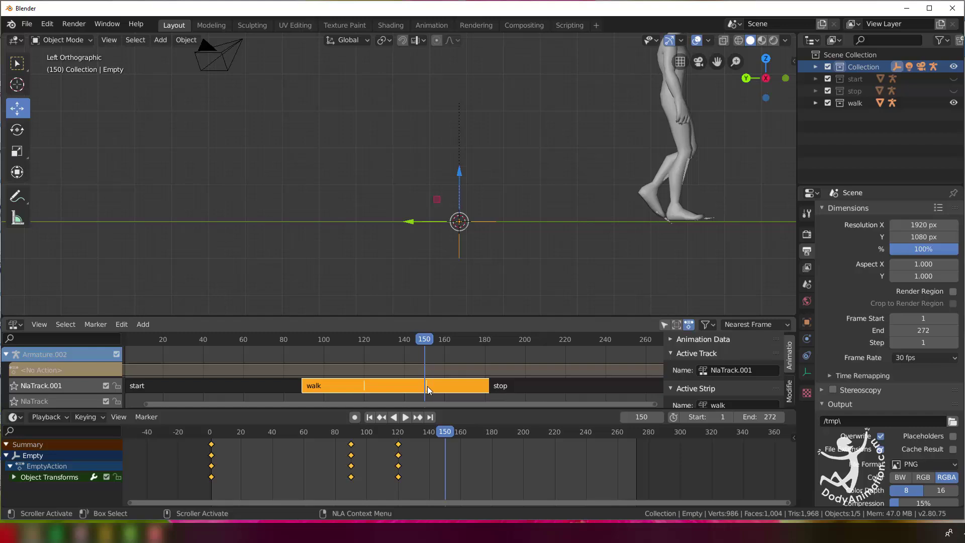
left_click(428, 346)
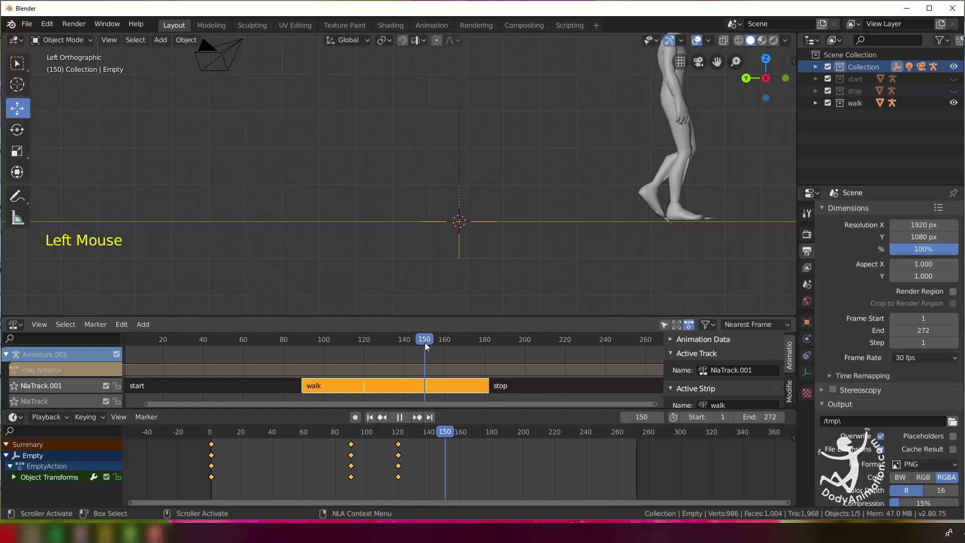
left_click(42, 100)
left_click(680, 225)
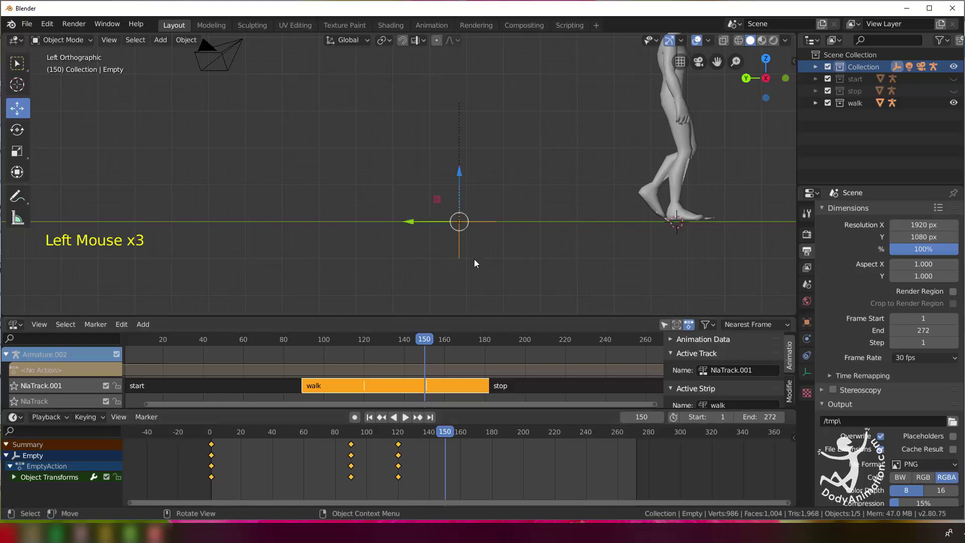
left_click(430, 339)
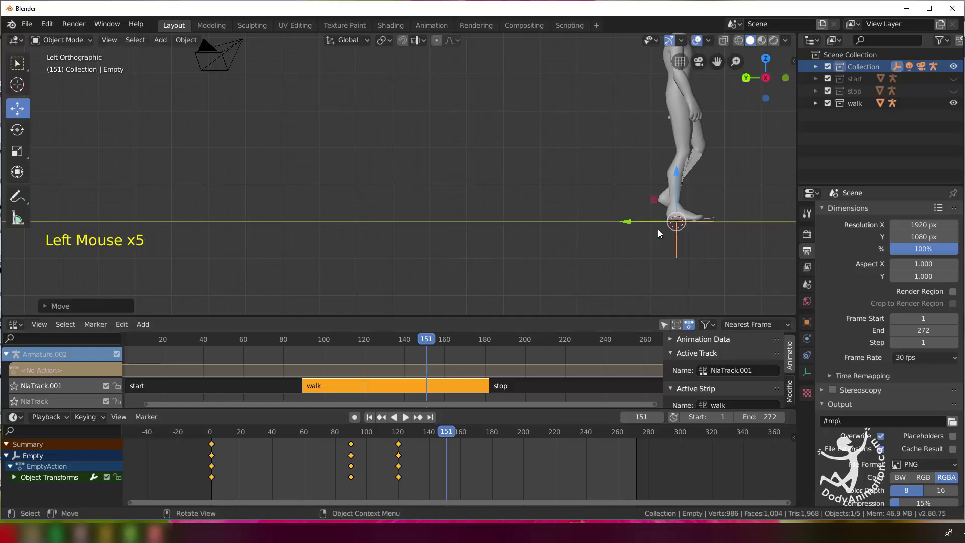
key("i")
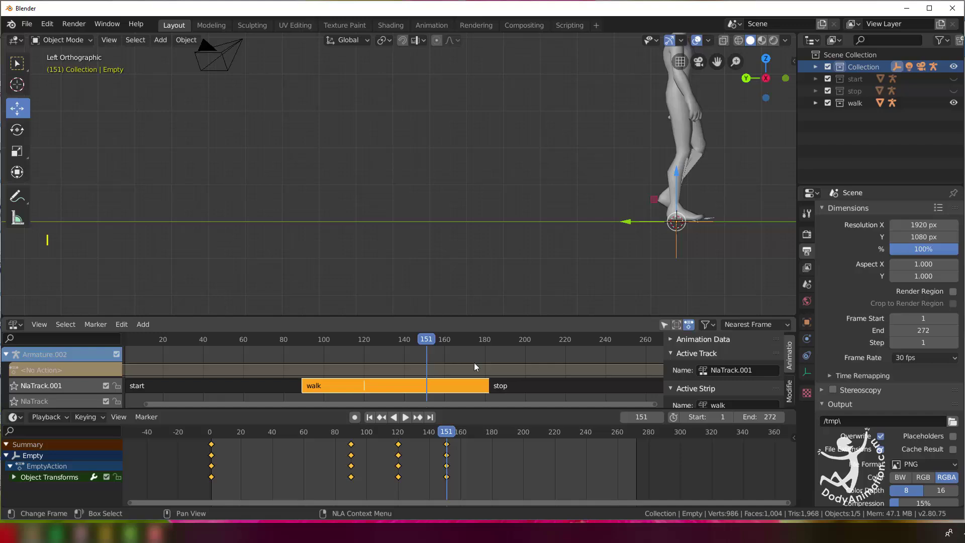
middle_click(668, 222)
- Play the walk forward and stop at frame 182 where the foot plants before the stop action
left_click(437, 345)
middle_click(589, 236)
left_click(478, 346)
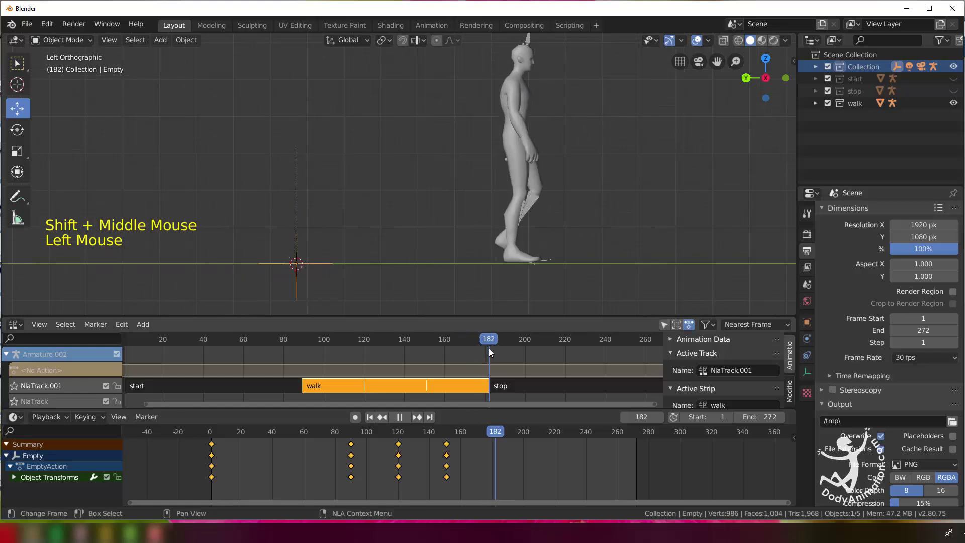
left_click(493, 343)
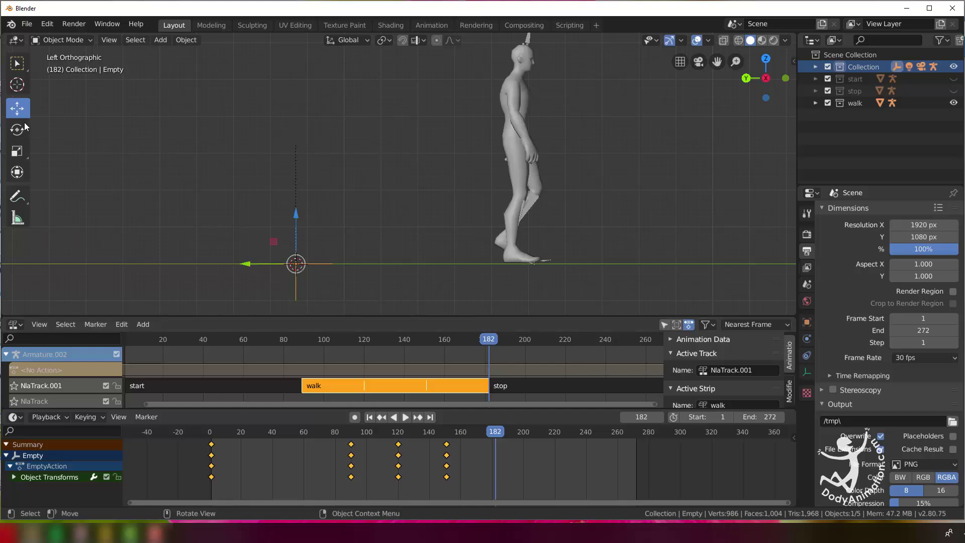
left_click(24, 96)
left_click(520, 267)
left_click(22, 115)
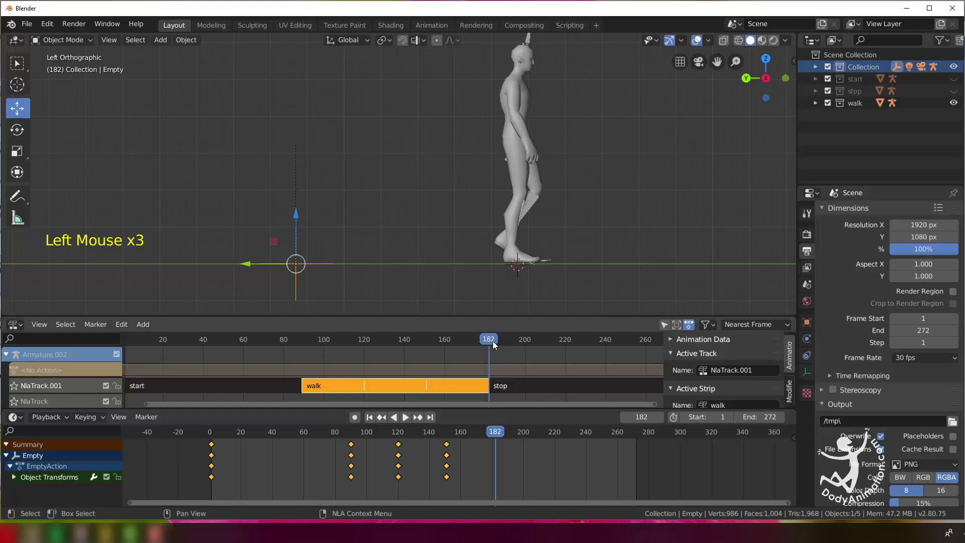
- Select the Empty, return the character to the origin and keyframe its location at frame 183
left_click(495, 344)
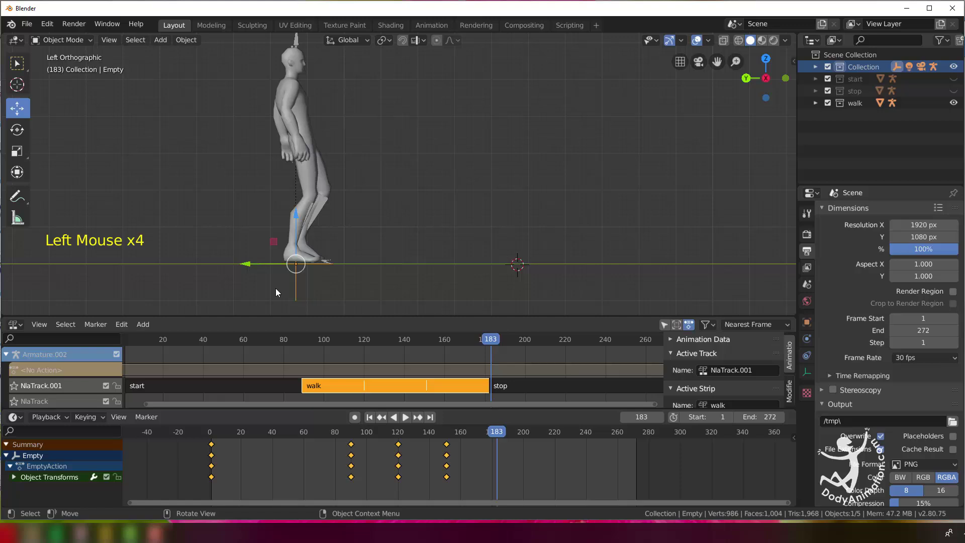
left_click(271, 266)
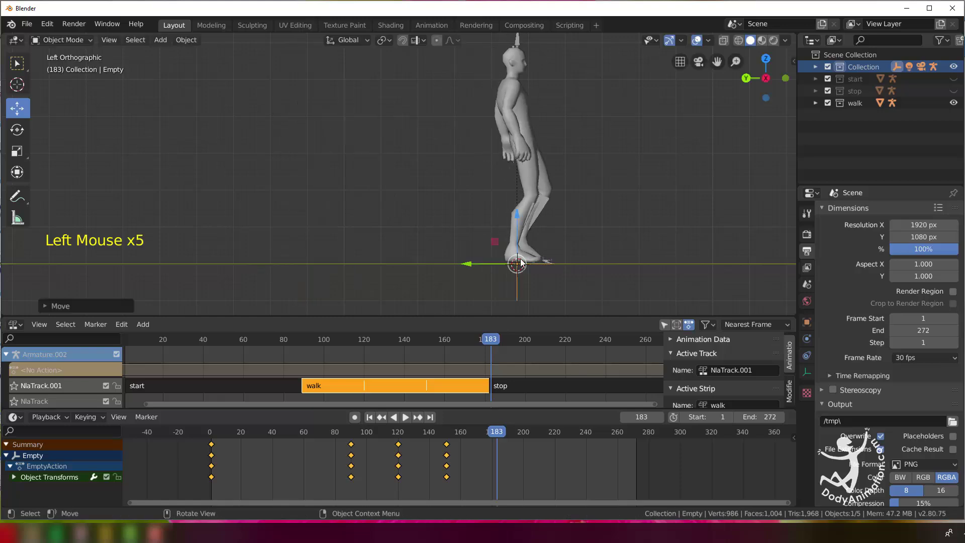
key("i")
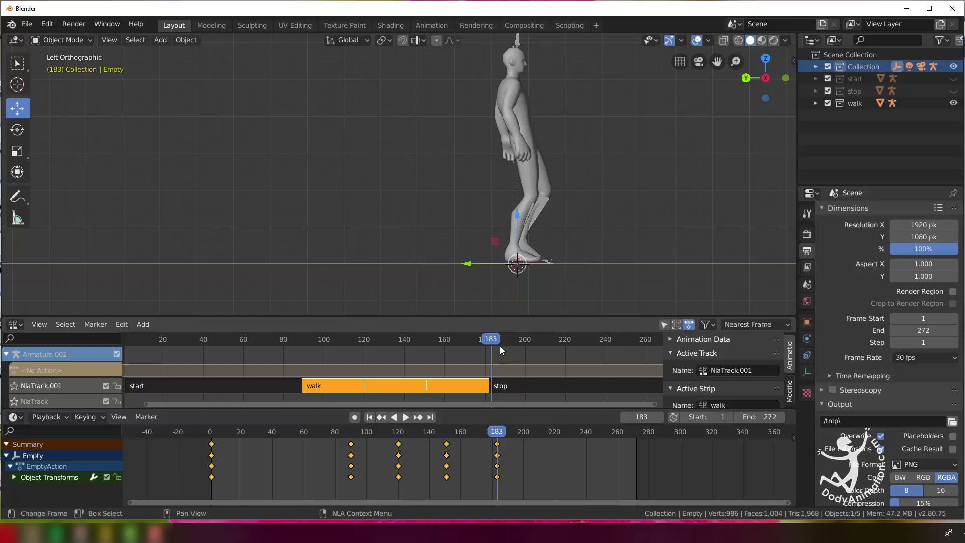
left_click(479, 338)
scroll("down", 3)
middle_click(534, 210)
scroll("up", 3)
middle_click(424, 242)
middle_click(426, 247)
- Back in perspective view, play the combined start, walk and stop animation through once
key("a")
middle_click(436, 255)
left_click(282, 339)
scroll("down", 3)
left_click(211, 346)
scroll("down", 3)
middle_click(376, 222)
middle_click(383, 225)
key("space")
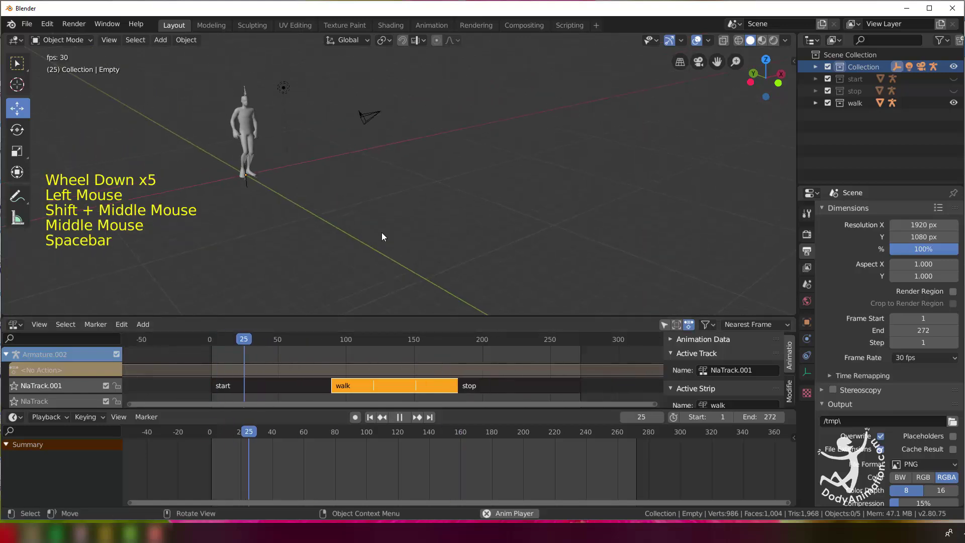
scroll("up", 3)
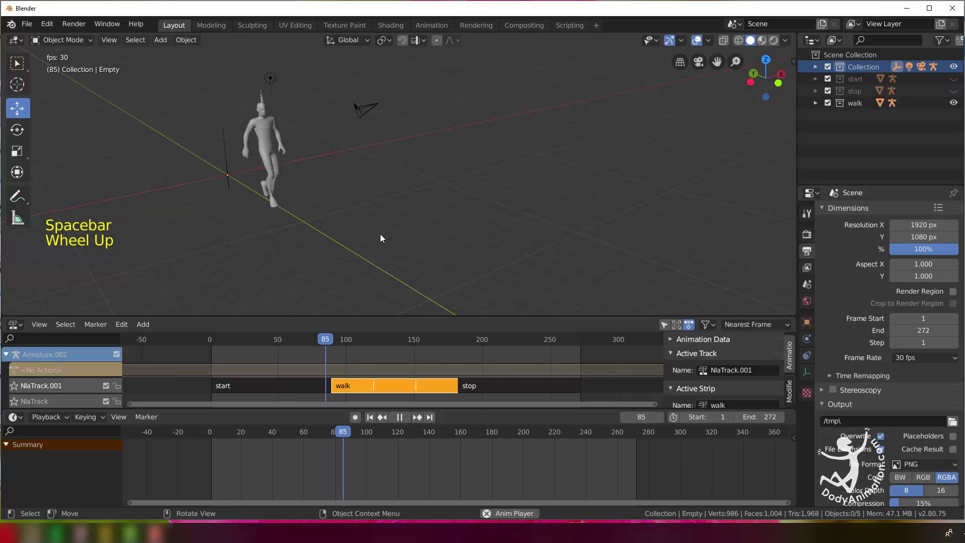
scroll("down", 3)
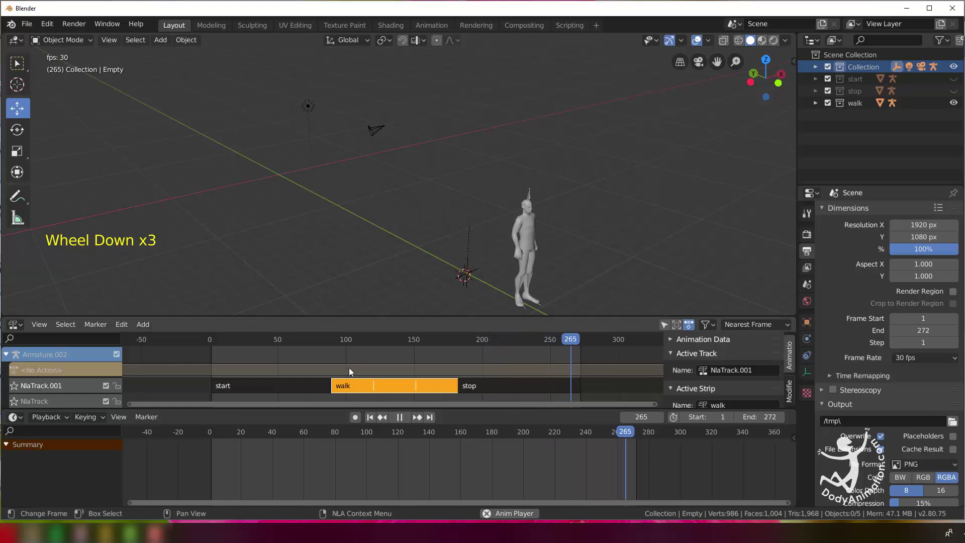
key("space")
- Scrub through frames of the walk, jump to the start and select the start strip in the NLA
left_click(327, 341)
middle_click(319, 239)
scroll("up", 3)
left_click(331, 343)
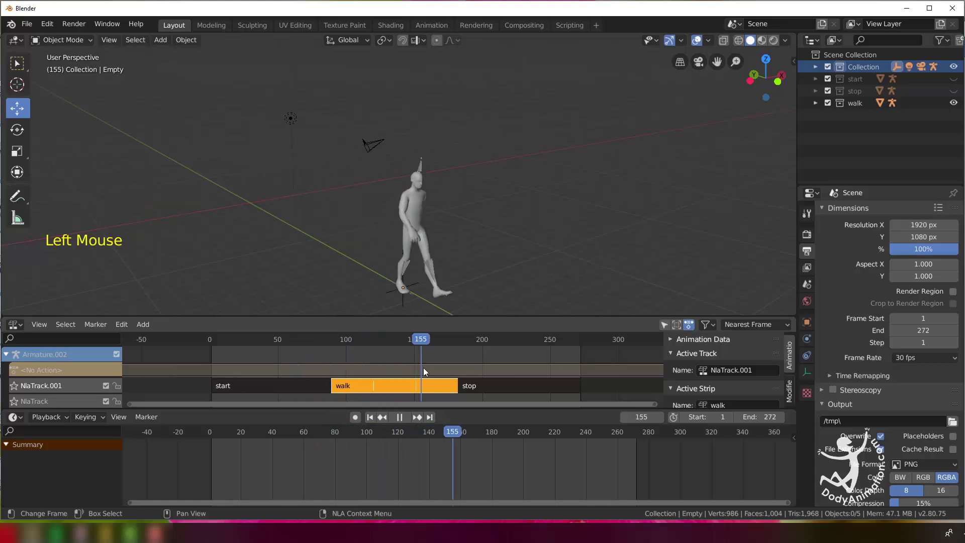
middle_click(260, 246)
scroll("up", 3)
middle_click(334, 234)
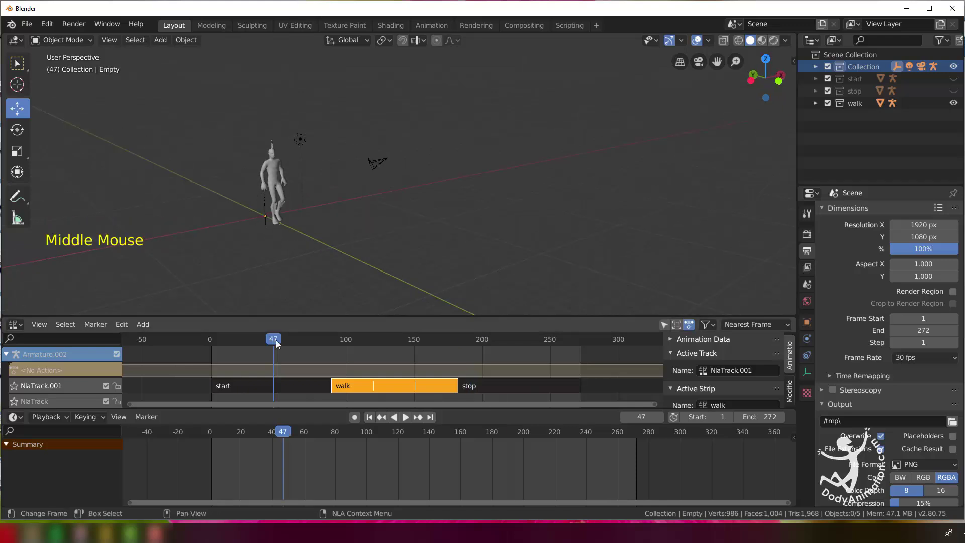
left_click(246, 346)
left_click(238, 388)
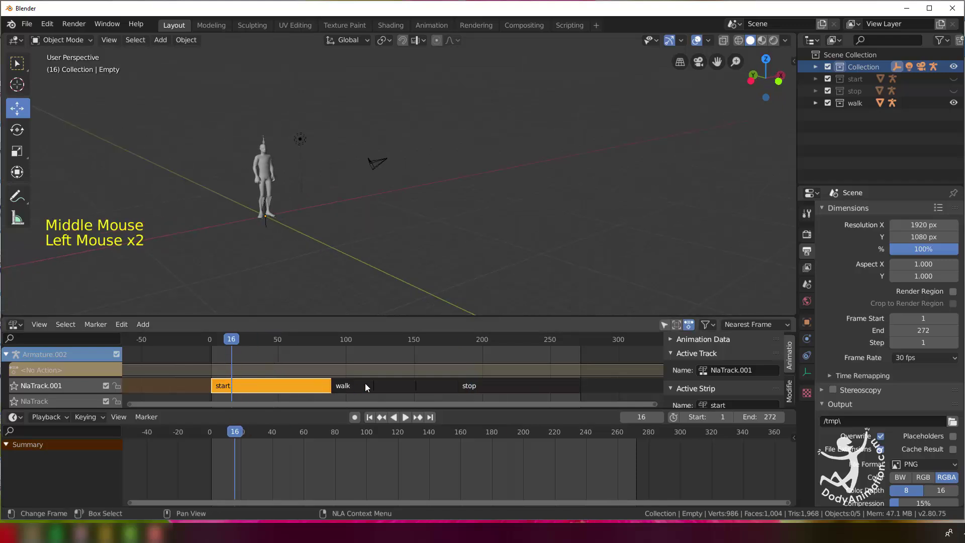
- Step and play through the early frames again, checking the walk up to around frame 44
left_click(269, 342)
left_click(295, 345)
left_click(313, 245)
key("a")
left_click(325, 345)
key("a")
left_click(341, 343)
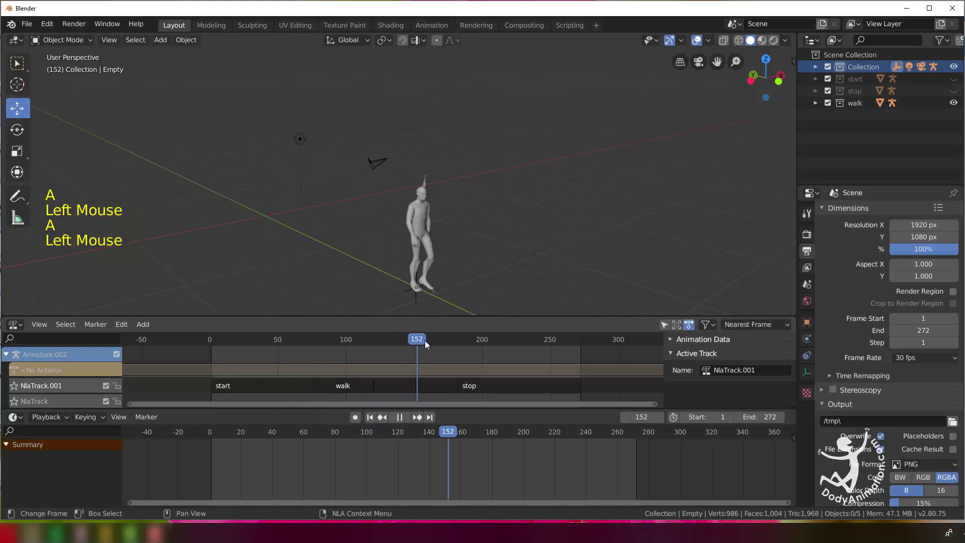
scroll("down", 3)
middle_click(325, 225)
middle_click(343, 237)
- Add a mesh plane and, in Edit Mode, stretch it along the Y axis as a long ground strip
key("shift+a")
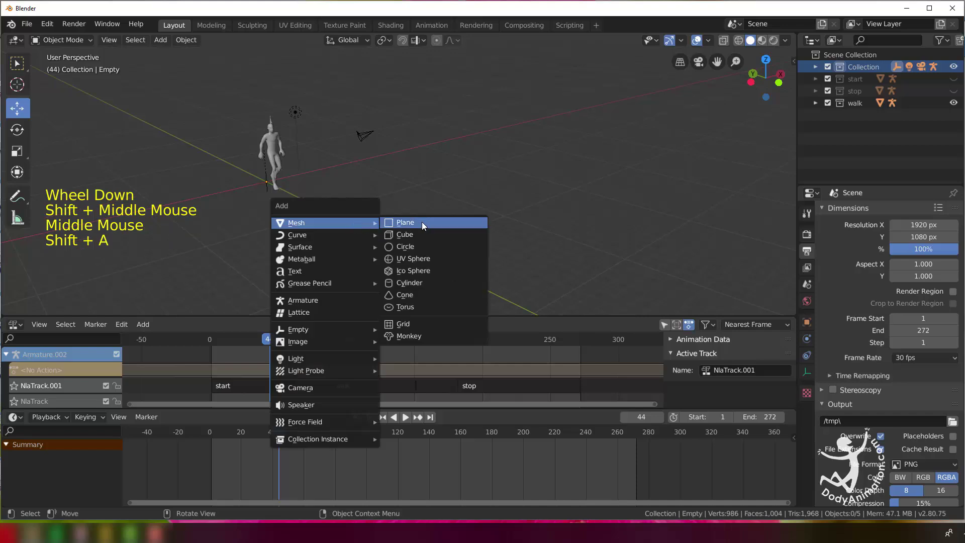
left_click(444, 273)
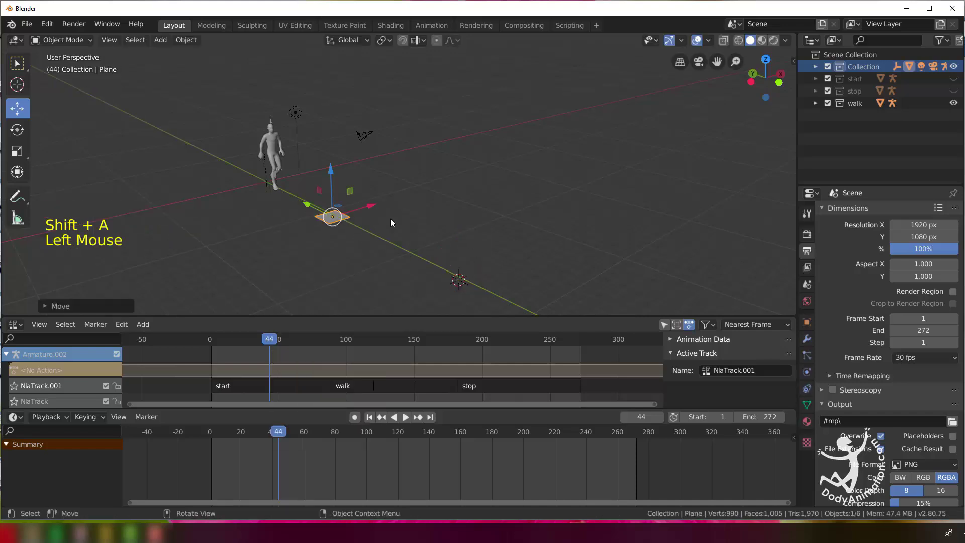
left_click(66, 37)
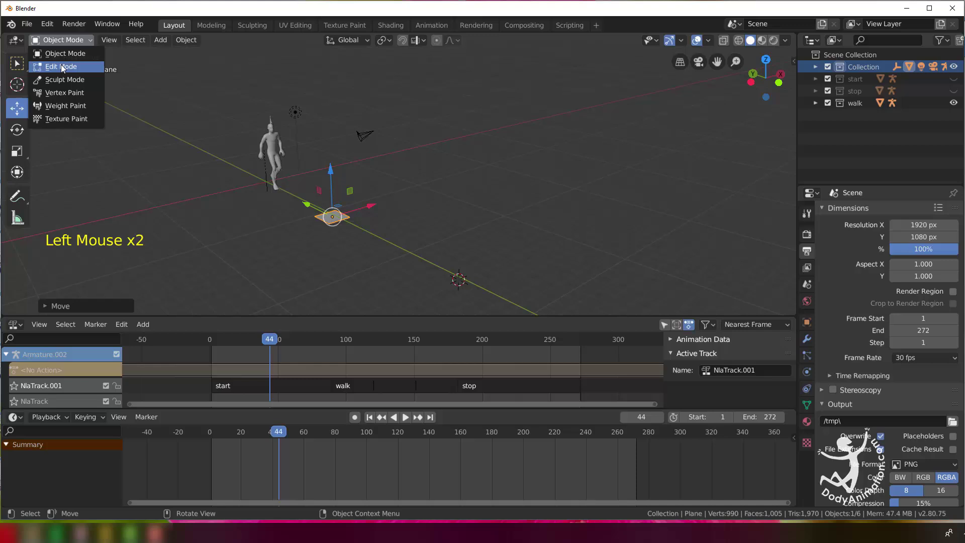
key("s")
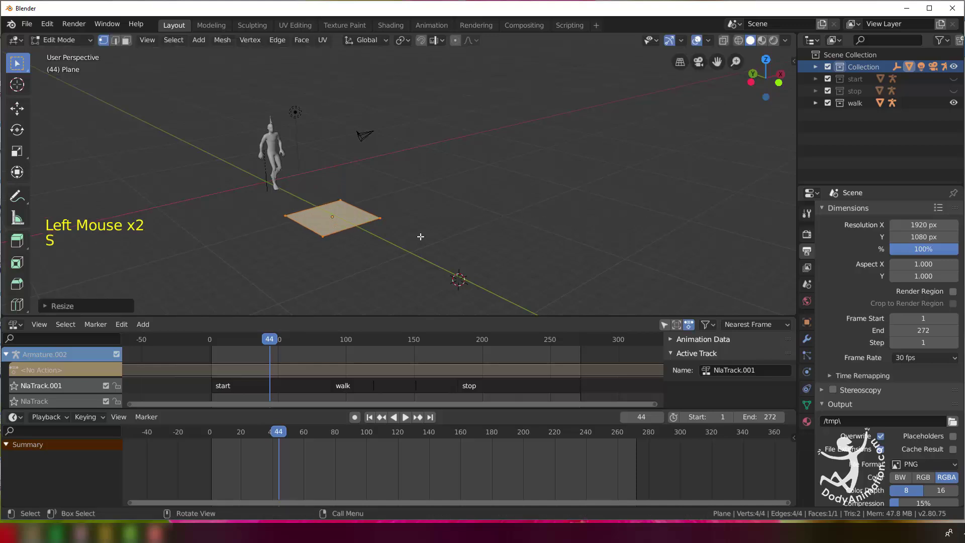
key("s")
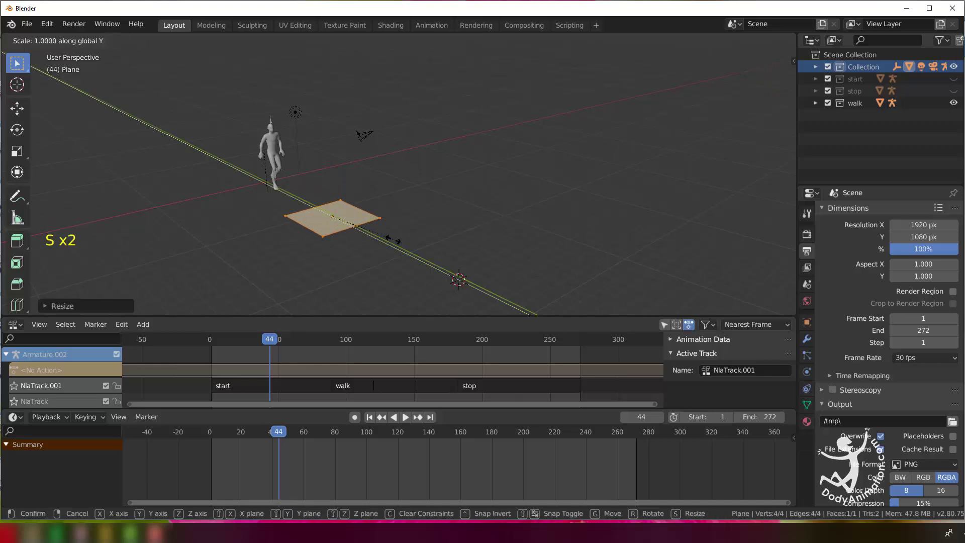
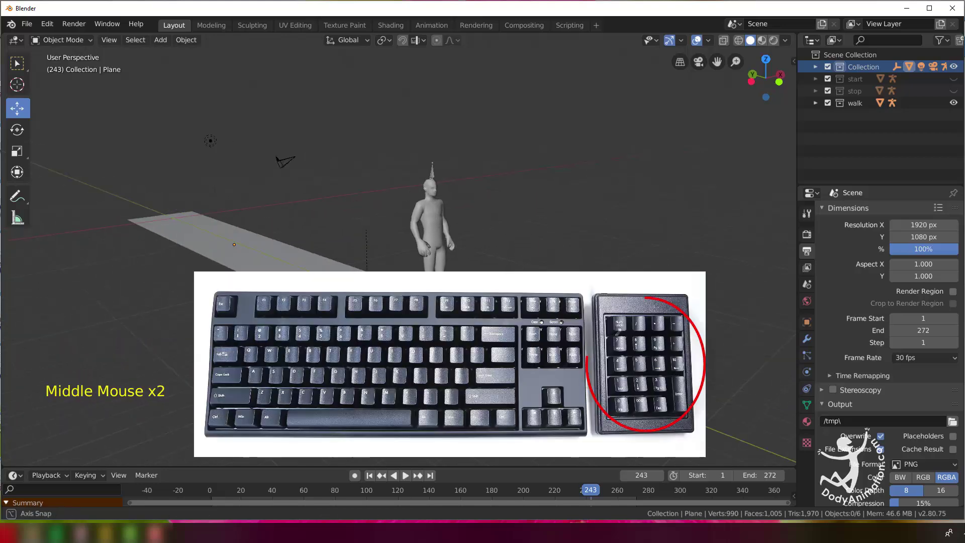
- Orbit around the character standing on the stretched ground plane to check its placement
middle_click(497, 259)
scroll("up", 3)
middle_click(493, 260)
middle_click(555, 261)
middle_click(563, 257)
middle_click(545, 258)
middle_click(557, 261)
middle_click(564, 265)
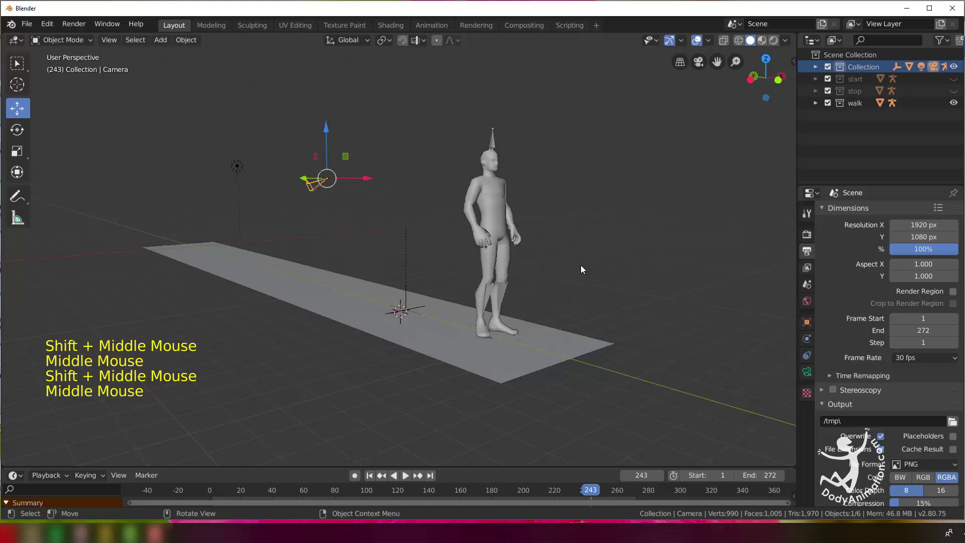
- Look through the scene camera, select it and start moving it to frame the character
key("ctrl+alt+KP_0")
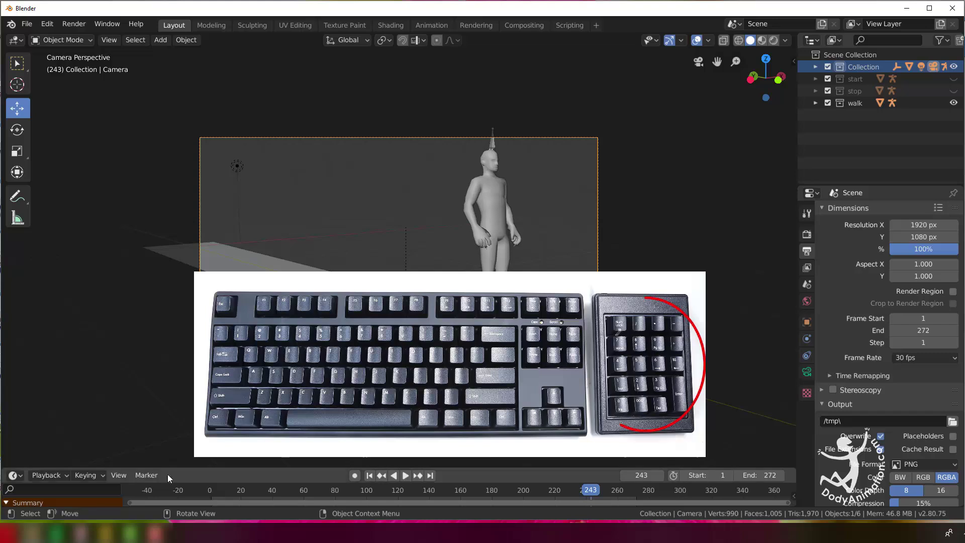
left_click(169, 471)
left_click(219, 455)
key("g")
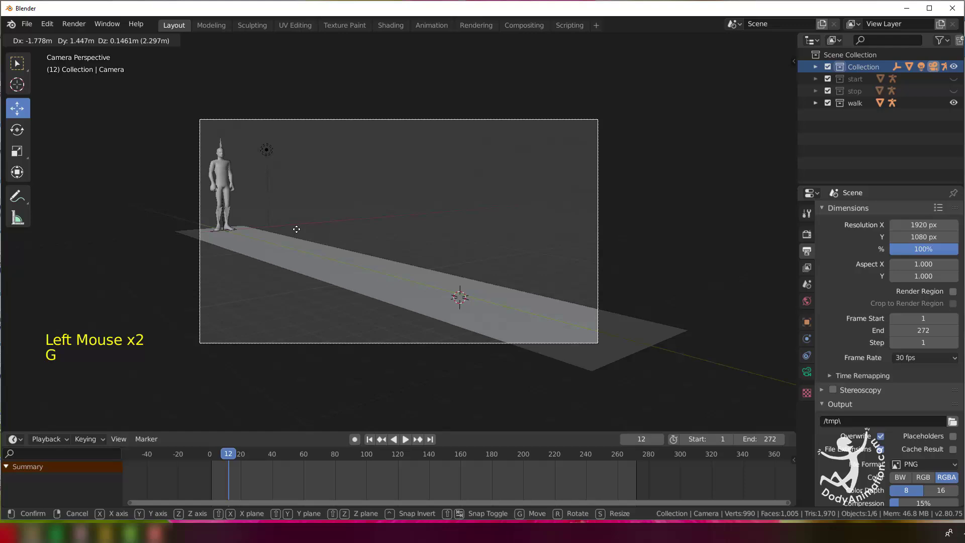
- Show the View settings, undo stray camera moves and return to the camera view
left_click(304, 466)
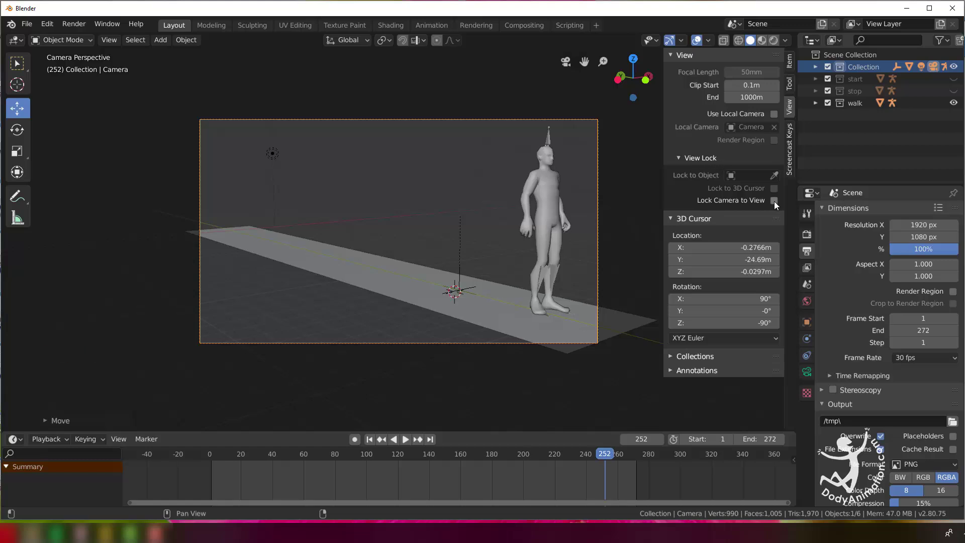
middle_click(494, 212)
scroll("down", 3)
key("ctrl+z")
scroll("down", 3)
key("ctrl+z")
key("ctrl+z")
scroll("up", 3)
key("a")
middle_click(408, 180)
scroll("up", 3)
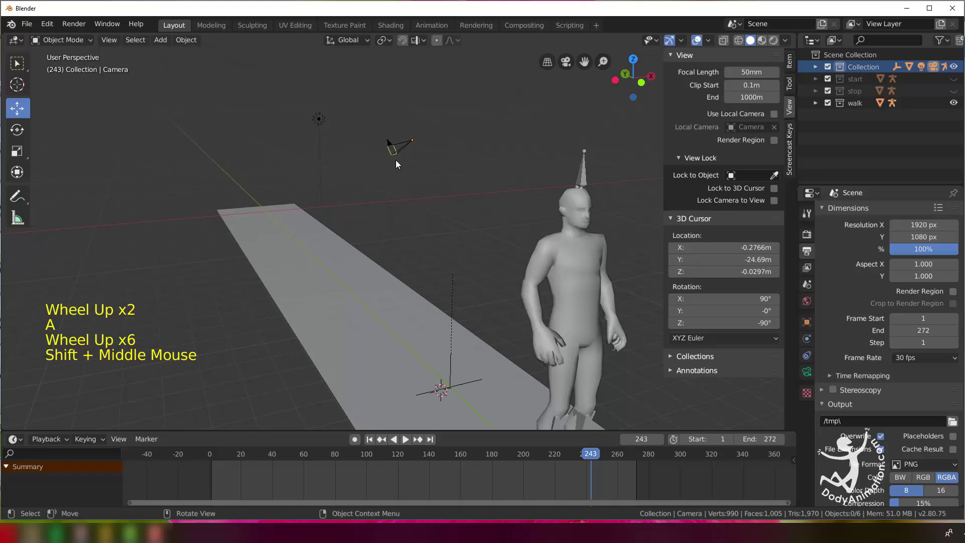
- With Lock Camera to View enabled, navigate until the whole character on the plane is framed at an angle
left_click(568, 64)
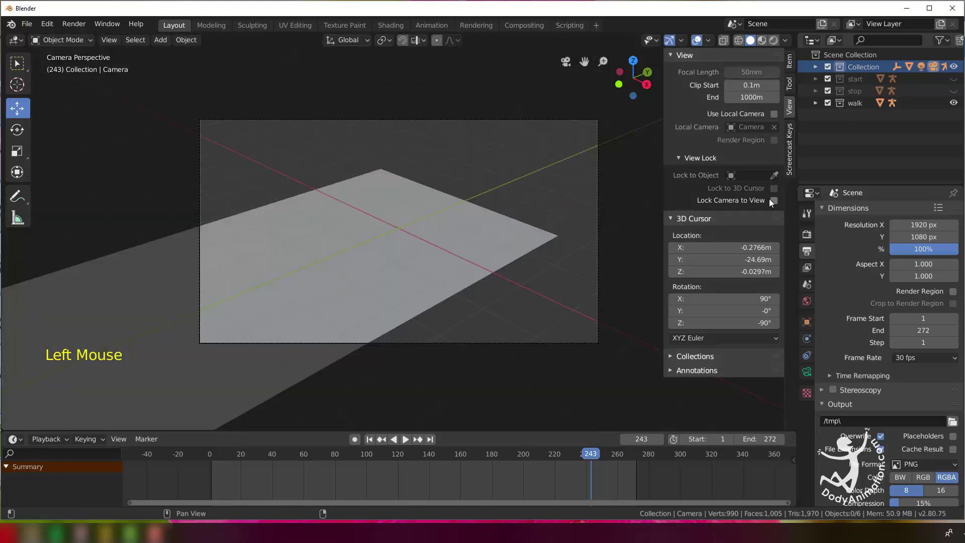
middle_click(338, 261)
scroll("down", 3)
middle_click(359, 264)
scroll("down", 3)
middle_click(403, 257)
middle_click(445, 195)
middle_click(420, 224)
middle_click(354, 270)
scroll("down", 3)
middle_click(397, 271)
middle_click(420, 272)
scroll("up", 3)
middle_click(420, 271)
middle_click(428, 272)
middle_click(428, 274)
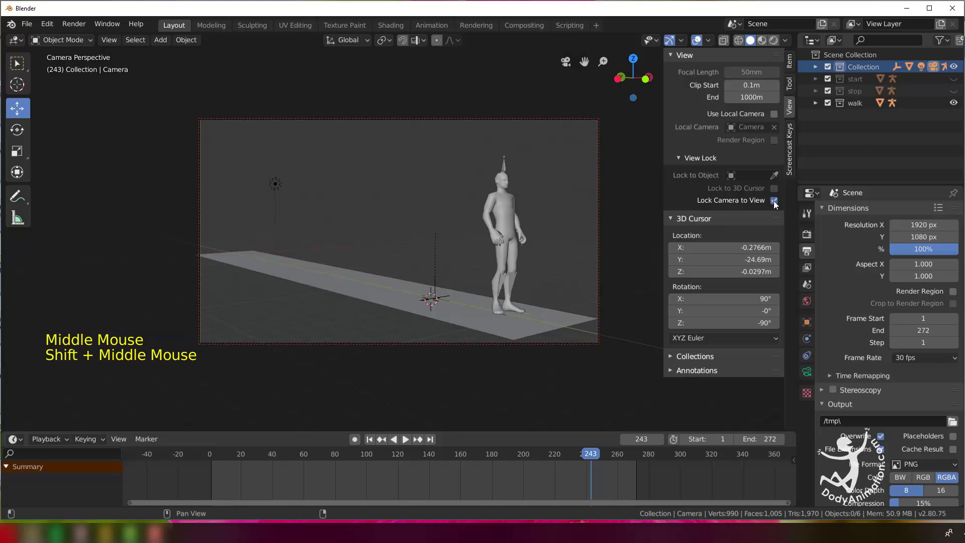
- Set viewport shading Color to Random so the character gets a skin tone and the plane turns green
left_click(220, 461)
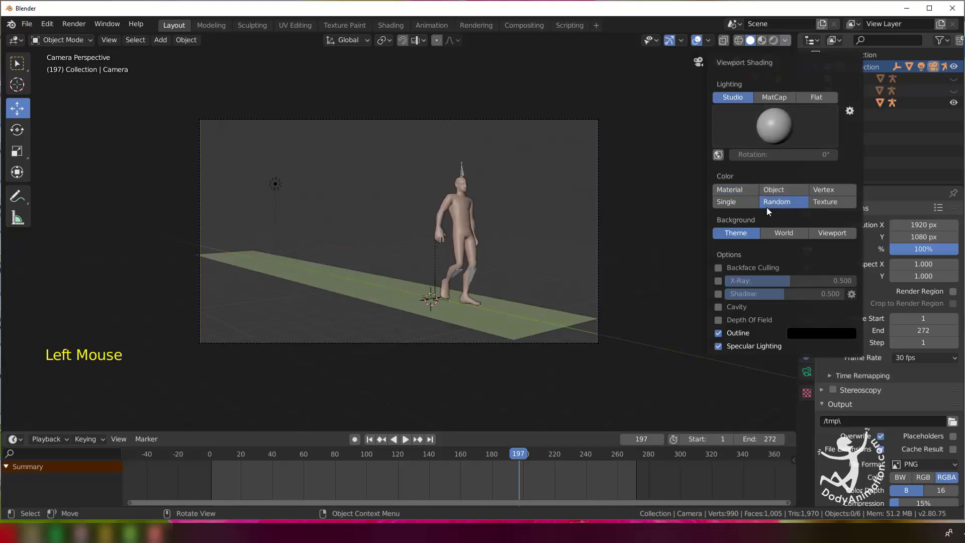
scroll("up", 3)
scroll("down", 3)
left_click(787, 45)
scroll("down", 3)
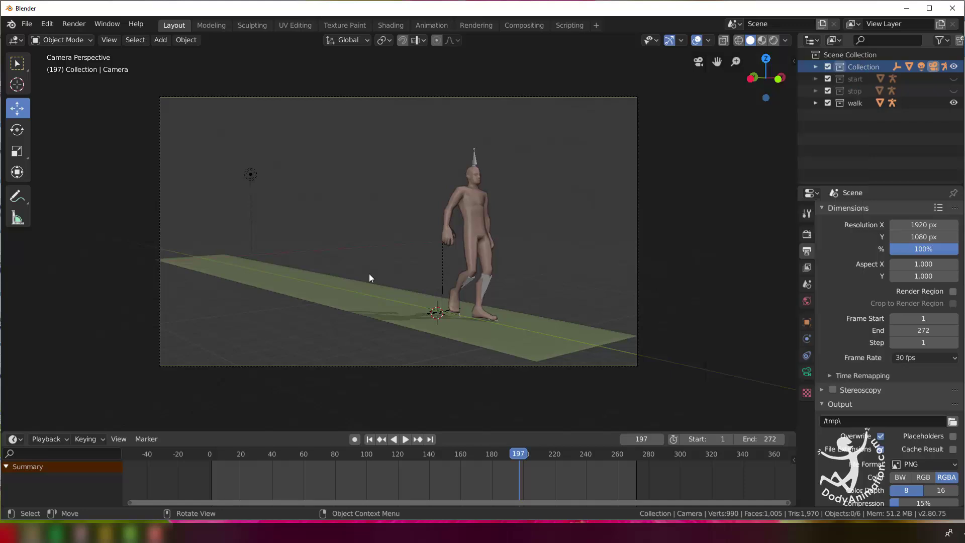
scroll("up", 3)
middle_click(484, 296)
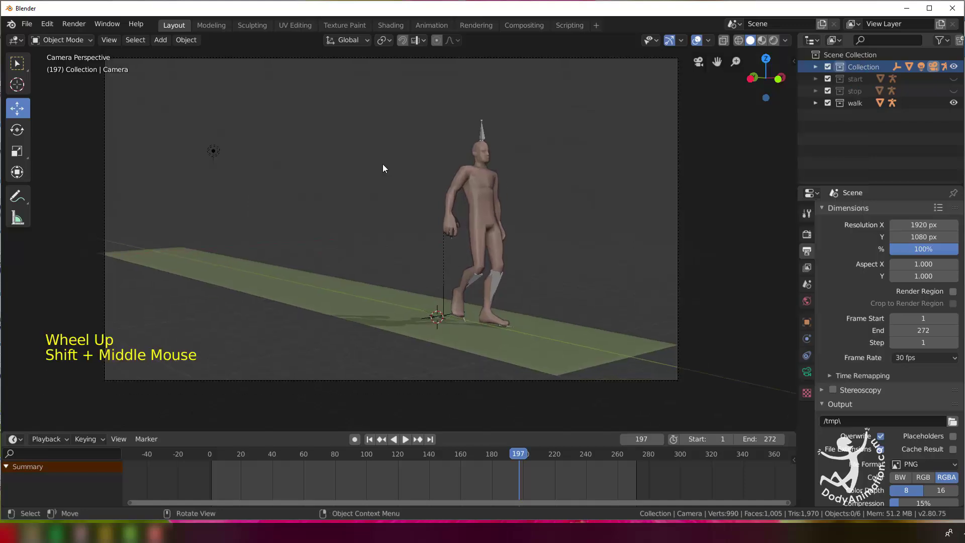
- Enable viewport shadows, adjust the light direction and play the walk through the camera to frame 230
left_click(218, 153)
key("g")
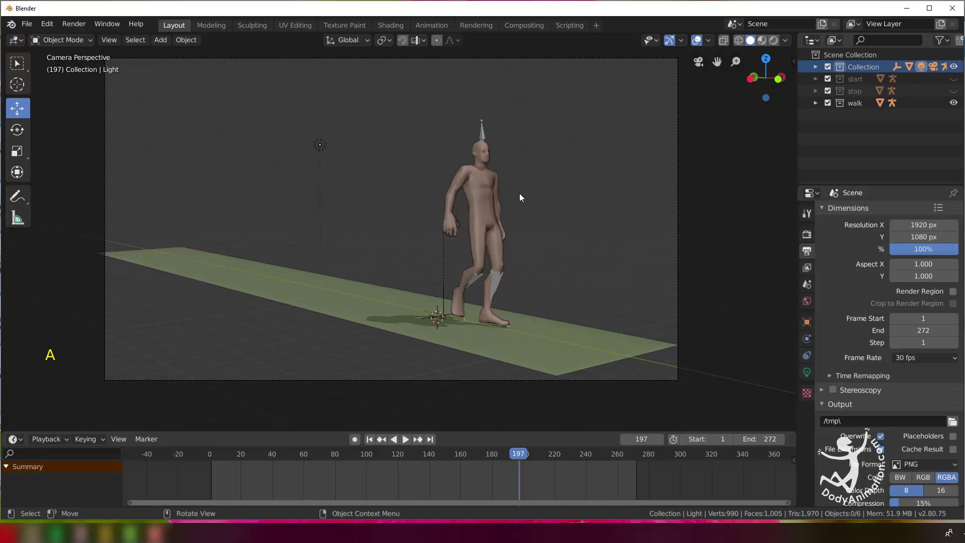
key("a")
scroll("down", 3)
middle_click(505, 231)
scroll("up", 3)
middle_click(532, 247)
scroll("down", 3)
left_click(252, 455)
scroll("down", 3)
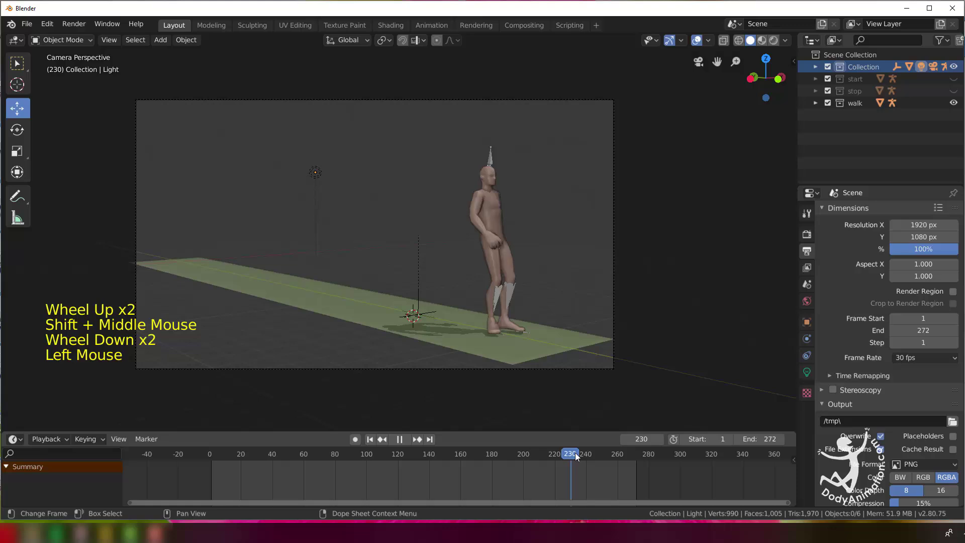